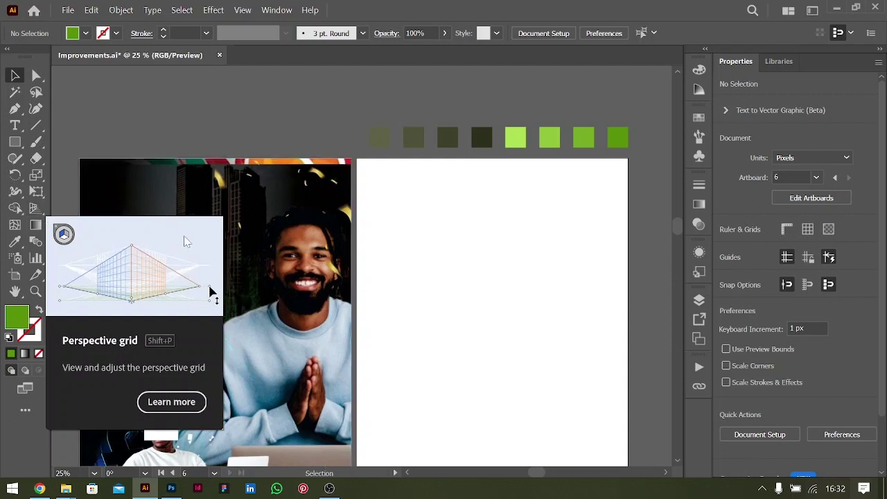
Frame the blank white poster page and bring up the shape tool options for drawing the circle.
{"action": "scroll", "scroll_direction": "down", "scroll_amount": 3}
{"action": "scroll", "scroll_direction": "up", "scroll_amount": 3}
{"action": "scroll", "scroll_direction": "down", "scroll_amount": 3}
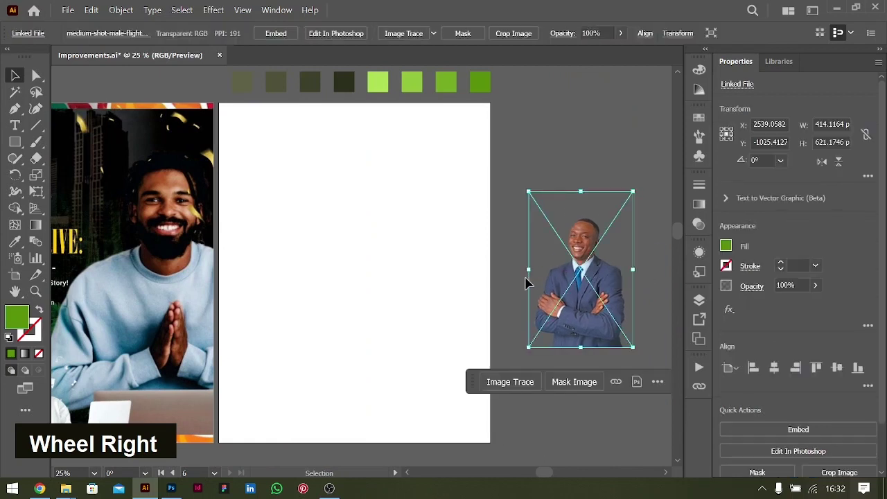
{"action": "key", "text": "ctrl+-"}
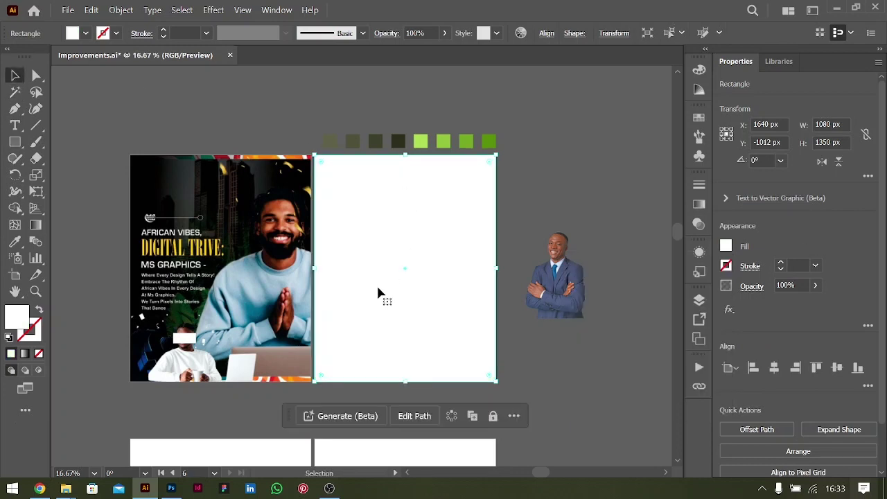
{"action": "key", "text": "ctrl+="}
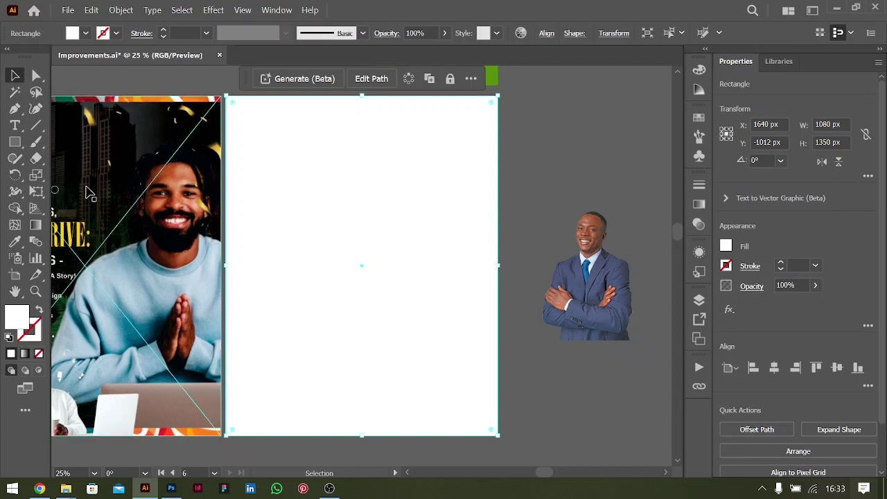
{"action": "right_click", "coordinate": [13, 150]}
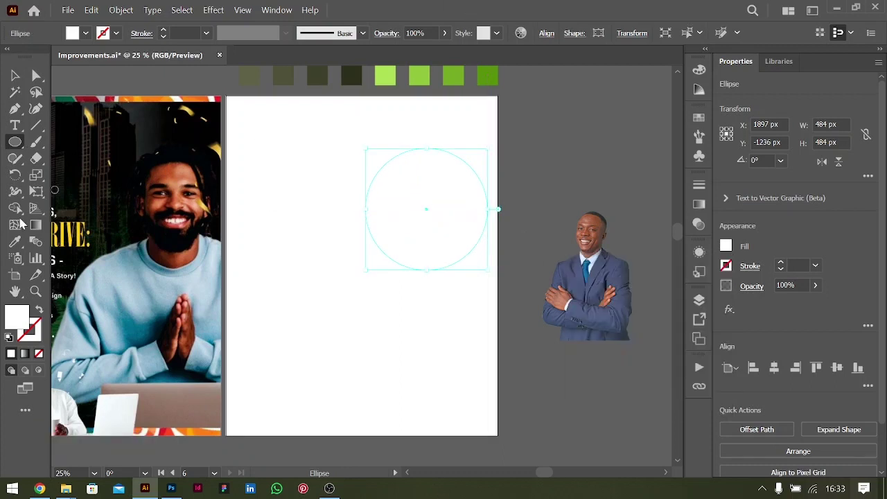
Sample green from the existing swatches with the Eyedropper for the blobs and circle.
{"action": "key", "text": "i"}
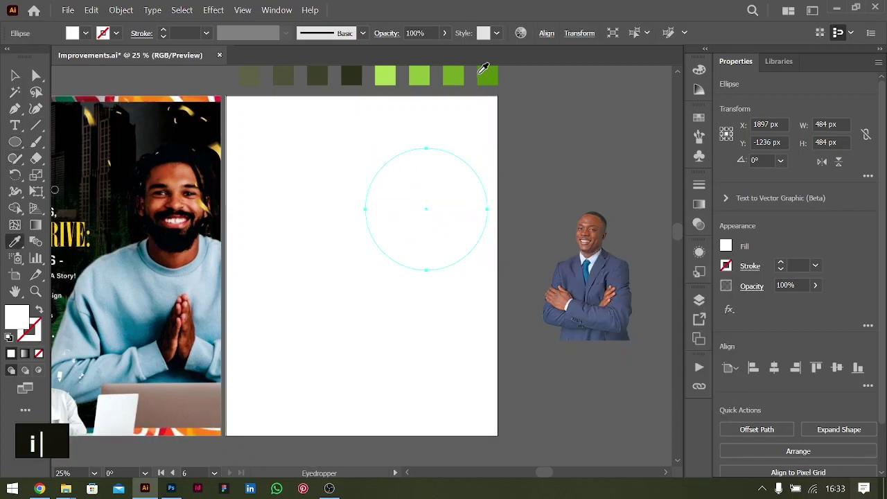
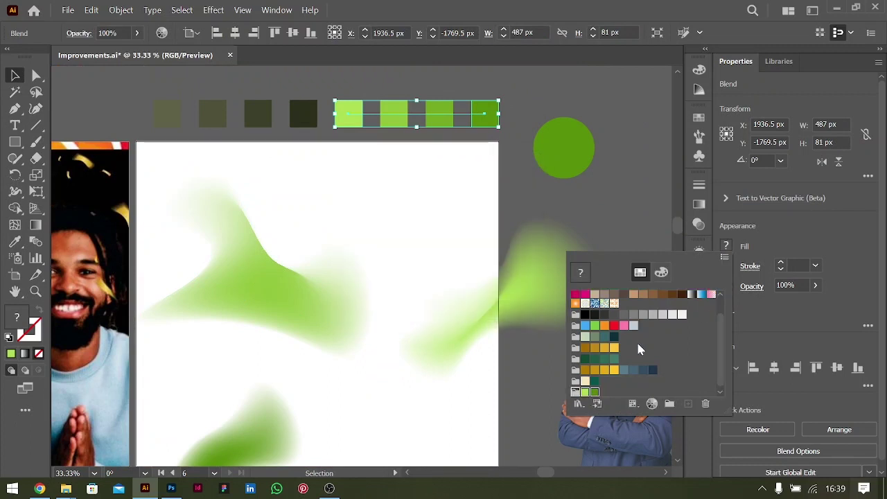
Group the row of green swatch squares and confirm the new light-green blob near the bottom.
{"action": "key", "text": "ctrl+z"}
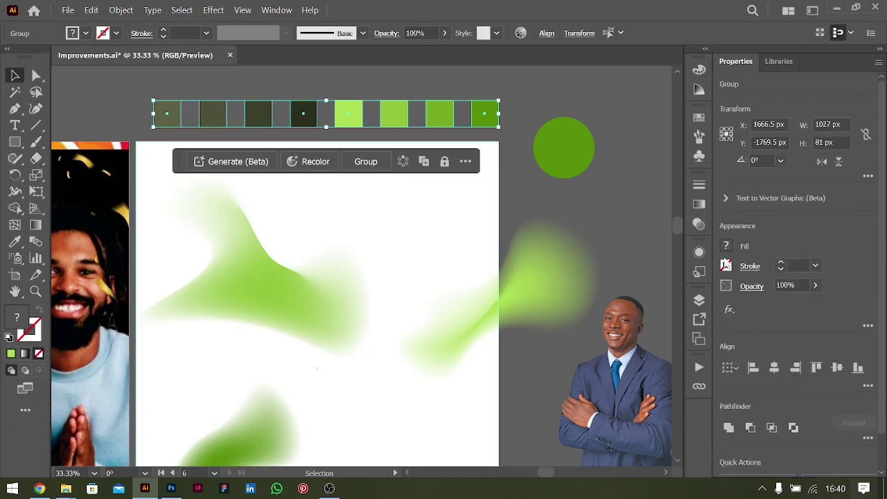
{"action": "key", "text": "Return"}
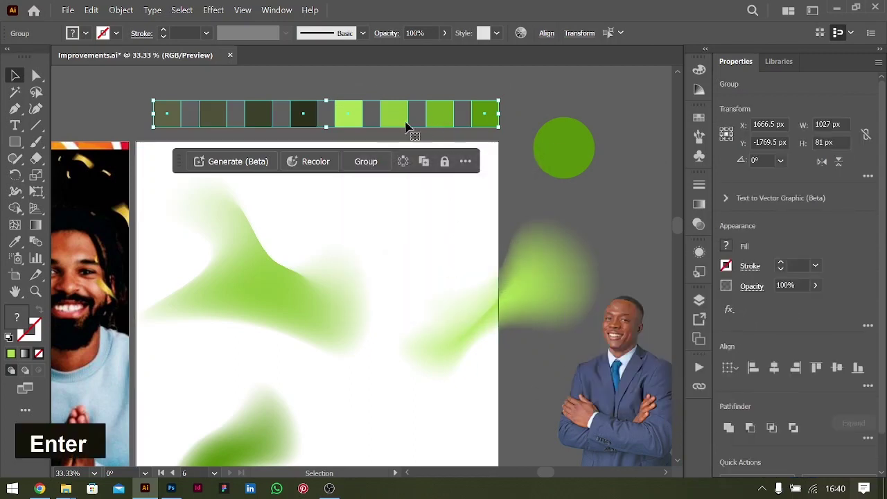
Give the ellipse a radial gradient stop coloured light green.
{"action": "scroll", "scroll_direction": "down", "scroll_amount": 3}
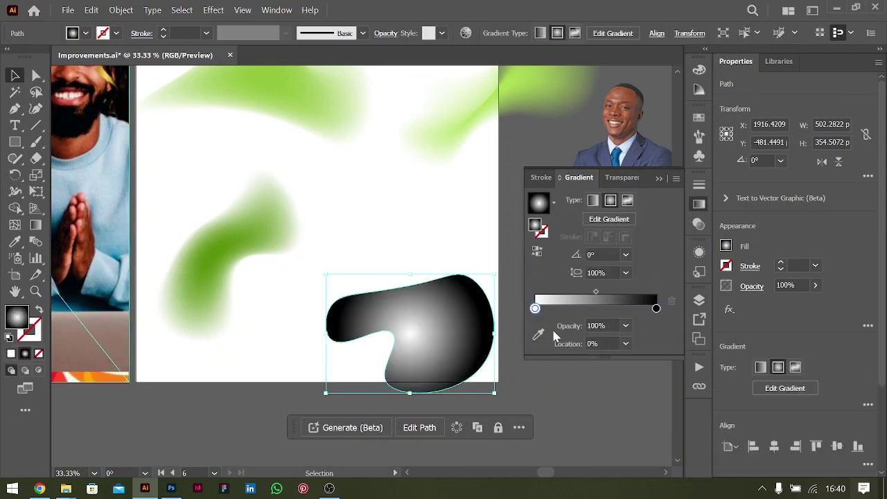
{"action": "scroll", "scroll_direction": "up", "scroll_amount": 3}
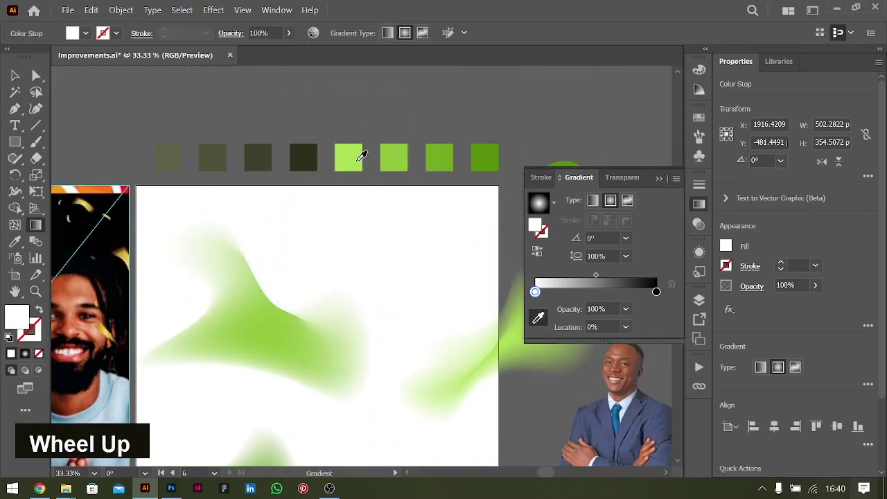
{"action": "scroll", "scroll_direction": "down", "scroll_amount": 3}
{"action": "double_click", "coordinate": [659, 296]}
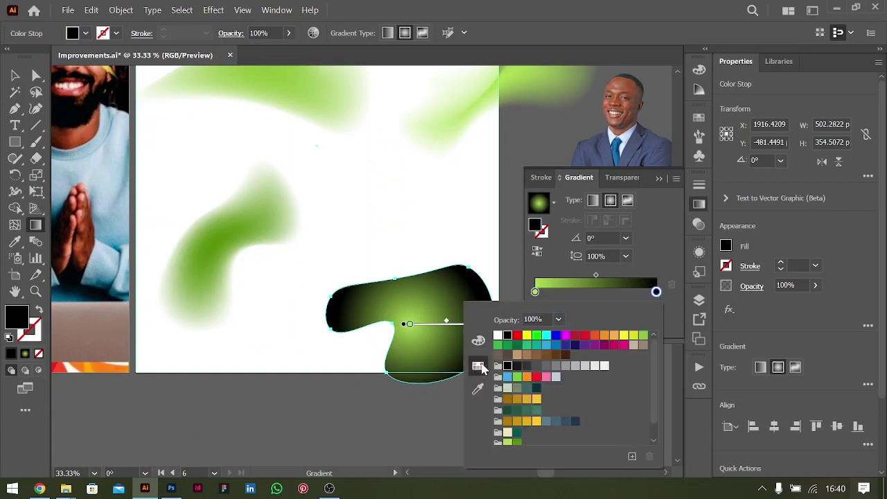
{"action": "scroll", "scroll_direction": "down", "scroll_amount": 3}
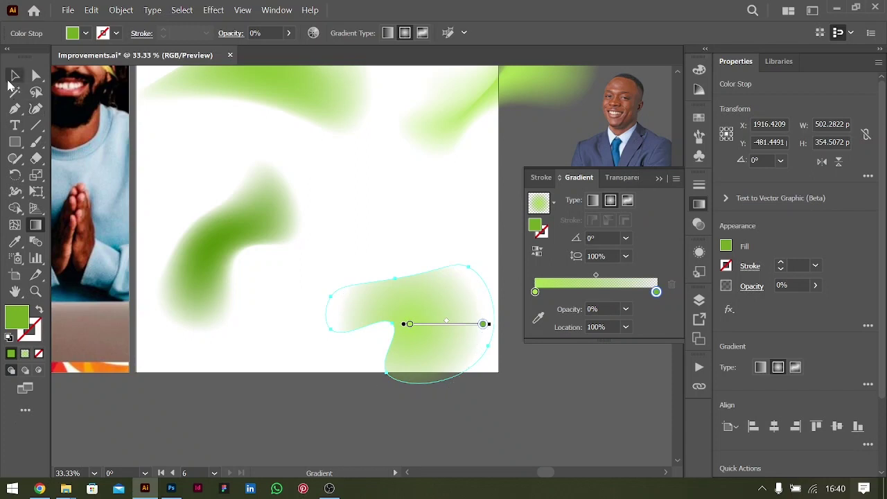
Adjust the gradient with the Gradient tool so the green fades to transparent inside the curvy outline.
{"action": "key", "text": "ctrl+="}
{"action": "key", "text": "g"}
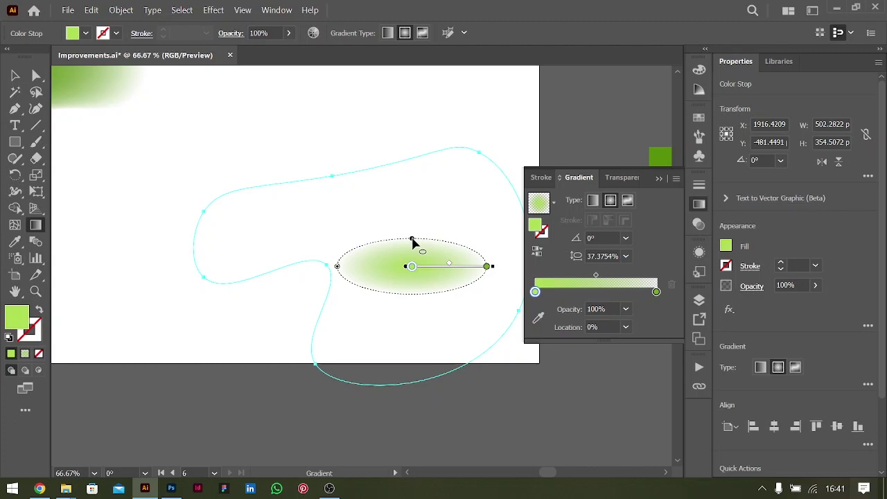
{"action": "key", "text": "ctrl+-"}
Frame both artboards and pick up a blurred green blob to copy it.
{"action": "key", "text": "ctrl+-"}
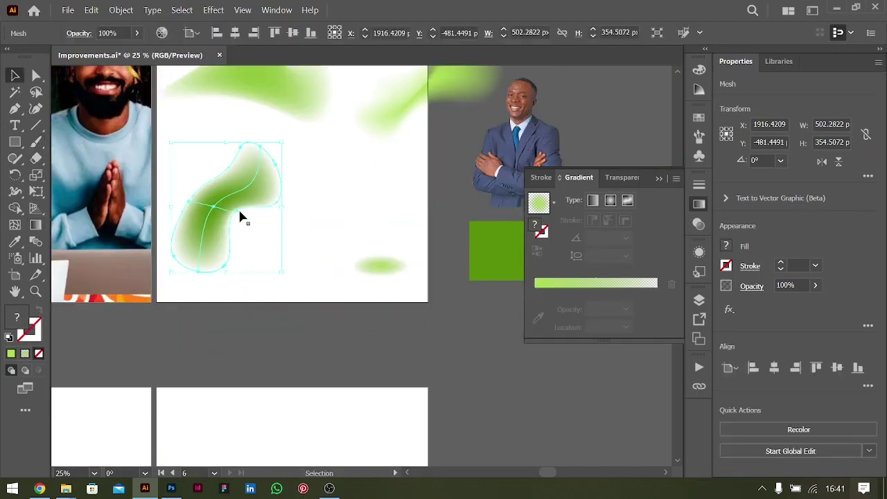
{"action": "key", "text": "a"}
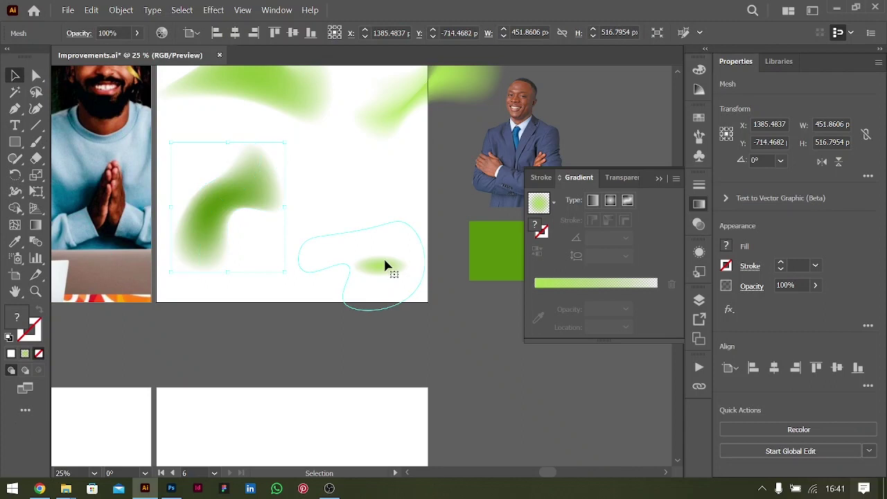
{"action": "key", "text": "BackSpace"}
{"action": "key", "text": "ctrl+-"}
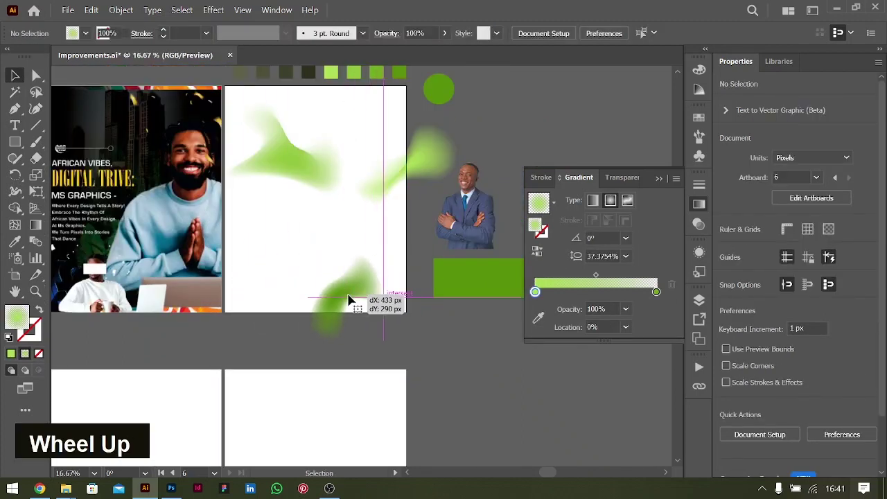
{"action": "left_click", "coordinate": [357, 297]}
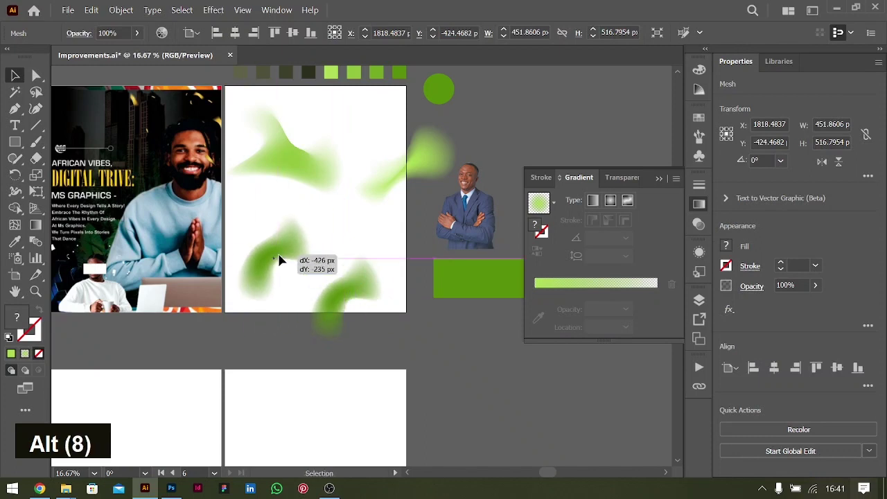
Place blob copies across the poster and rotate one into the middle area.
{"action": "key", "text": "ctrl+z"}
{"action": "left_click", "coordinate": [442, 151]}
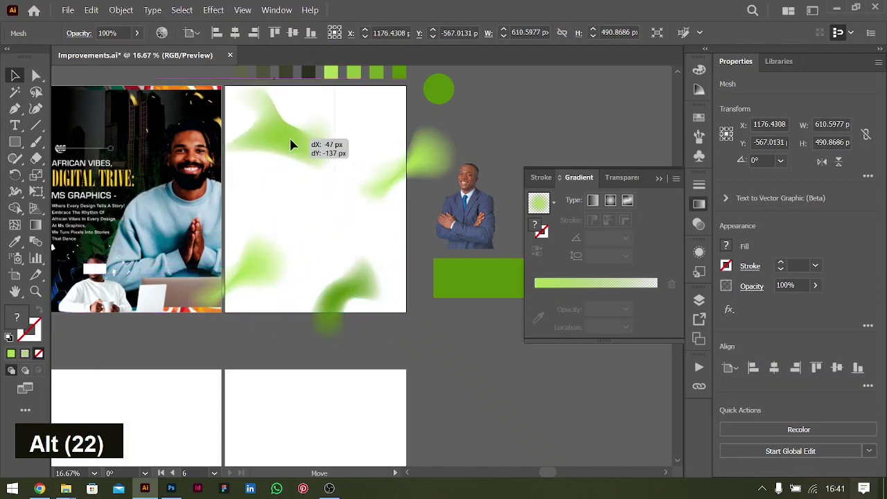
{"action": "left_click", "coordinate": [427, 159]}
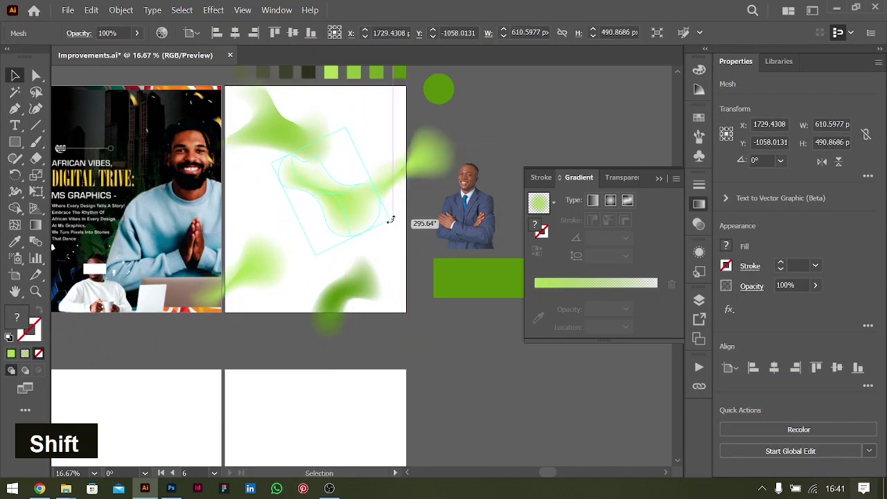
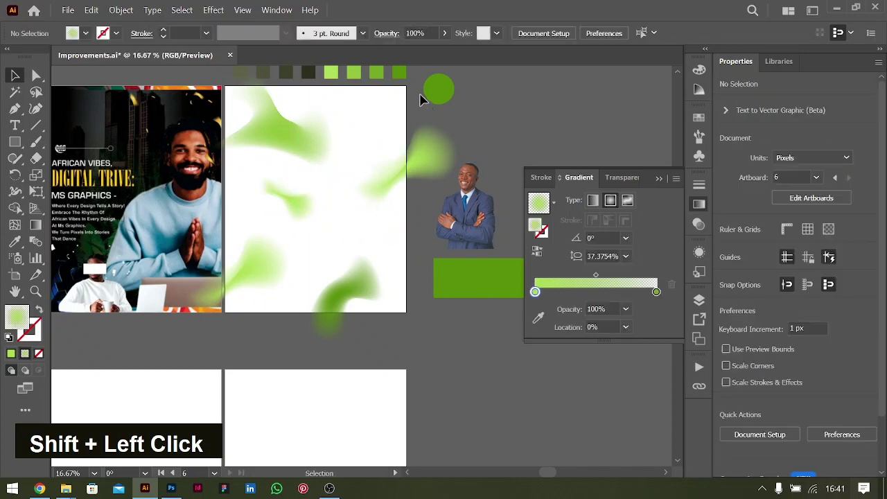
{"action": "key", "text": "ctrl+="}
Select the top-edge green blob and preview a 10-pixel Gaussian Blur on it.
{"action": "scroll", "scroll_direction": "up", "scroll_amount": 3}
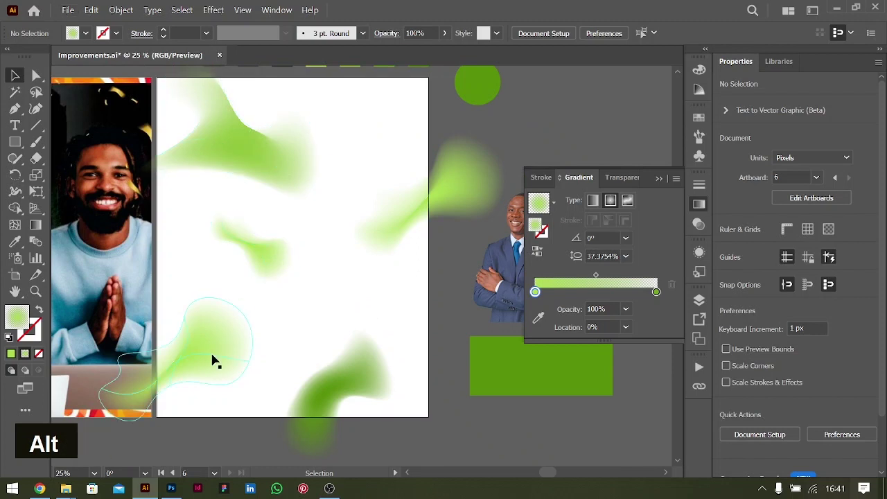
{"action": "left_click", "coordinate": [342, 381]}
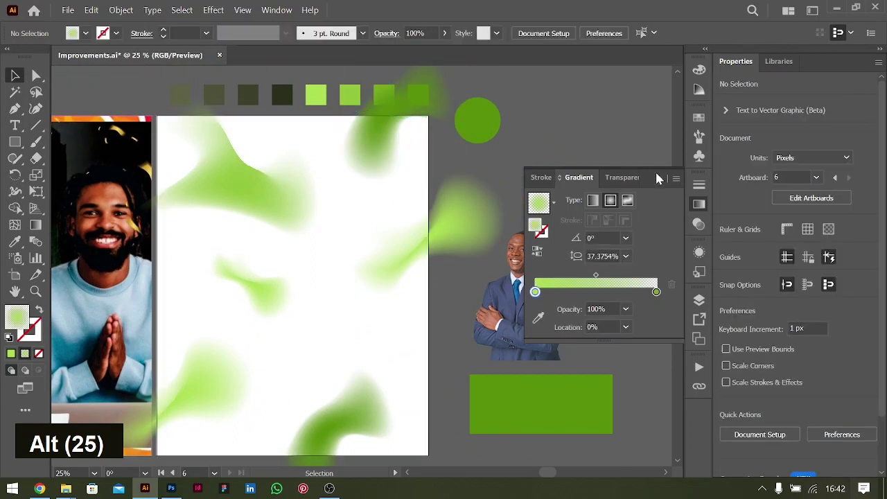
{"action": "key", "text": "ctrl+-"}
{"action": "scroll", "scroll_direction": "down", "scroll_amount": 3}
{"action": "scroll", "scroll_direction": "up", "scroll_amount": 3}
{"action": "scroll", "scroll_direction": "up", "scroll_amount": 3}
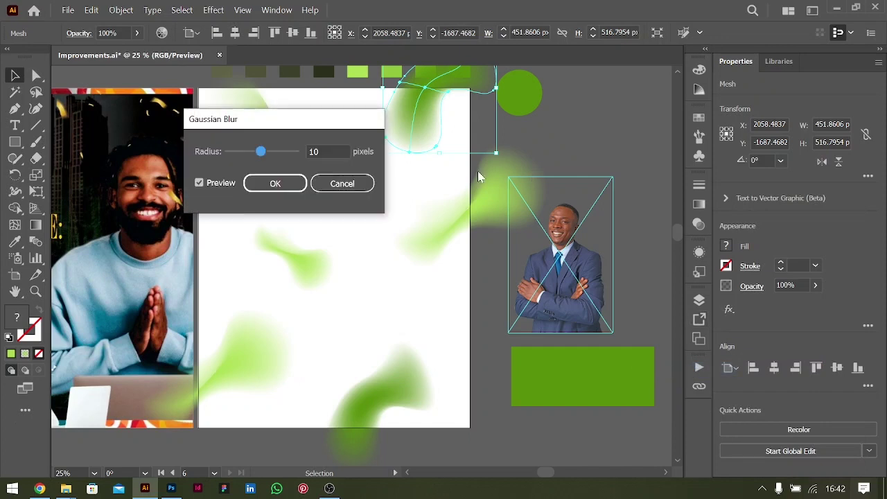
Fill the poster background rectangle pale green F2FFDB behind the blobs.
{"action": "key", "text": "shift+Up"}
{"action": "key", "text": "shift+Up"}
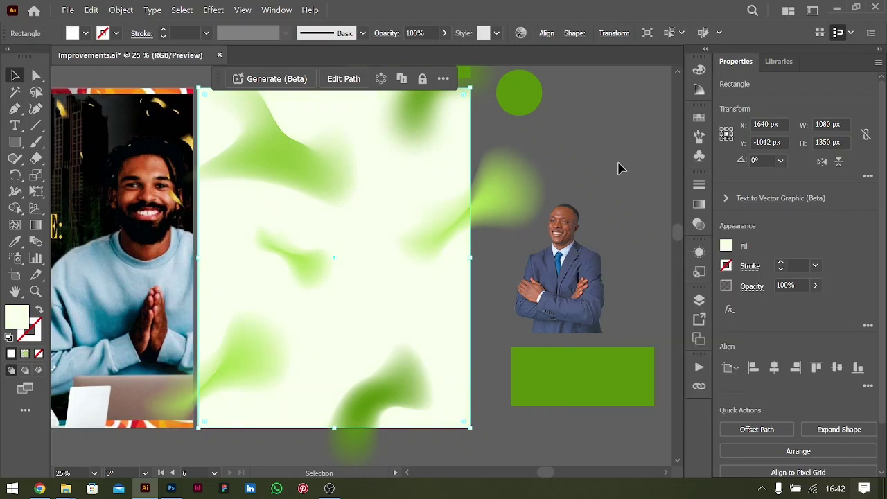
{"action": "key", "text": "ctrl+-"}
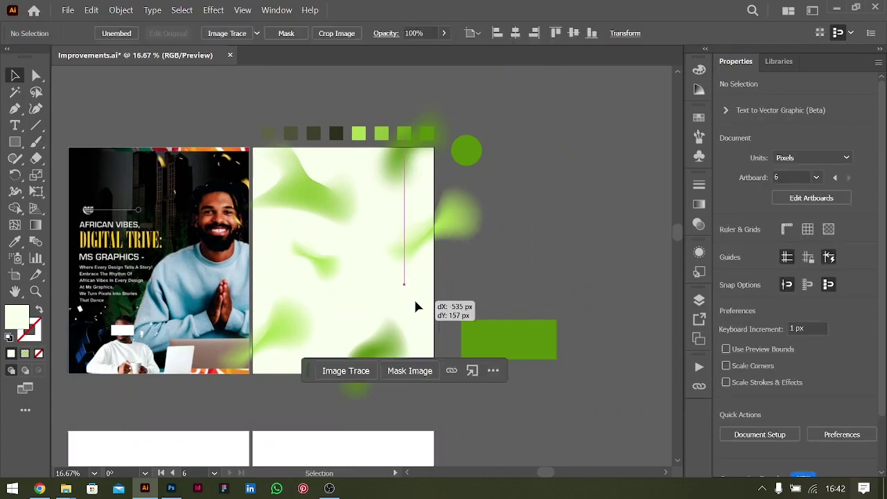
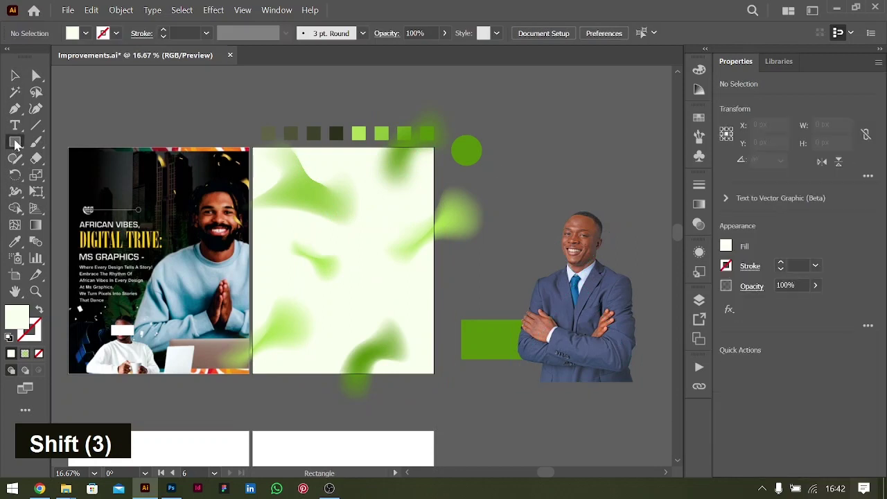
Draw a pale 510 by 658 px rectangle with the Rectangle tool.
{"action": "right_click", "coordinate": [21, 144]}
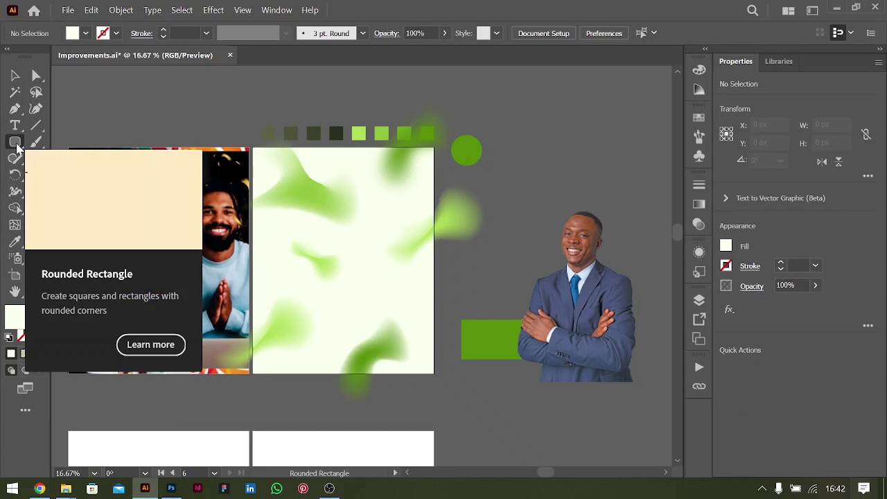
{"action": "right_click", "coordinate": [18, 147]}
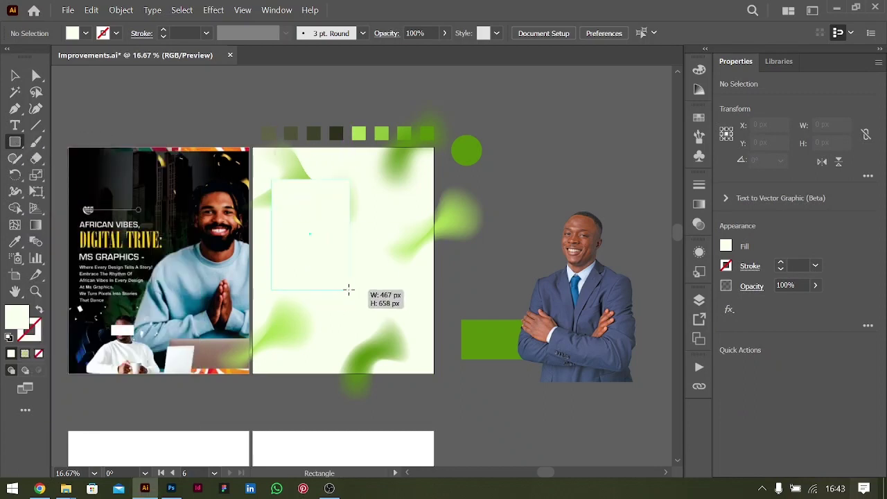
{"action": "key", "text": "ctrl+="}
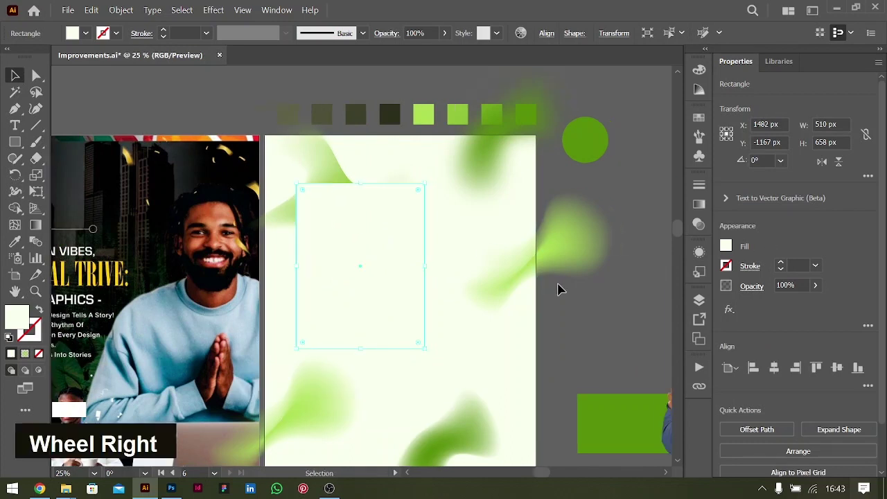
{"action": "key", "text": "ctrl+-"}
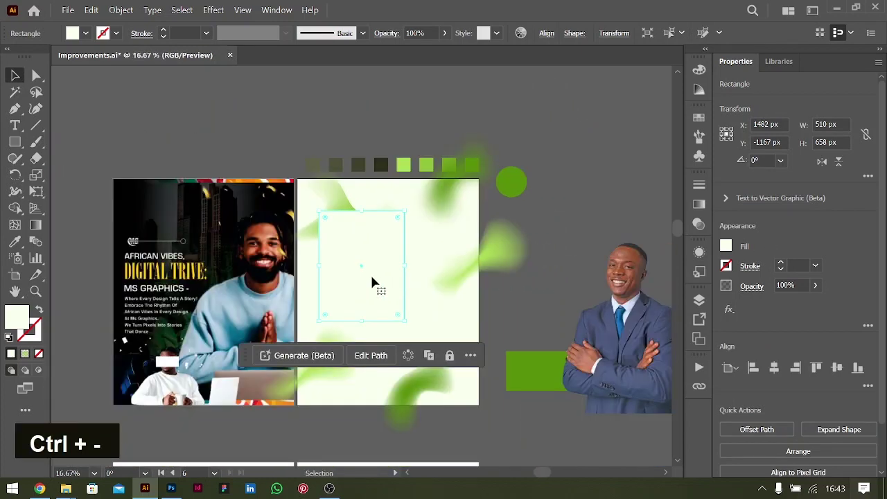
Round the rectangle's corners and copy it for the light poster panel.
{"action": "scroll", "scroll_direction": "down", "scroll_amount": 3}
{"action": "key", "text": "ctrl+="}
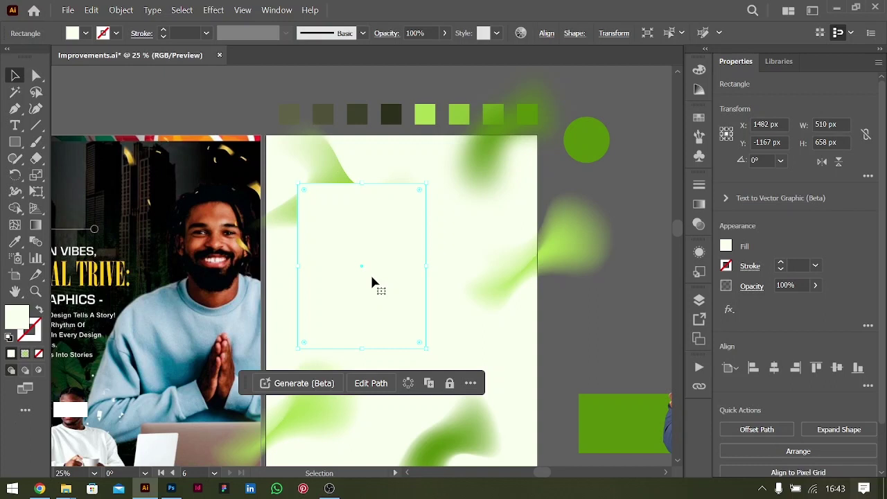
{"action": "key", "text": "ctrl+c"}
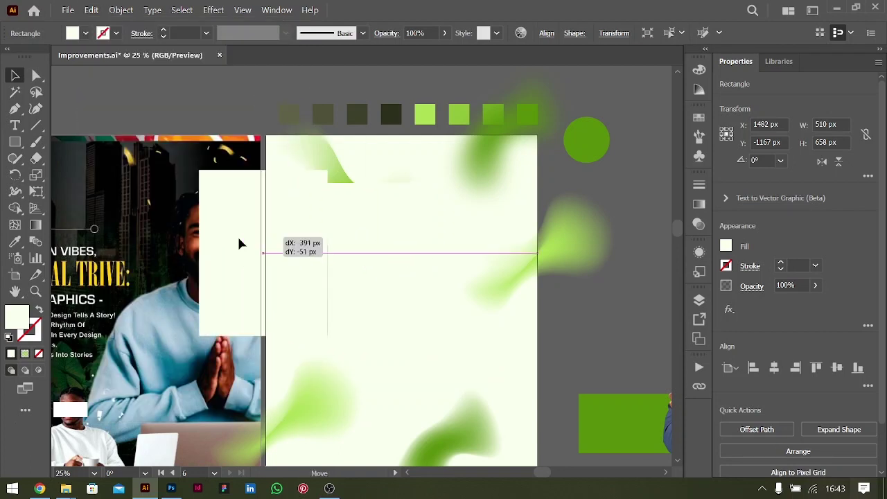
Send the Gaussian-blurred rectangle copy back and place it above the businessman photo.
{"action": "key", "text": "ctrl+z"}
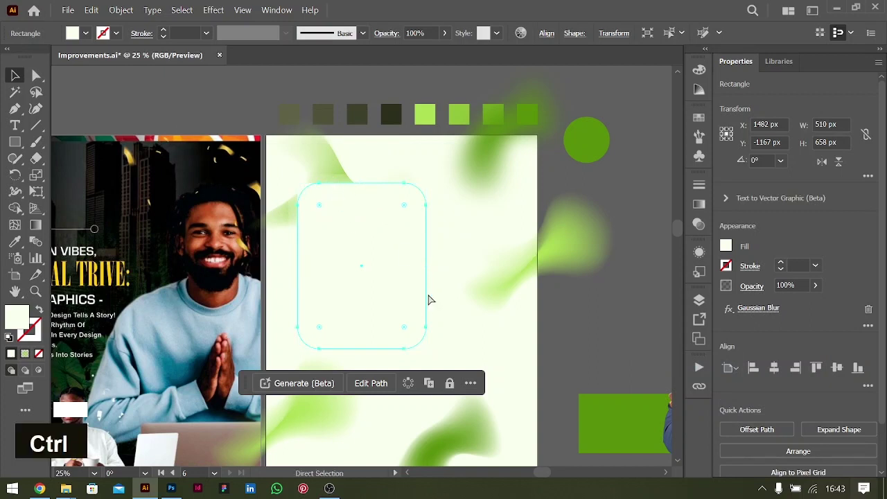
{"action": "key", "text": "ctrl+["}
{"action": "left_click", "coordinate": [332, 243]}
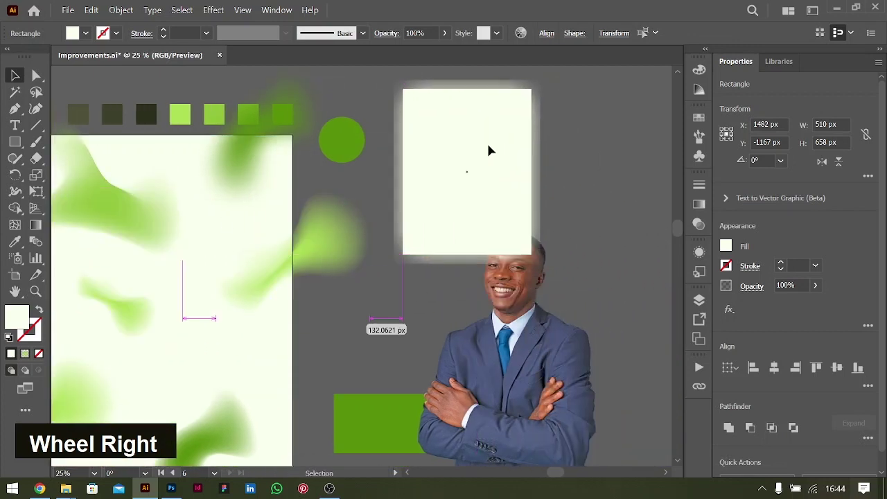
{"action": "scroll", "scroll_direction": "up", "scroll_amount": 3}
Replace the rectangle's blur with a Screen-mode Outer Glow at 75% opacity and 20 px blur.
{"action": "double_click", "coordinate": [594, 199]}
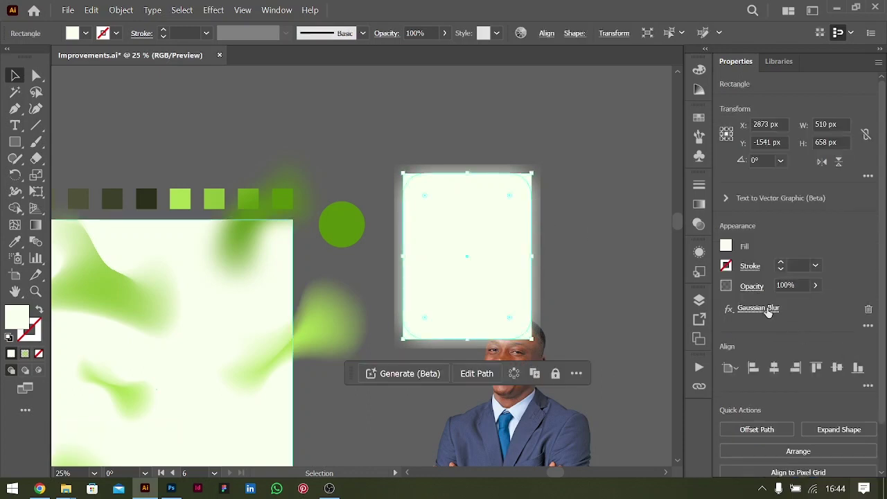
{"action": "key", "text": "shift+Down"}
{"action": "key", "text": "shift+Down"}
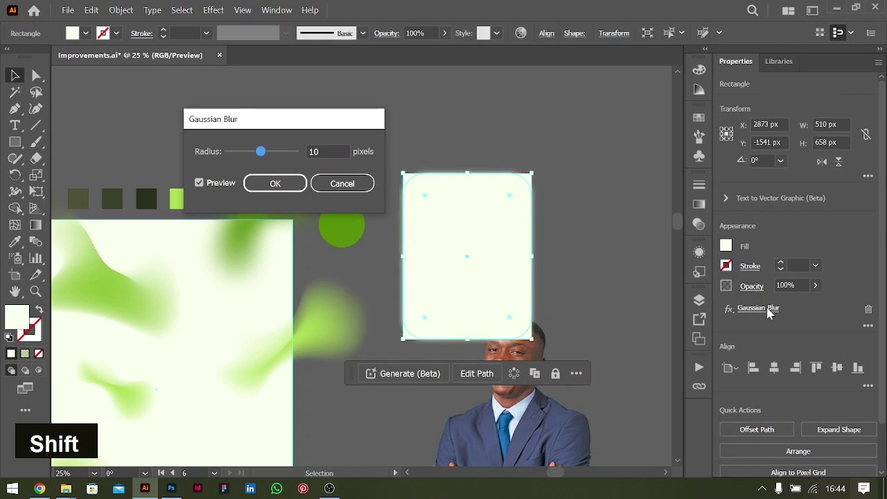
{"action": "key", "text": "shift+Up"}
{"action": "key", "text": "shift+Down"}
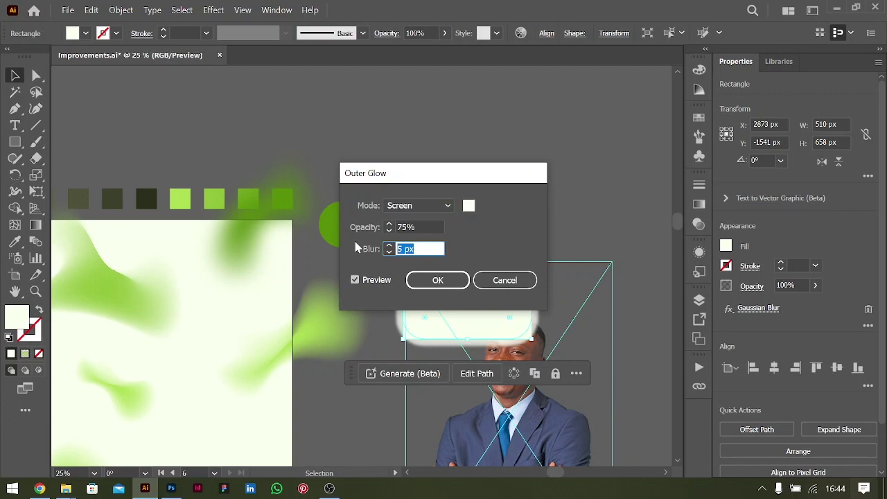
{"action": "type", "text": "20"}
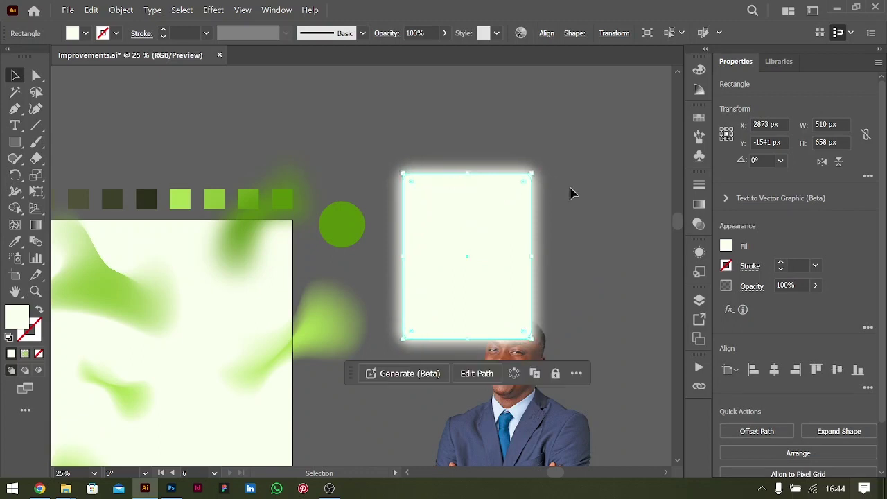
{"action": "key", "text": "ctrl+-"}
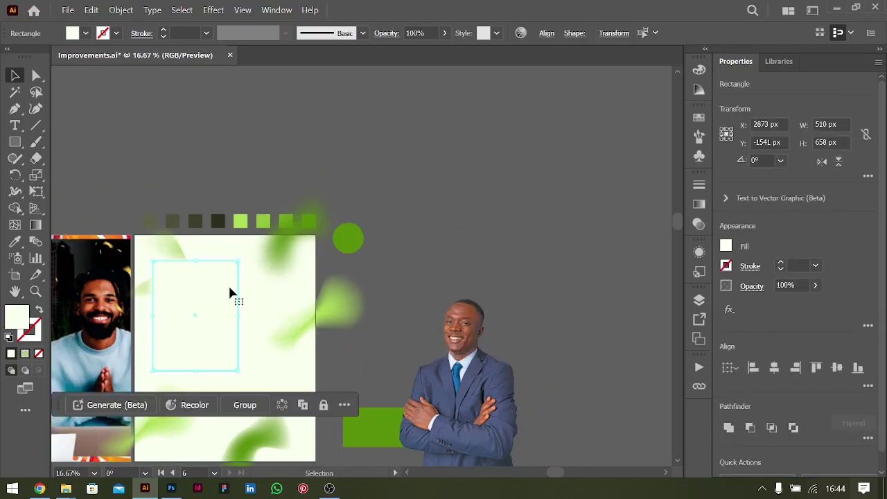
Select the glowing rectangle on the light panel and group it.
{"action": "key", "text": "ctrl+="}
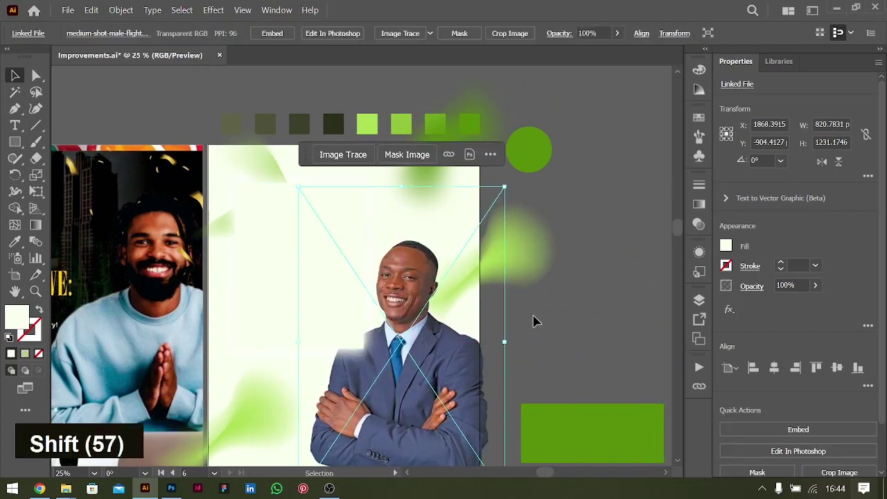
{"action": "scroll", "scroll_direction": "down", "scroll_amount": 3}
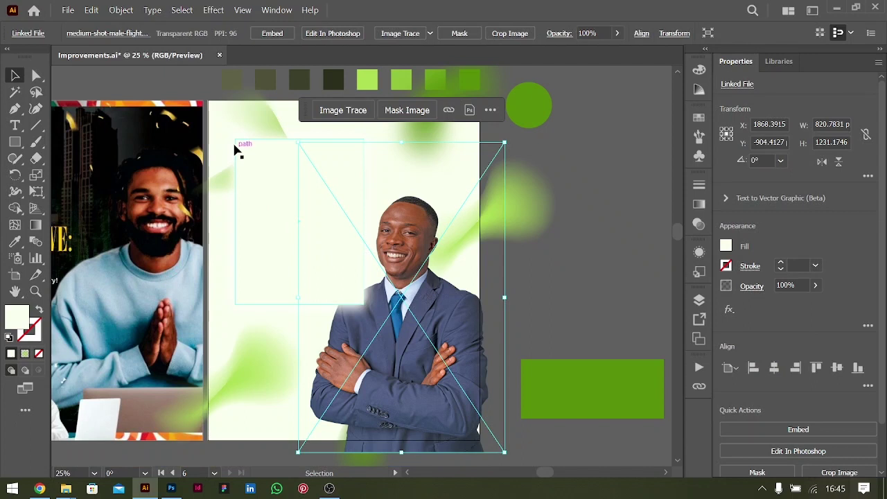
{"action": "left_click", "coordinate": [278, 198]}
{"action": "key", "text": "ctrl+g"}
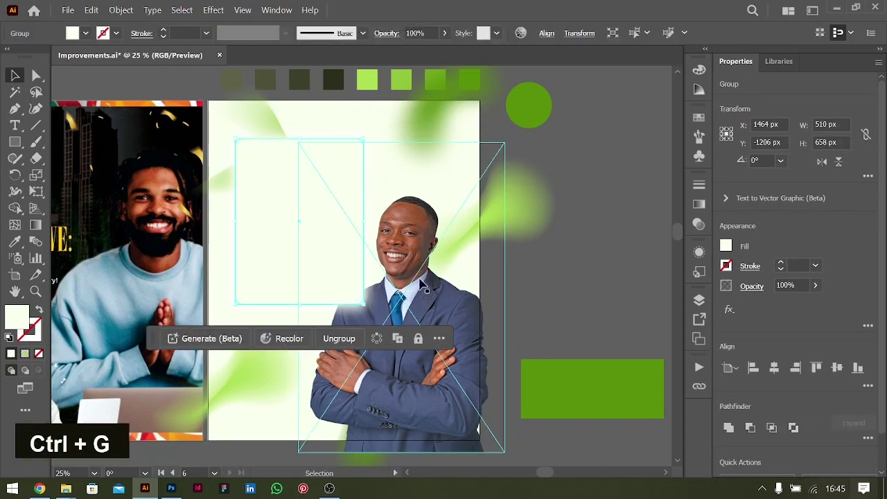
Bring the businessman photo forward over the glow and check the full poster layout.
{"action": "key", "text": "ctrl+]"}
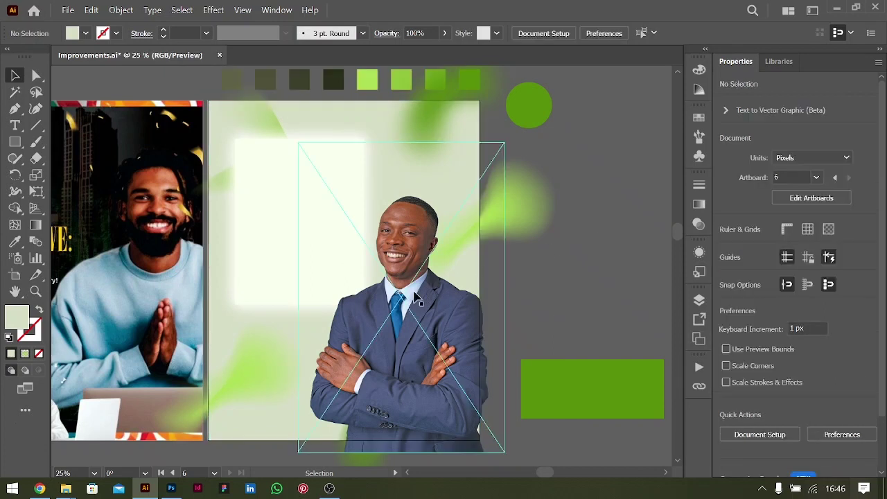
{"action": "key", "text": "ctrl+="}
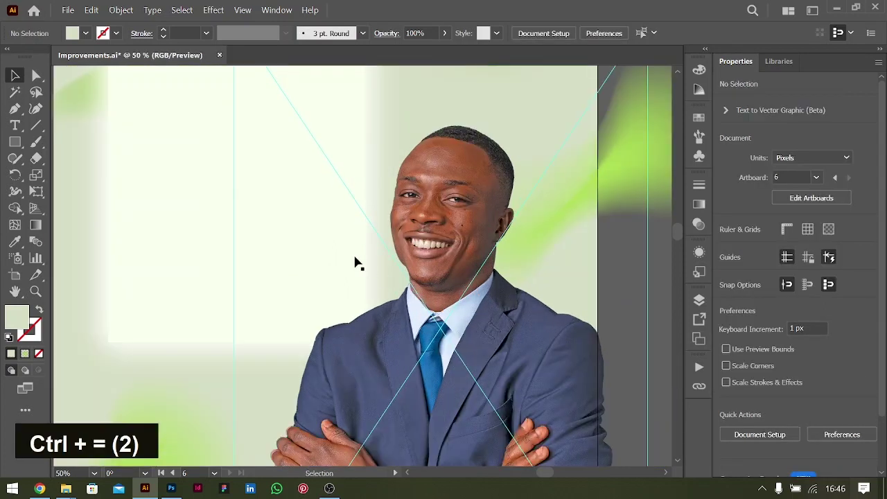
{"action": "key", "text": "ctrl+-"}
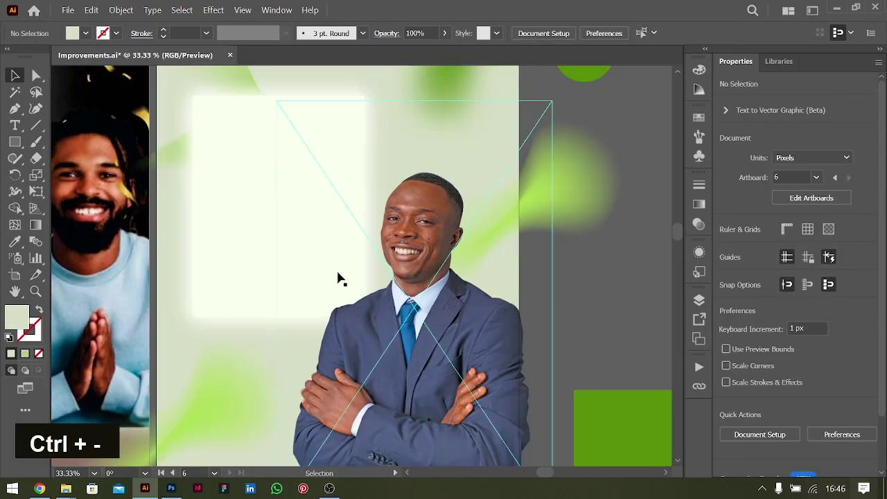
{"action": "type", "text": "a"}
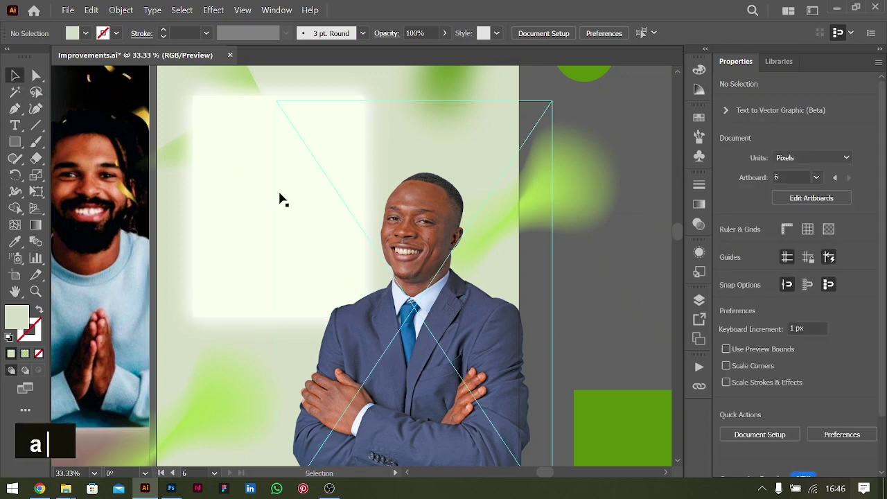
{"action": "key", "text": "ctrl+-"}
{"action": "key", "text": "ctrl+-"}
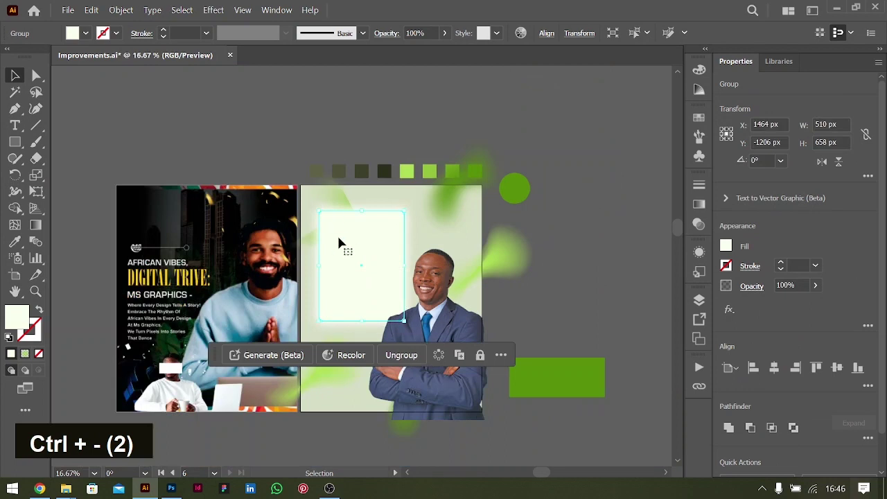
Isolate the glowing group and make a plain, effect-free copy of the rectangle beside it.
{"action": "key", "text": "ctrl+-"}
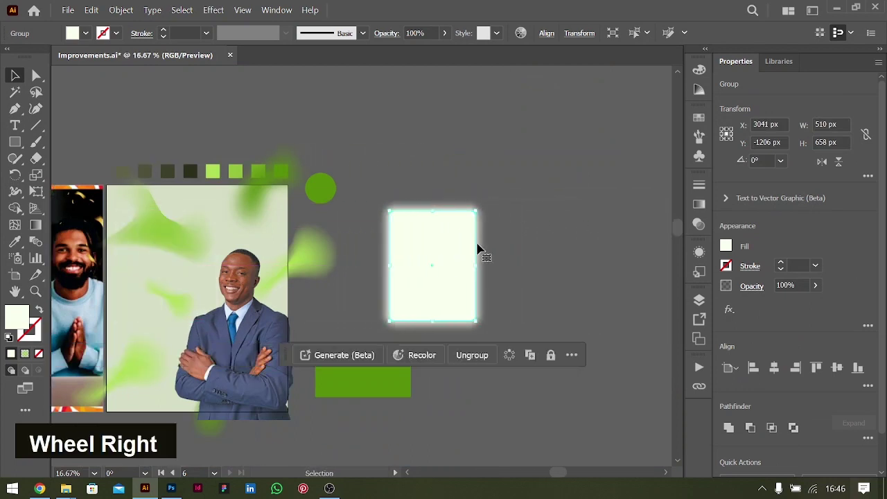
{"action": "key", "text": "ctrl+="}
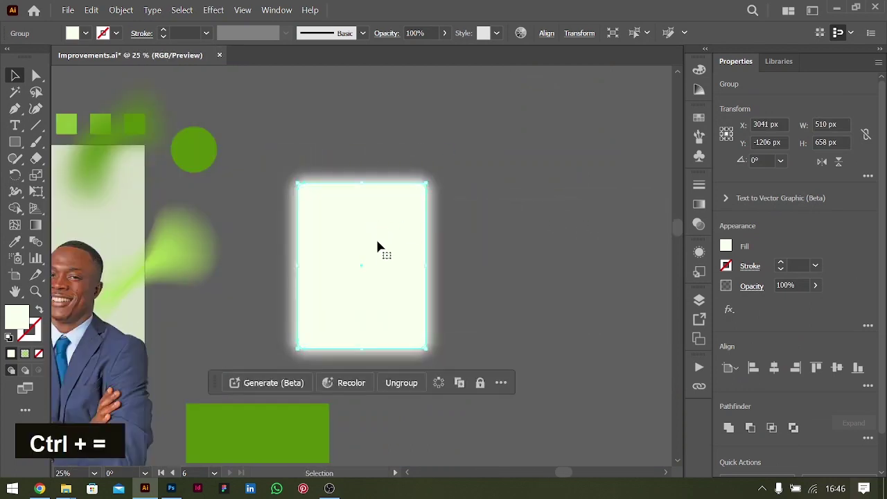
{"action": "double_click", "coordinate": [337, 263]}
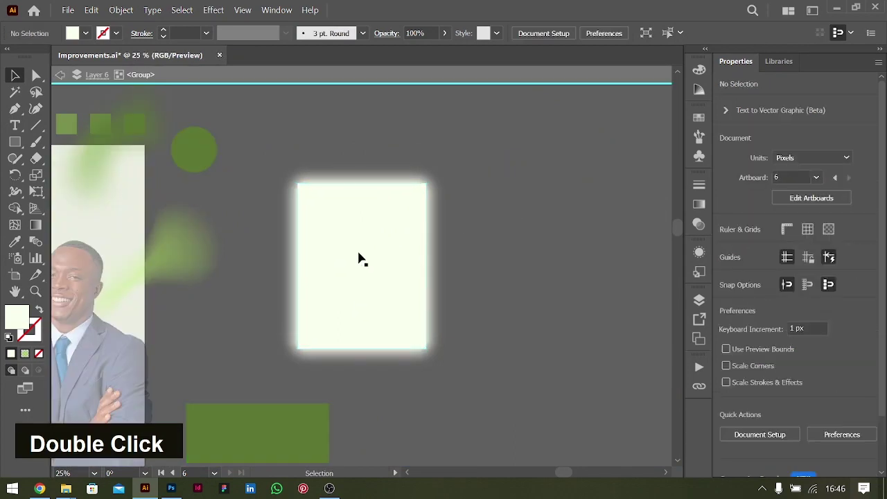
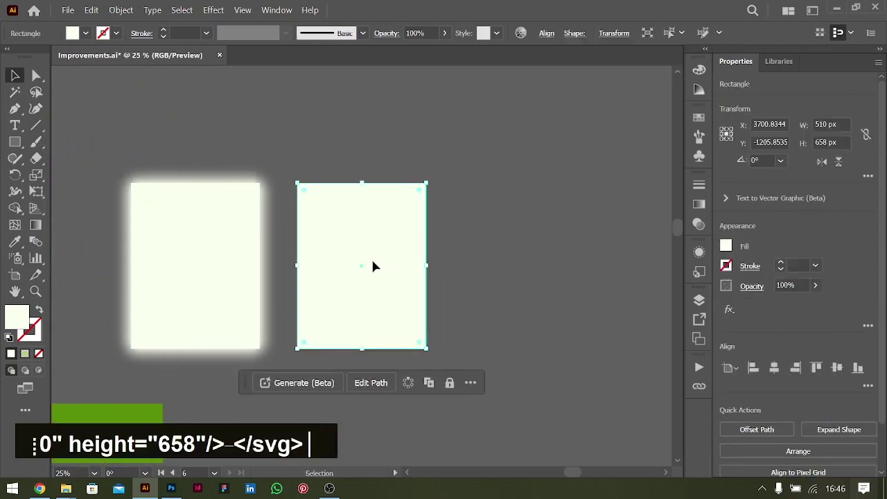
{"action": "key", "text": "ctrl+="}
{"action": "key", "text": "ctrl+="}
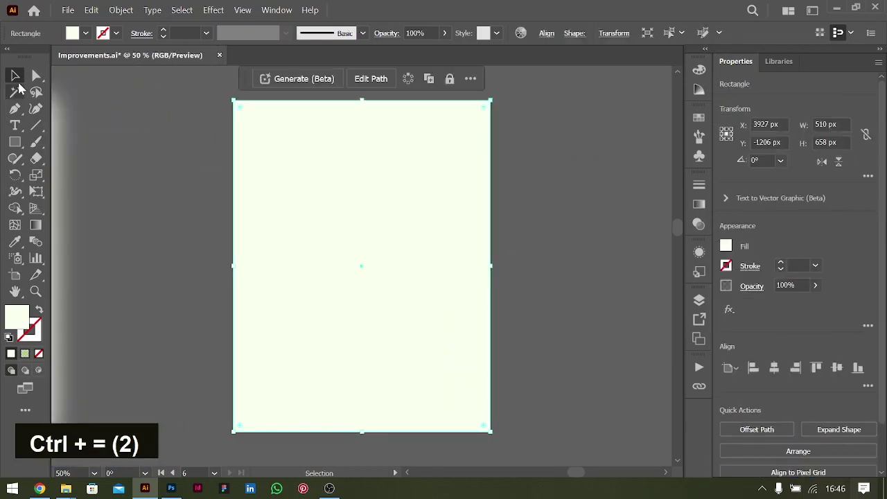
Zoom out to compare both rectangles, then close in on the plain copy.
{"action": "key", "text": "ctrl+-"}
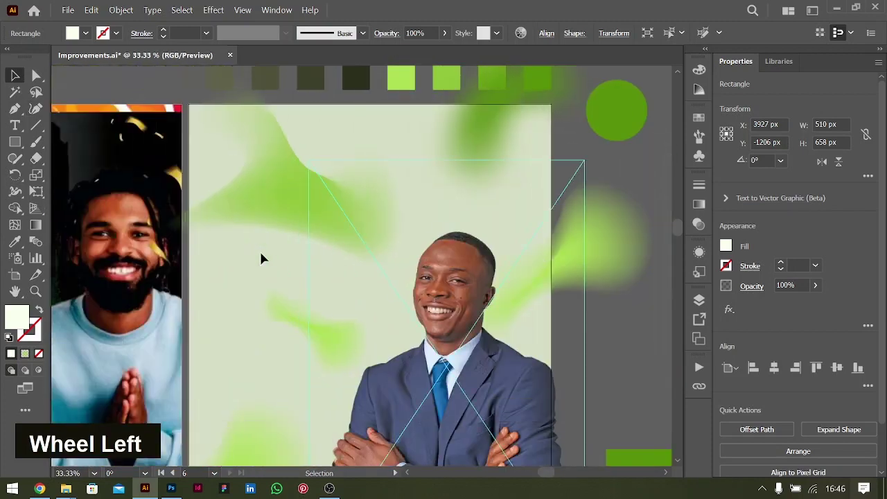
{"action": "scroll", "scroll_direction": "down", "scroll_amount": 3}
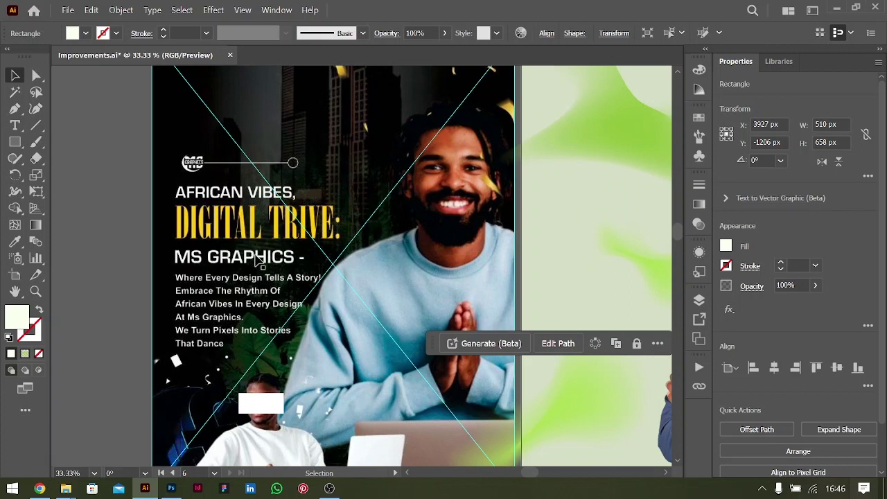
{"action": "key", "text": "ctrl+-"}
{"action": "key", "text": "ctrl+-"}
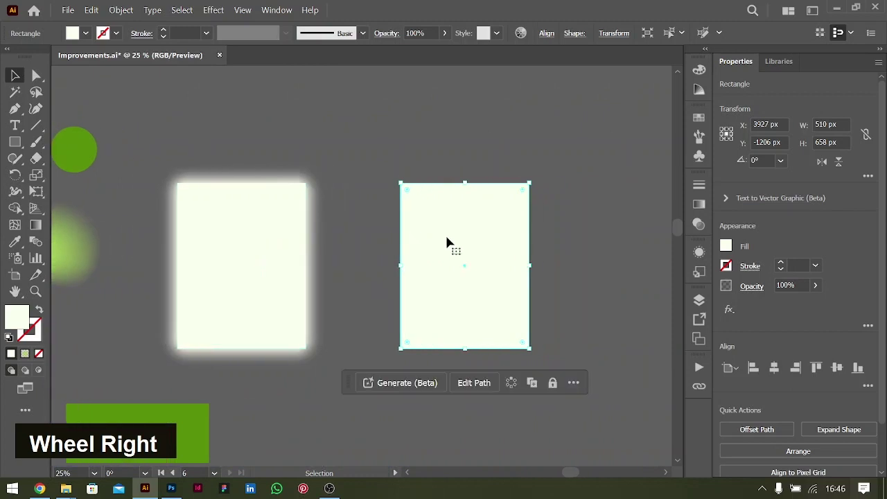
{"action": "key", "text": "ctrl+="}
{"action": "key", "text": "ctrl+="}
{"action": "scroll", "scroll_direction": "down", "scroll_amount": 3}
Add anchor points on the panel's bottom edge and pull them down into a stepped tail.
{"action": "key", "text": "ctrl+-"}
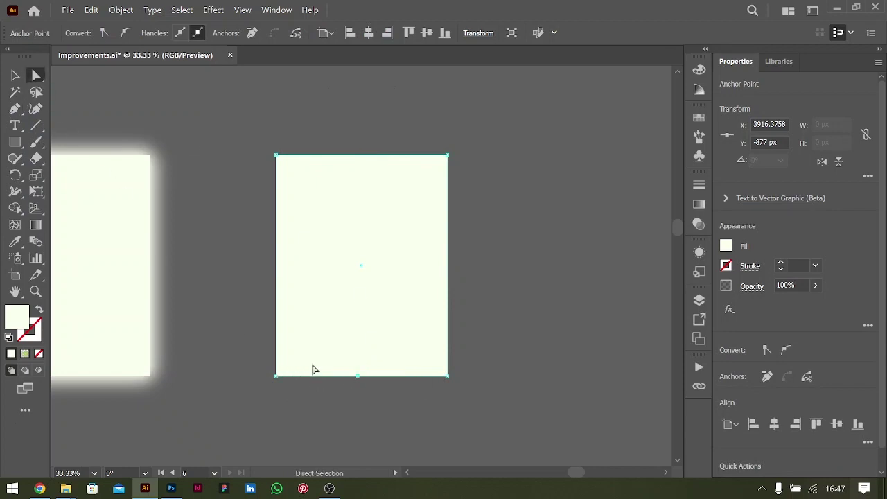
{"action": "type", "text": "p"}
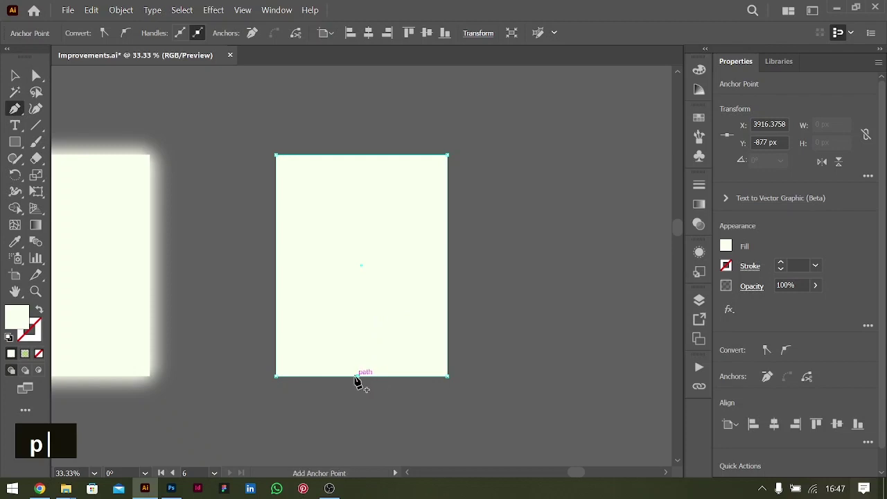
{"action": "type", "text": "a"}
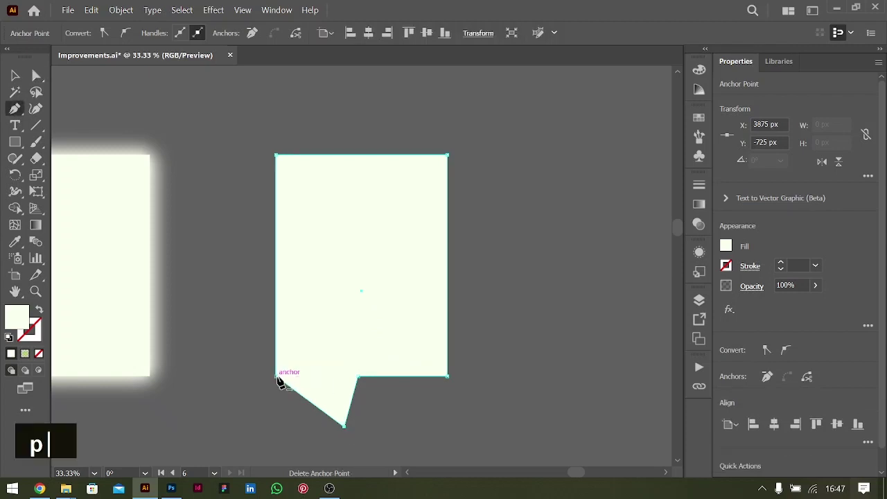
{"action": "type", "text": "pa"}
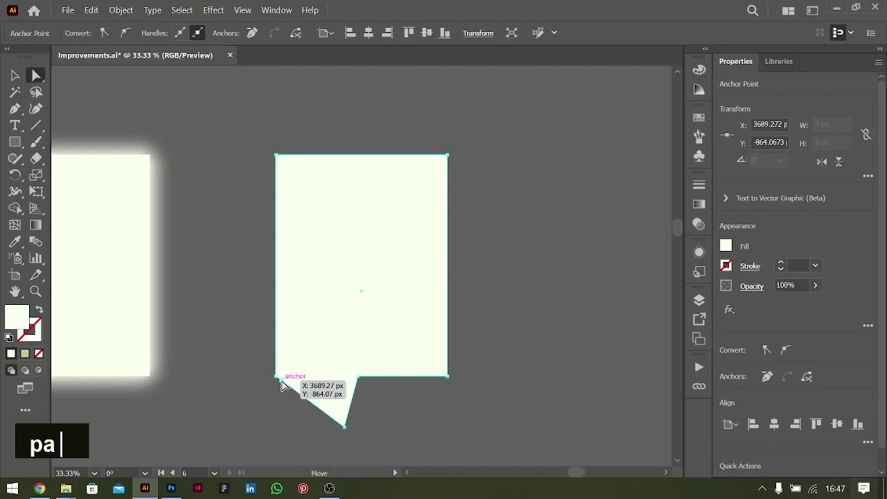
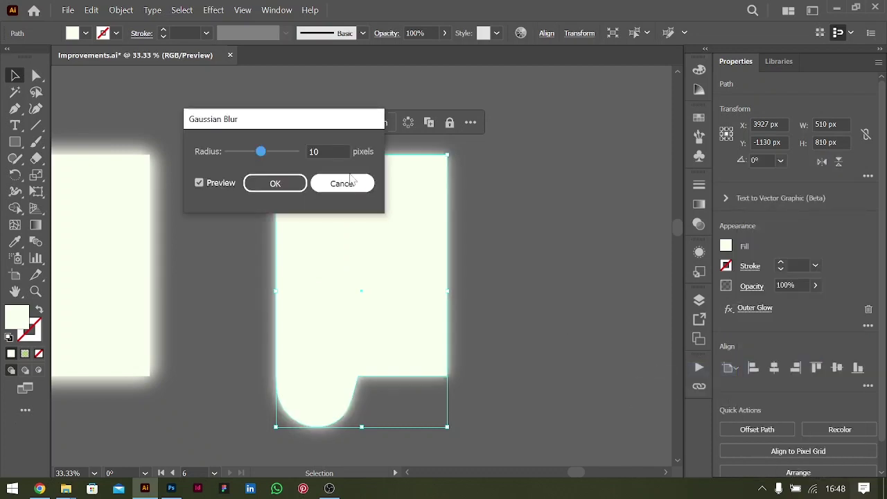
Apply a 10 px Gaussian Blur to the panel and review its effects in Appearance.
{"action": "key", "text": "shift+Up"}
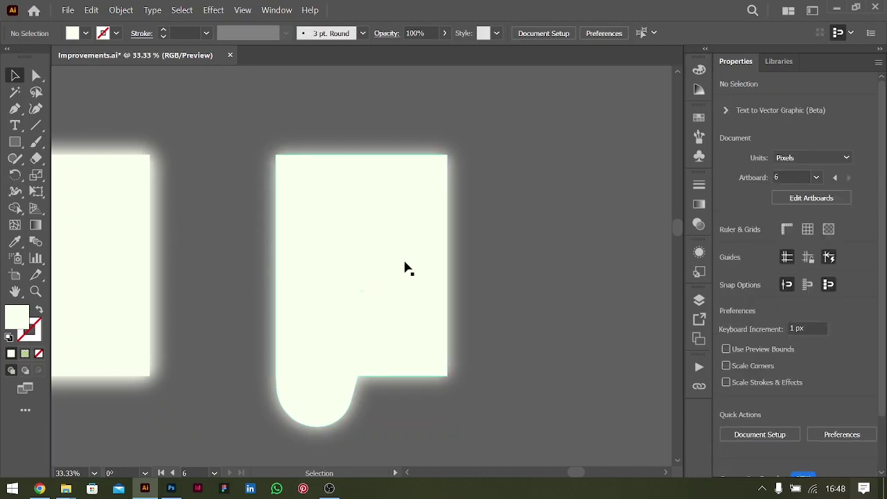
{"action": "key", "text": "ctrl+["}
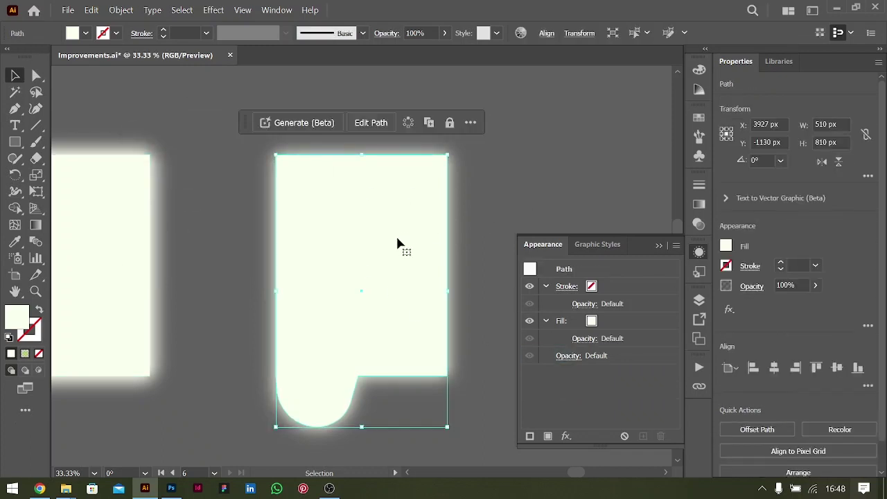
Group the rounded-tab panel and pick it up to copy onto the poster artboard.
{"action": "key", "text": "ctrl+z"}
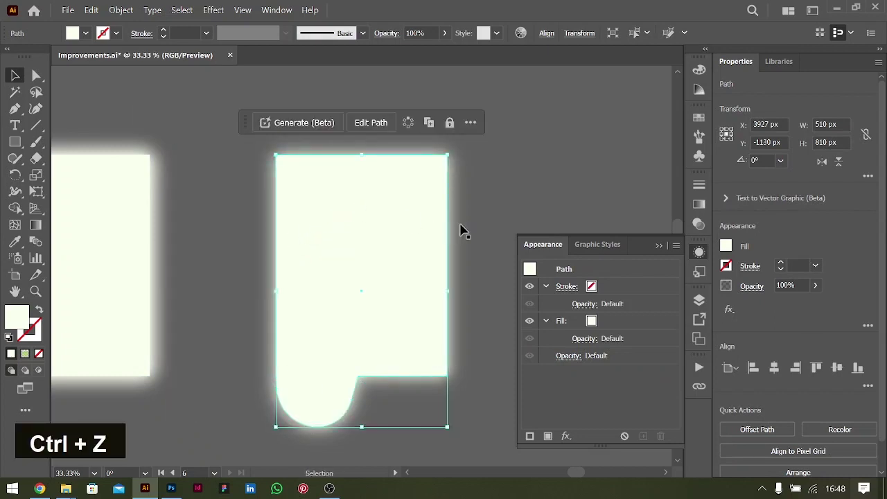
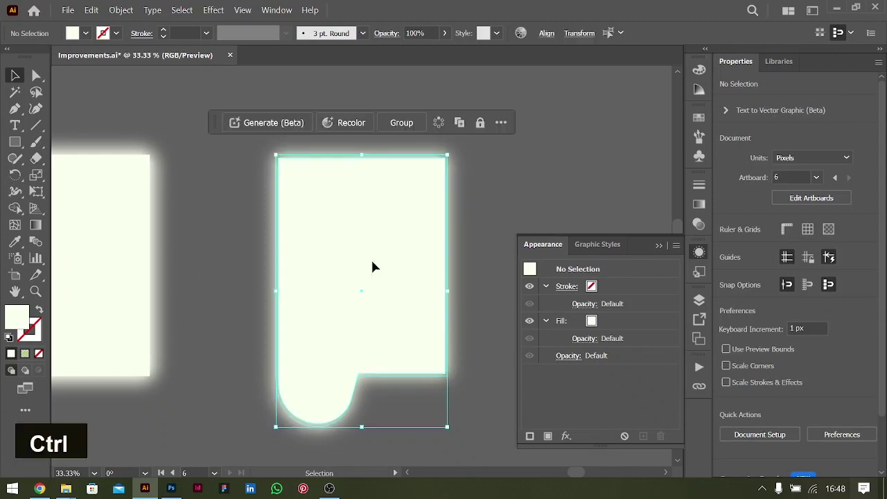
{"action": "key", "text": "ctrl+g"}
{"action": "key", "text": "ctrl+-"}
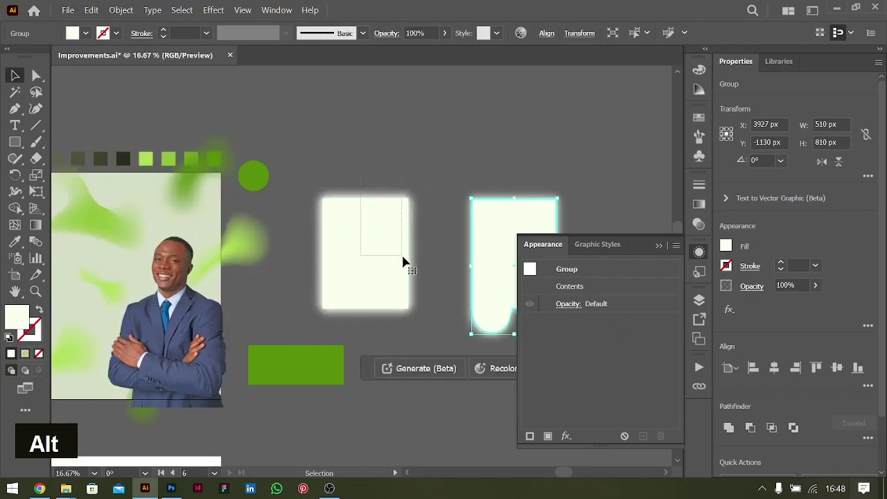
{"action": "key", "text": "BackSpace"}
{"action": "left_click", "coordinate": [506, 217]}
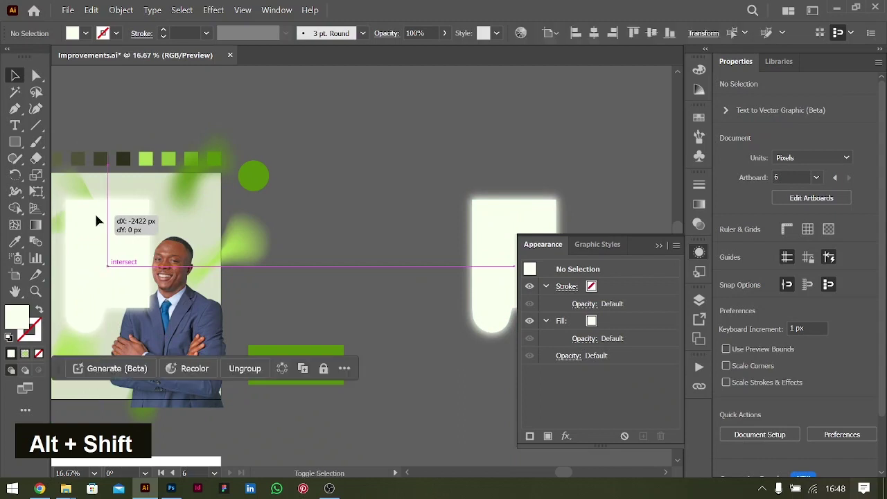
Select the panel pieces with the curve on the poster, group them and fix their stacking.
{"action": "key", "text": "ctrl+="}
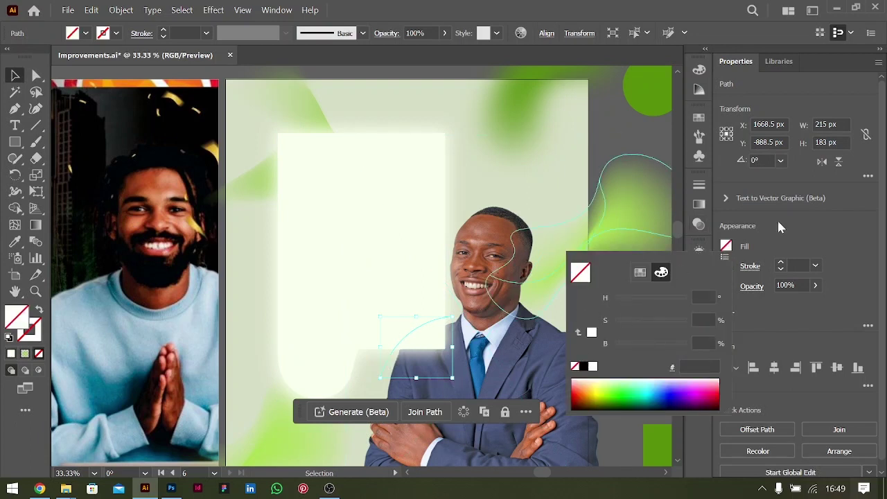
{"action": "left_click", "coordinate": [382, 262]}
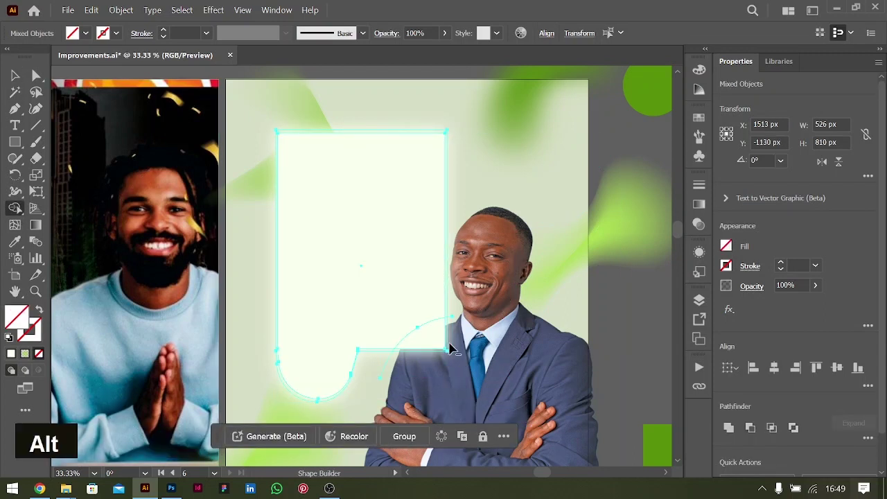
{"action": "left_click", "coordinate": [441, 342]}
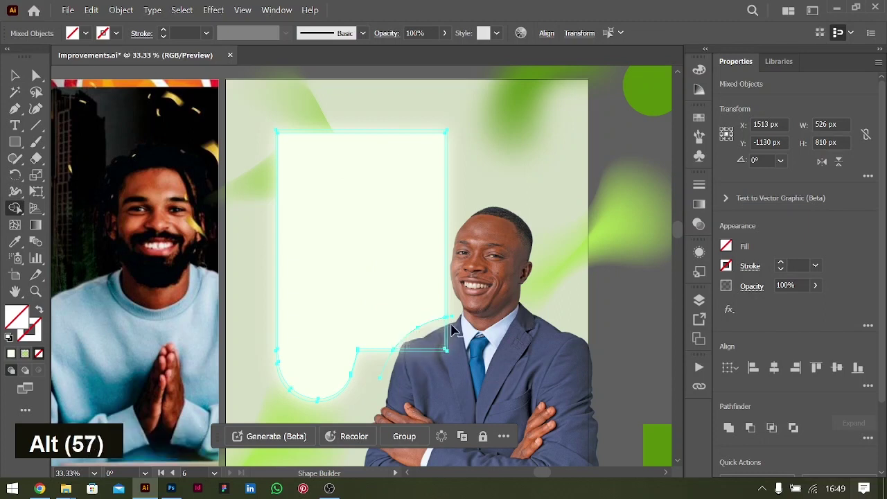
{"action": "left_click", "coordinate": [463, 327]}
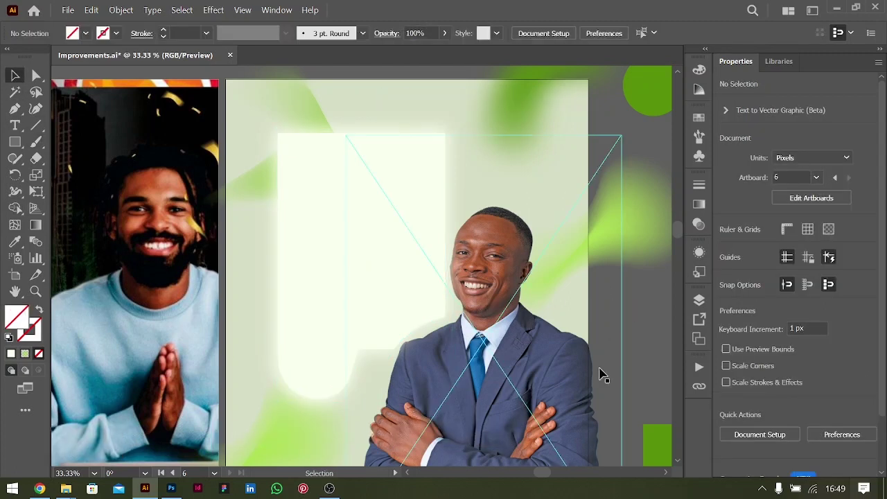
{"action": "key", "text": "ctrl+z"}
{"action": "key", "text": "ctrl+z"}
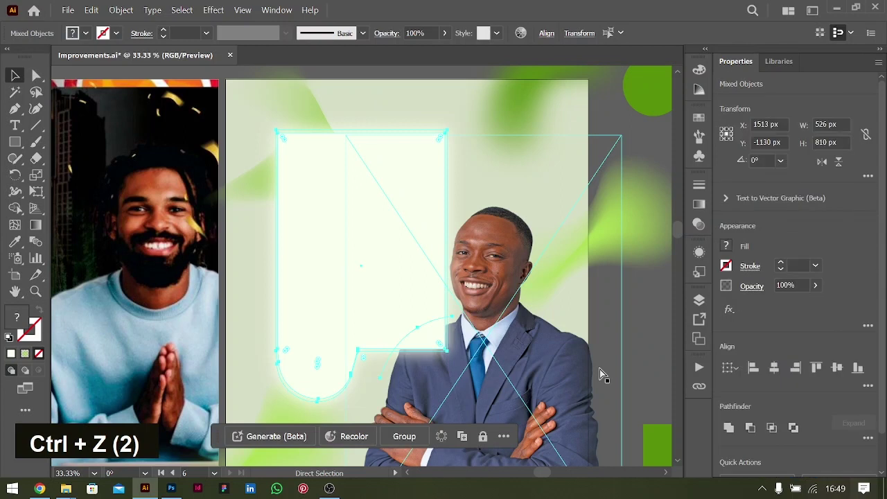
{"action": "key", "text": "ctrl+z"}
{"action": "key", "text": "ctrl+z"}
{"action": "key", "text": "ctrl+z"}
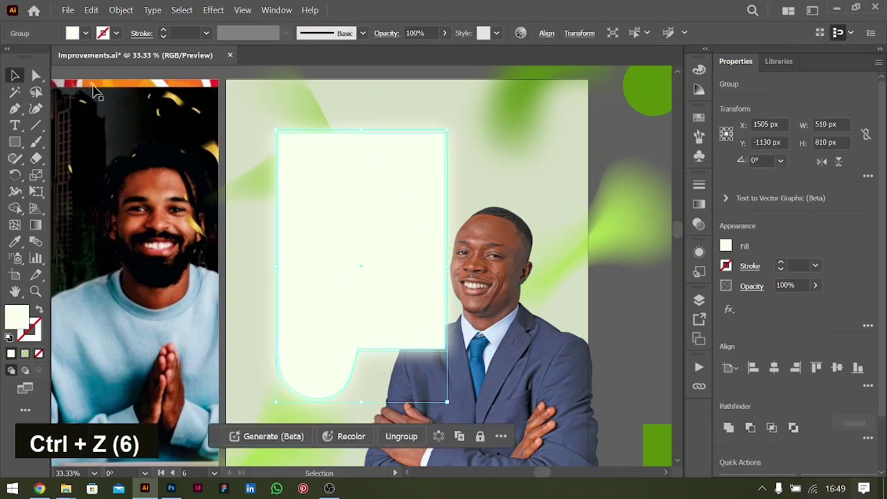
{"action": "key", "text": "ctrl+shift+]"}
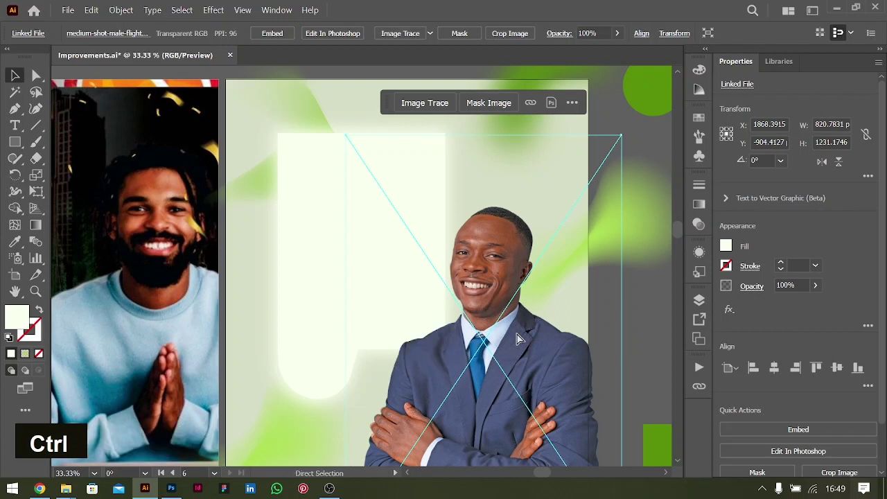
Shuffle the stacking order of the green blobs around the businessman photo.
{"action": "key", "text": "ctrl+-"}
{"action": "scroll", "scroll_direction": "up", "scroll_amount": 3}
{"action": "key", "text": "ctrl+["}
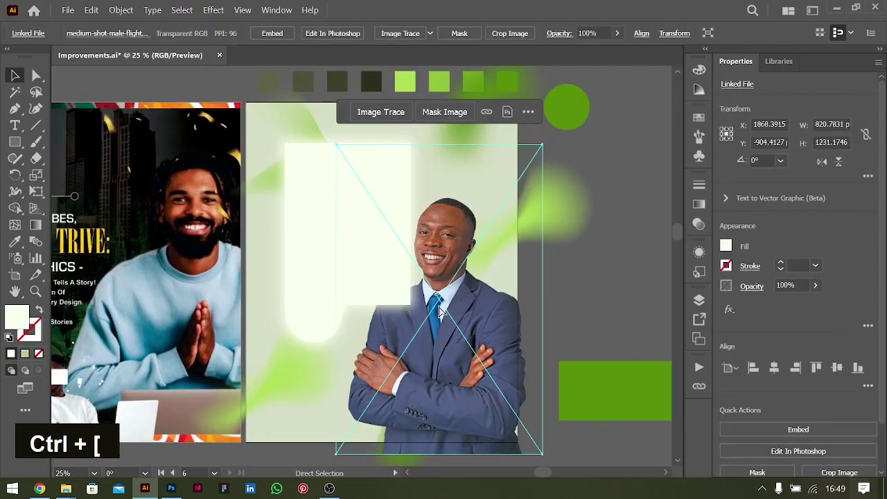
{"action": "key", "text": "ctrl+]"}
{"action": "key", "text": "ctrl+["}
{"action": "key", "text": "ctrl+["}
{"action": "key", "text": "ctrl+]"}
{"action": "key", "text": "ctrl+]"}
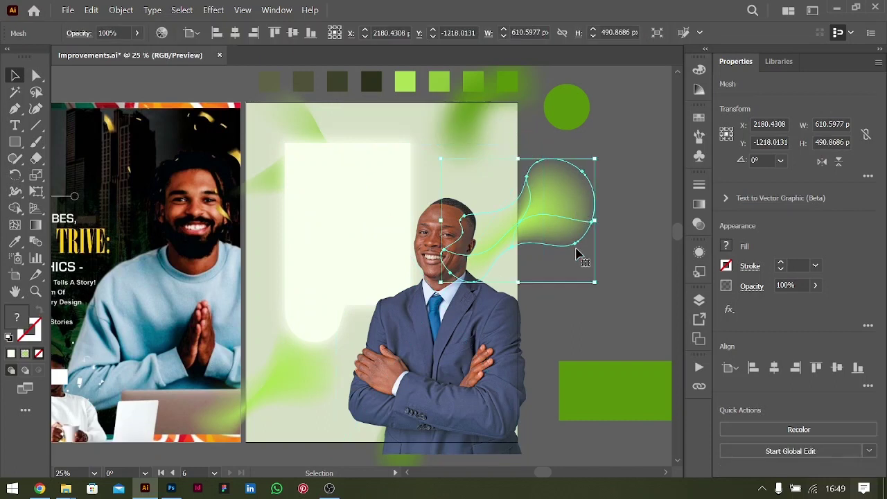
Copy the blob beside his head, rotate it about 185° across his lower body, bring it forward.
{"action": "left_click", "coordinate": [578, 228]}
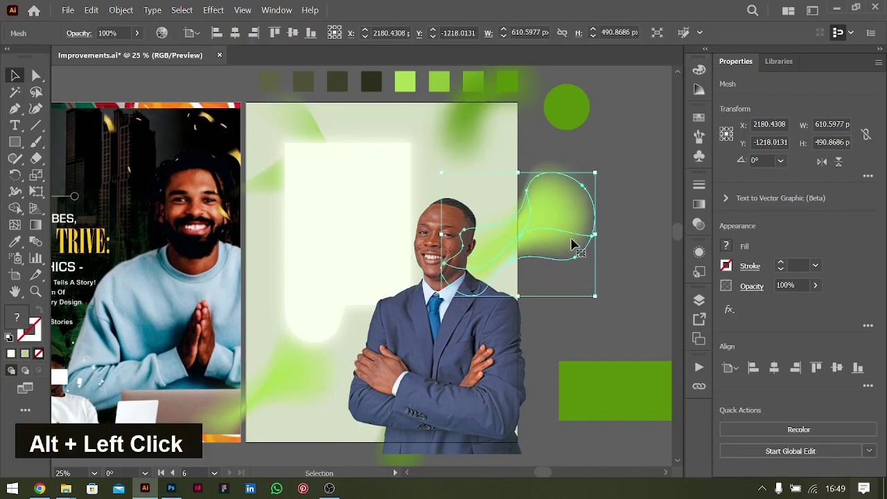
{"action": "key", "text": "ctrl+shift+]"}
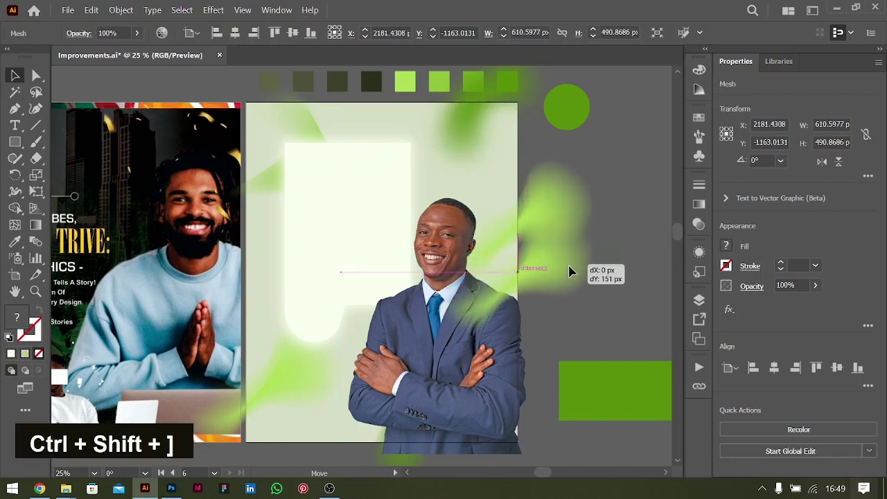
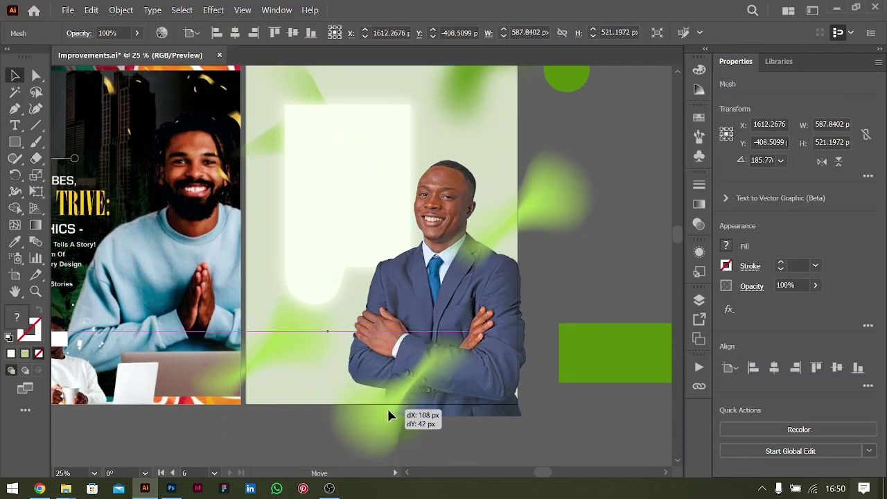
{"action": "scroll", "scroll_direction": "up", "scroll_amount": 3}
{"action": "scroll", "scroll_direction": "down", "scroll_amount": 3}
{"action": "scroll", "scroll_direction": "up", "scroll_amount": 3}
{"action": "key", "text": "t"}
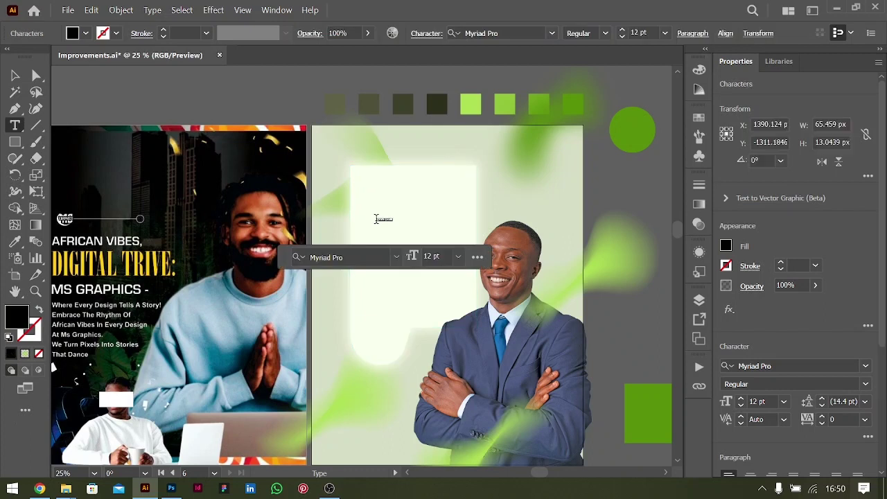
Set the headline africa in Satoshi Black, enlarged and filled green atop the panel.
{"action": "type", "text": "africa"}
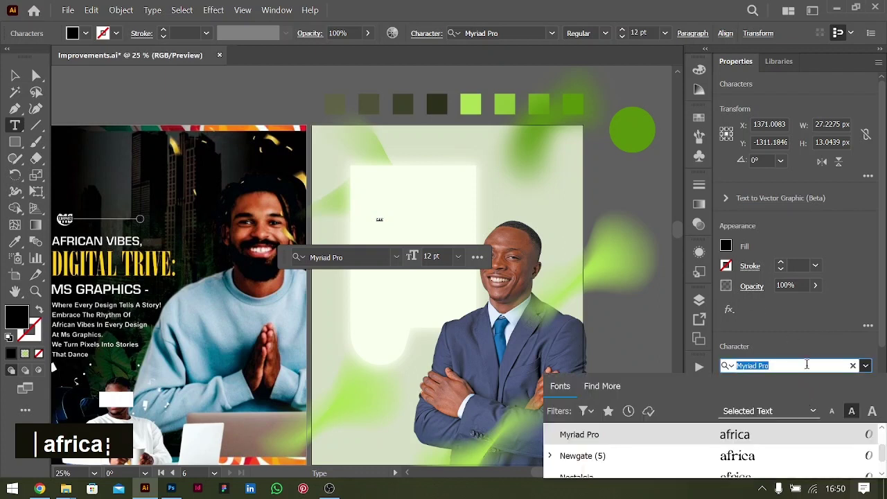
{"action": "type", "text": "ato"}
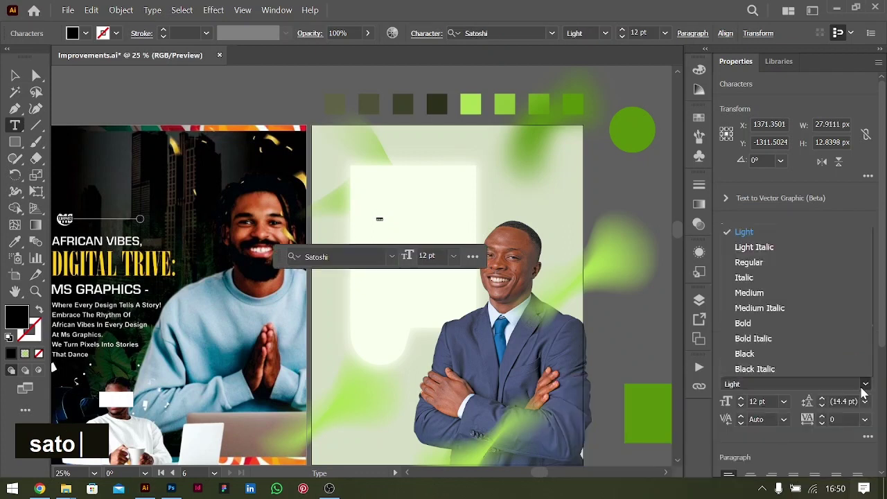
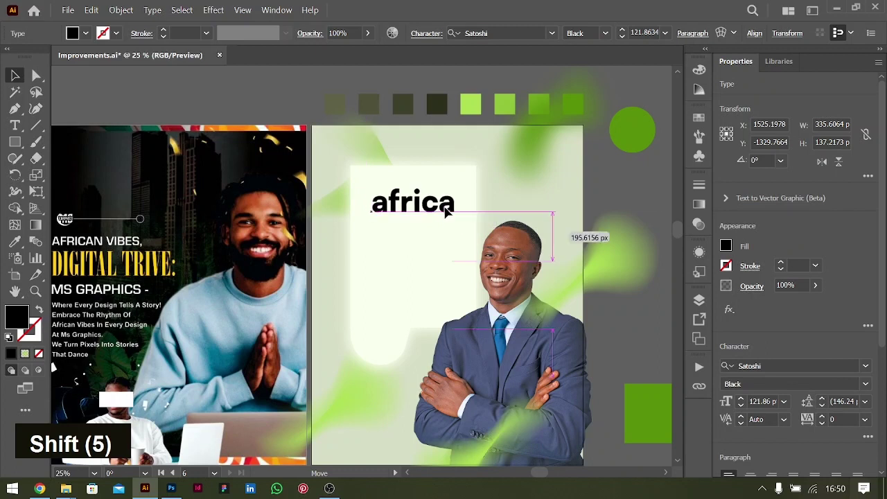
{"action": "type", "text": "i"}
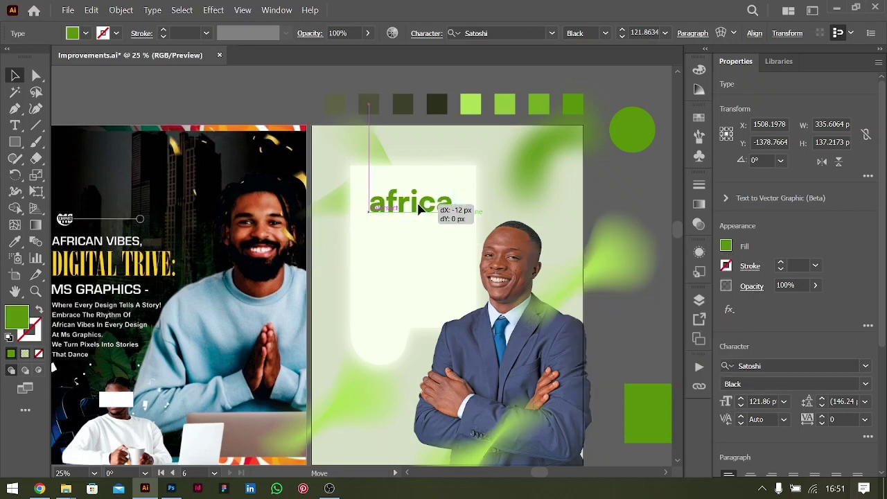
Add a second headline line vibes beneath africa.
{"action": "double_click", "coordinate": [422, 207]}
{"action": "key", "text": "Down"}
{"action": "key", "text": "Down"}
{"action": "key", "text": "Return"}
{"action": "type", "text": "vibes"}
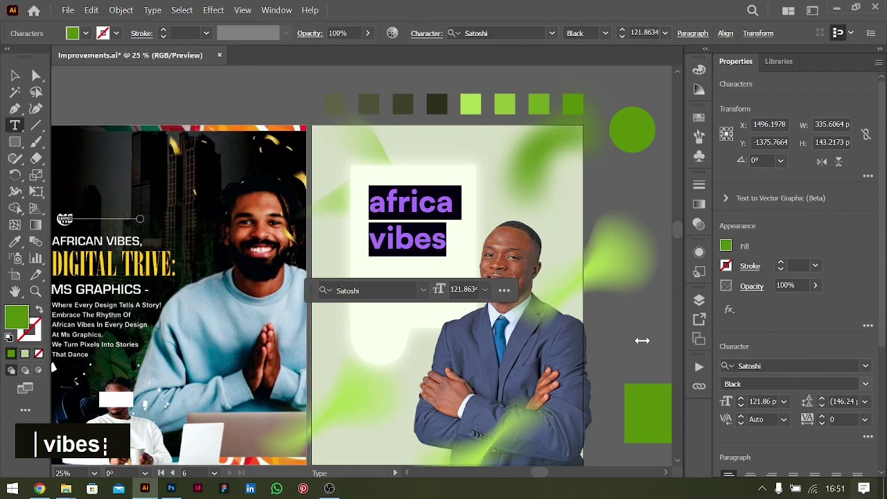
Tighten the africa vibes leading and settle its size at 100 pt.
{"action": "key", "text": "alt+Up"}
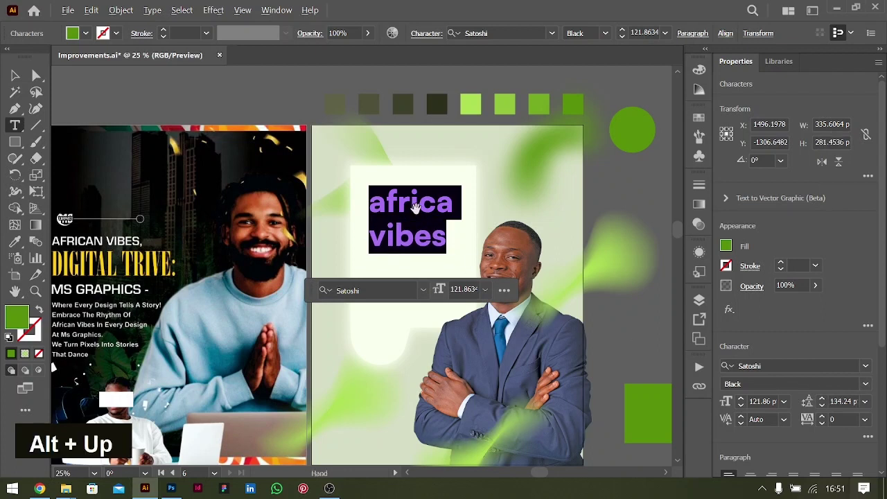
{"action": "key", "text": "alt+Up"}
{"action": "key", "text": "alt+Up"}
{"action": "key", "text": "alt+Up"}
{"action": "key", "text": "alt+Down"}
{"action": "key", "text": "alt+Down"}
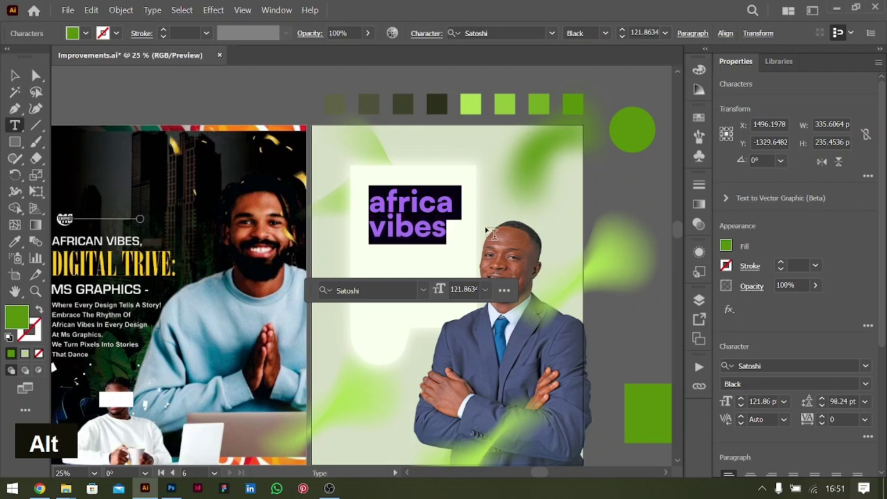
{"action": "key", "text": "shift+Down"}
{"action": "key", "text": "shift+Down"}
{"action": "key", "text": "shift+Up"}
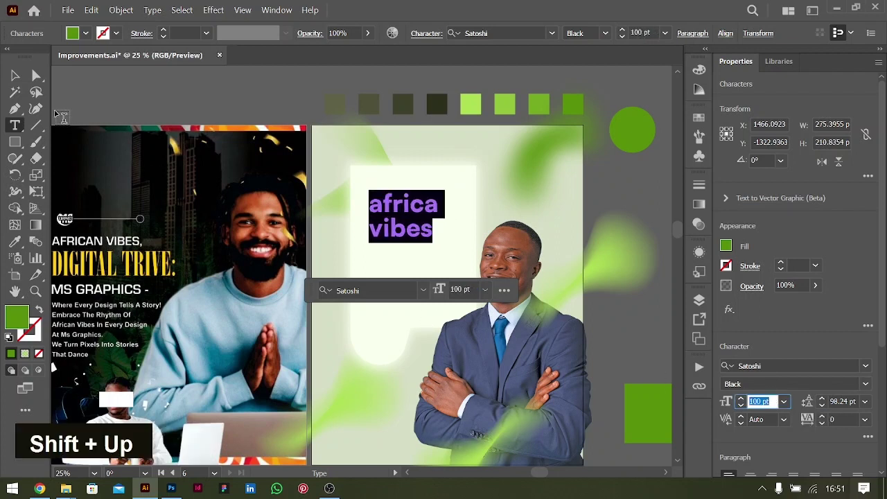
{"action": "key", "text": "alt+Up"}
{"action": "key", "text": "alt+Up"}
{"action": "key", "text": "alt+Up"}
{"action": "key", "text": "alt+Up"}
{"action": "key", "text": "alt+Up"}
{"action": "key", "text": "alt+Up"}
{"action": "key", "text": "alt+Down"}
Add a 36 pt Satoshi Regular 'digital thrive:' subline and a copy of it below.
{"action": "left_click", "coordinate": [425, 207]}
{"action": "double_click", "coordinate": [419, 253]}
{"action": "key", "text": "ctrl+a"}
{"action": "type", "text": "digi"}
{"action": "type", "text": "tal"}
{"action": "type", "text": "thrive"}
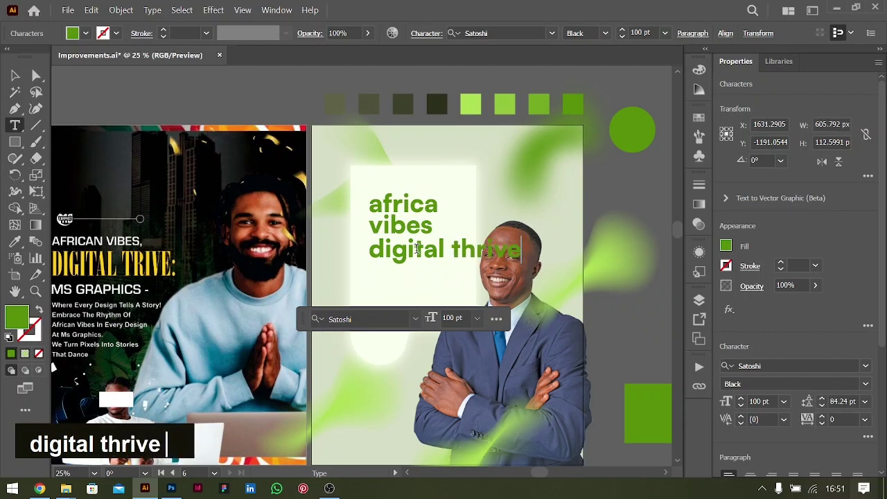
{"action": "type", "text": ":"}
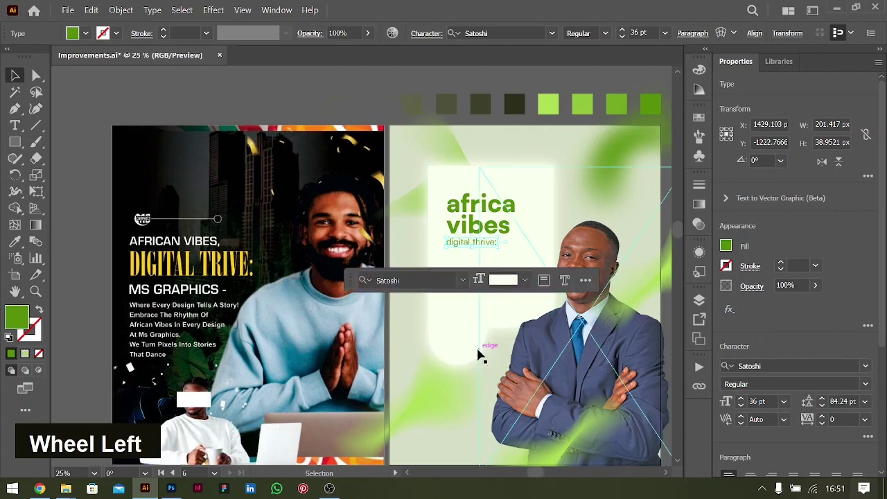
{"action": "type", "text": "digital thrive:"}
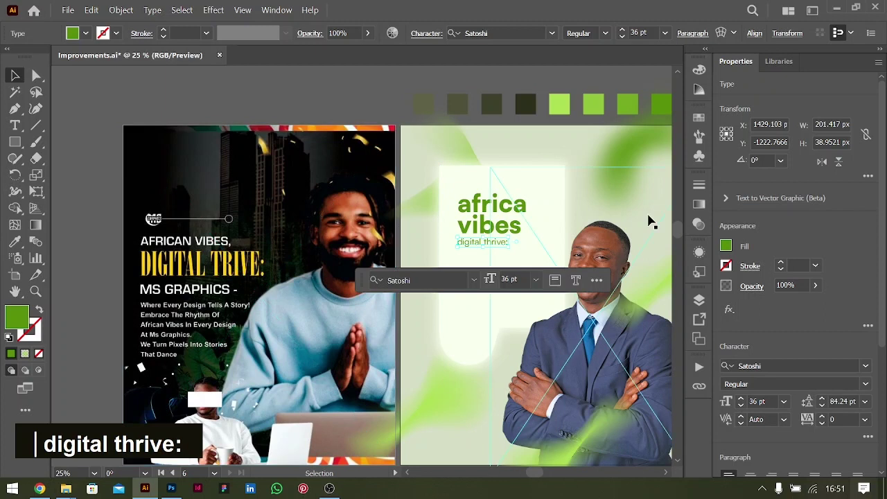
Replace the copied subline with 'Where every design tells a story'.
{"action": "left_click", "coordinate": [505, 246]}
{"action": "double_click", "coordinate": [502, 262]}
{"action": "key", "text": "ctrl+a"}
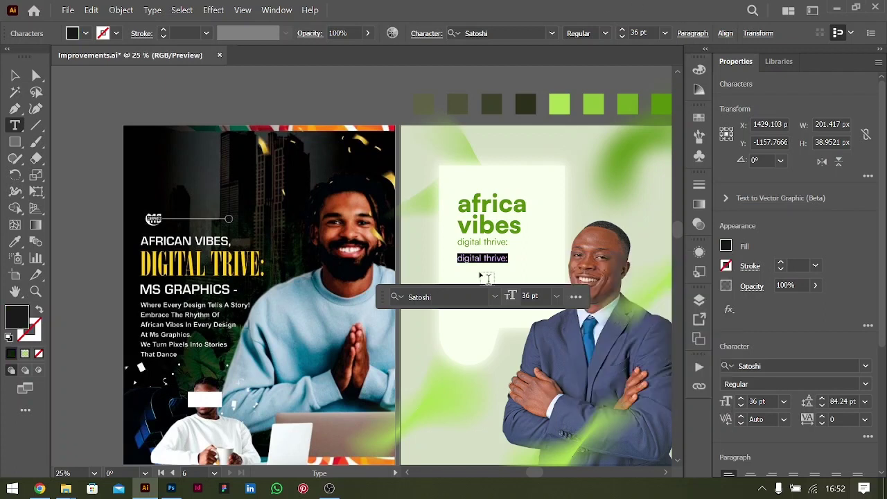
{"action": "type", "text": "where"}
{"action": "type", "text": "ever"}
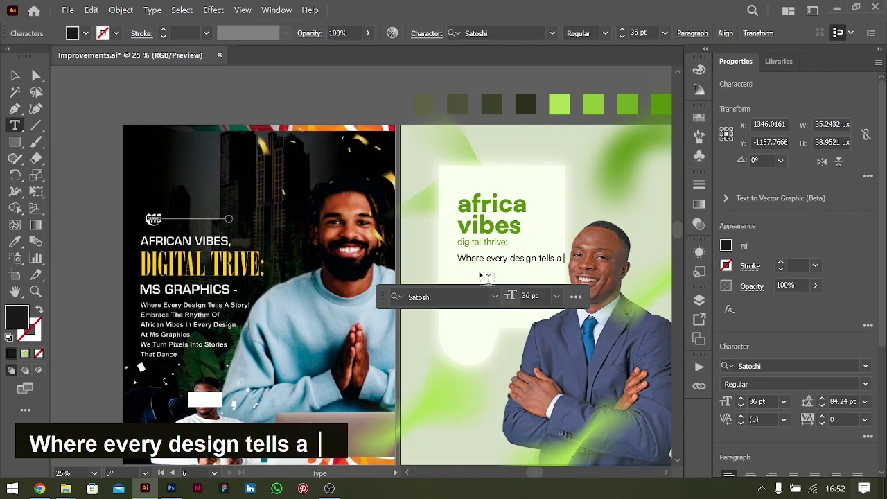
{"action": "type", "text": "ere every design tells a st"}
{"action": "key", "text": "Return"}
Continue: embrace the rhythm, african vibes in everydesign, At Mr Graphics, then a blank line.
{"action": "type", "text": "embrace the r"}
{"action": "type", "text": "h"}
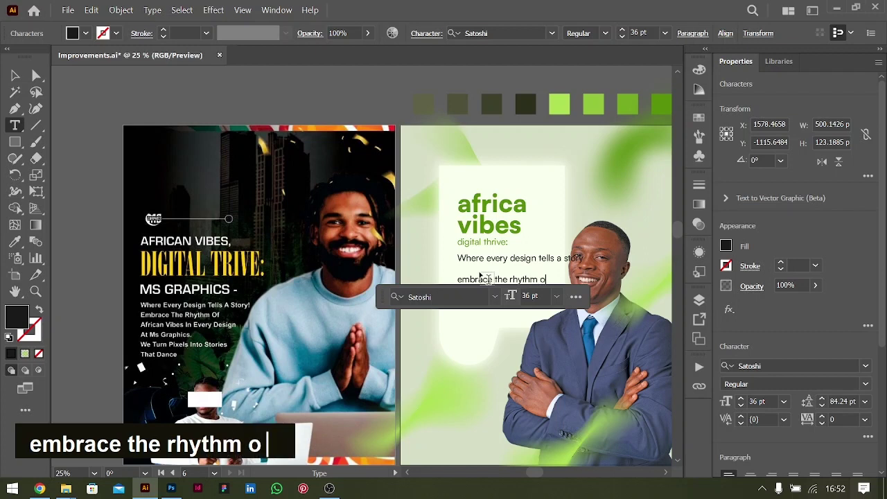
{"action": "key", "text": "Return"}
{"action": "type", "text": "africa"}
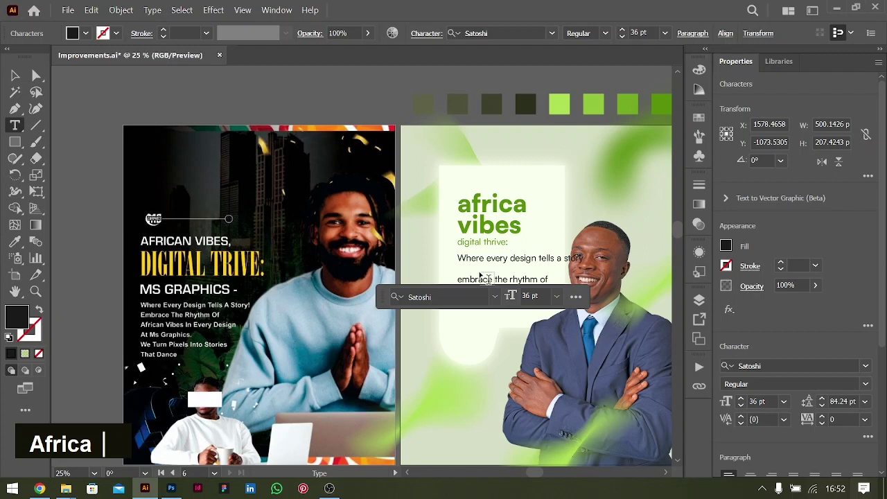
{"action": "type", "text": "n vibes i"}
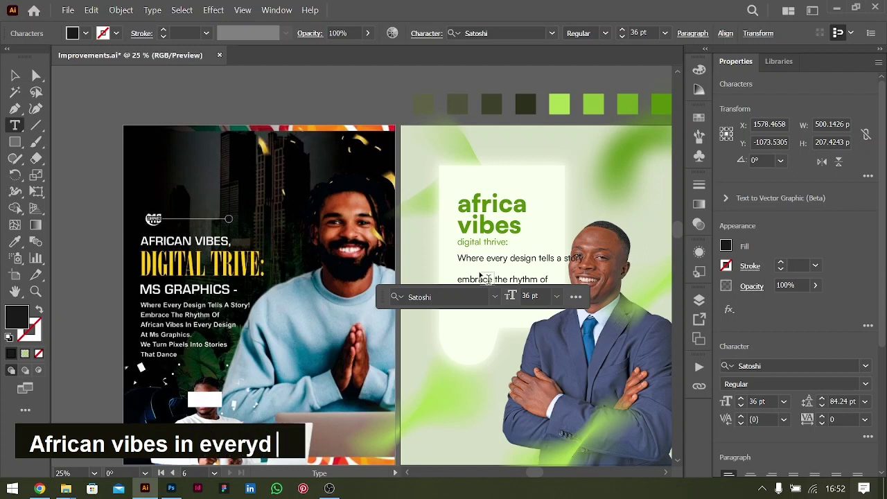
{"action": "type", "text": "n everydes"}
{"action": "key", "text": "Return"}
{"action": "type", "text": "at"}
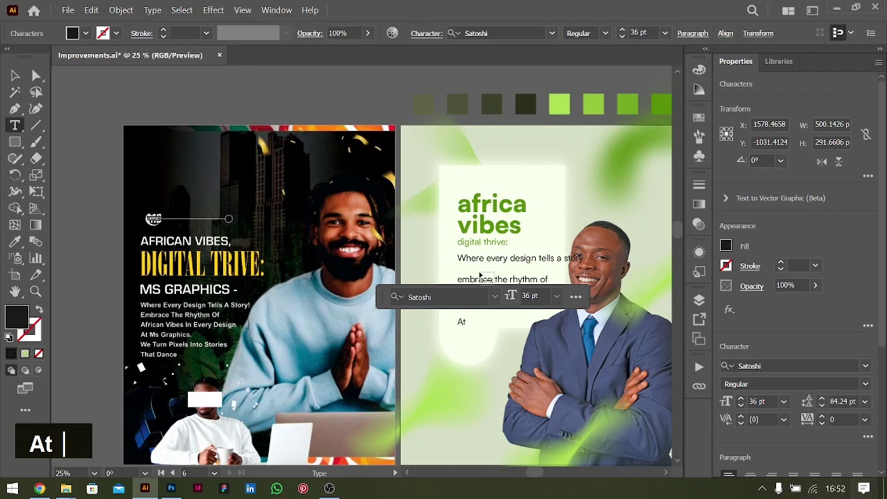
{"action": "type", "text": "mr graphic"}
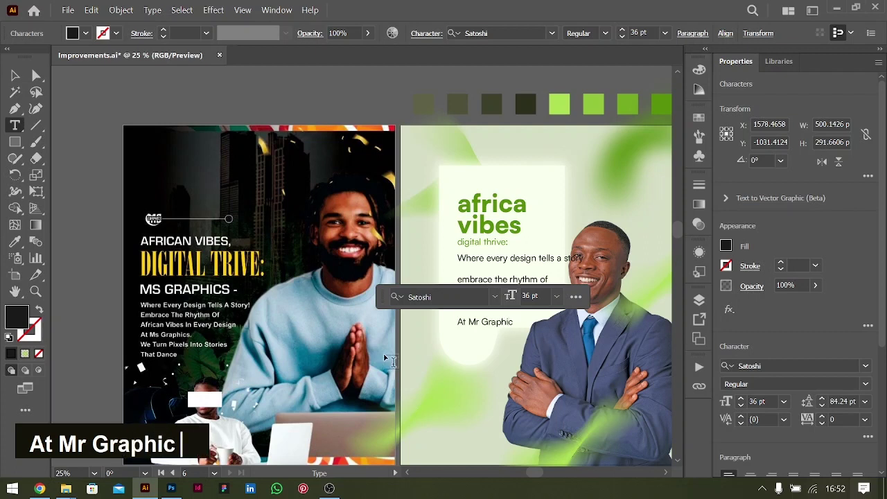
{"action": "type", "text": "s"}
{"action": "key", "text": "Return"}
{"action": "key", "text": "Return"}
Finish the paragraph with 'We turn pixels into stories that dance.'.
{"action": "type", "text": "w"}
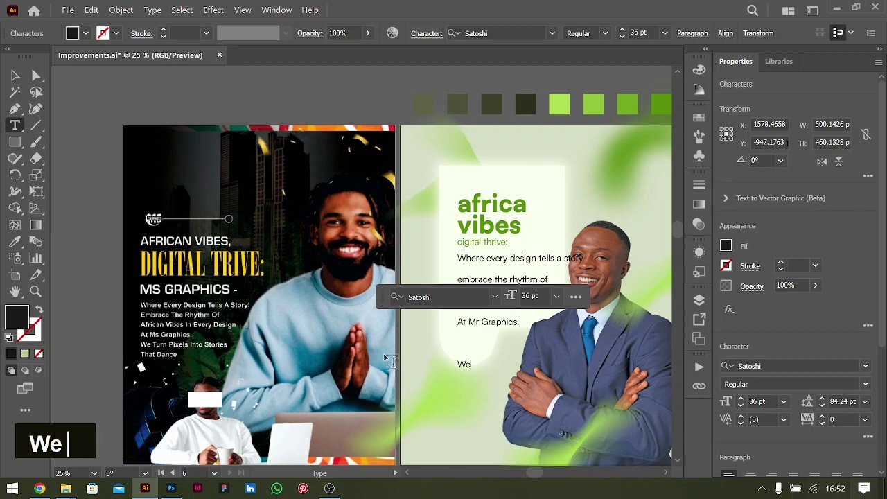
{"action": "key", "text": "space"}
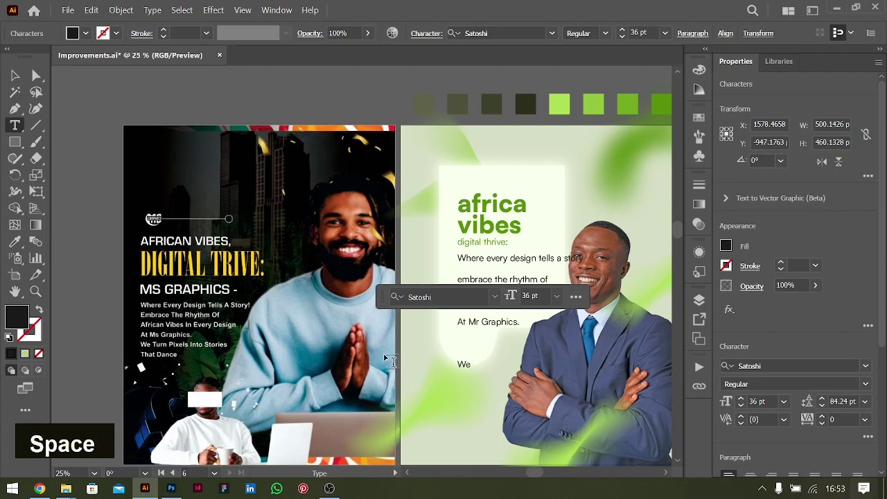
{"action": "type", "text": "turn pixels into"}
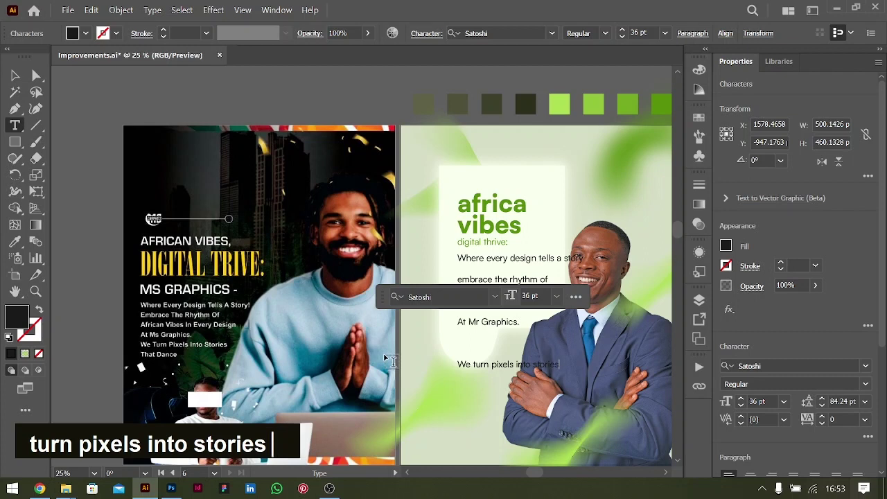
{"action": "key", "text": "Return"}
{"action": "type", "text": "that dance"}
{"action": "type", "text": "."}
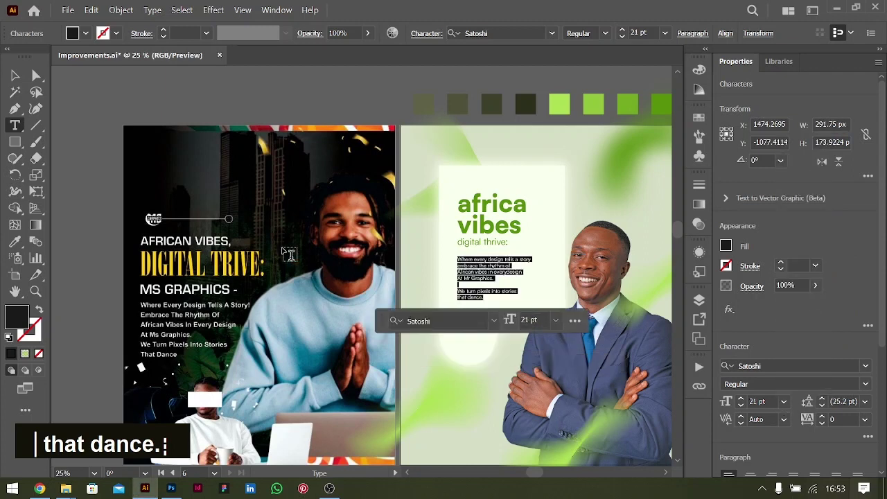
Remove the paragraph's manual line breaks so it reflows into fewer, longer lines.
{"action": "key", "text": "ctrl+="}
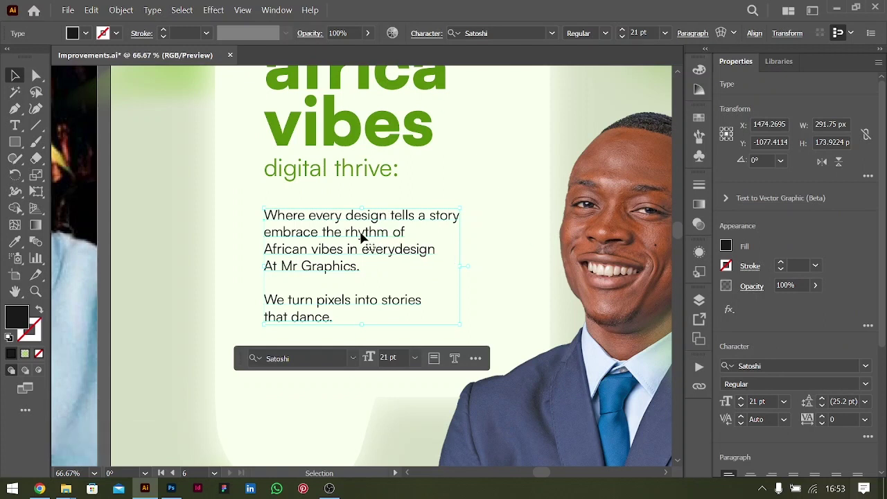
{"action": "double_click", "coordinate": [364, 236]}
{"action": "key", "text": "ctrl+Left"}
{"action": "key", "text": "ctrl+Left"}
{"action": "key", "text": "BackSpace"}
{"action": "key", "text": "space"}
{"action": "key", "text": "ctrl+Right"}
{"action": "key", "text": "Return"}
{"action": "key", "text": "Down"}
{"action": "key", "text": "BackSpace"}
{"action": "key", "text": "space"}
{"action": "key", "text": "ctrl+Right"}
{"action": "key", "text": "ctrl+Right"}
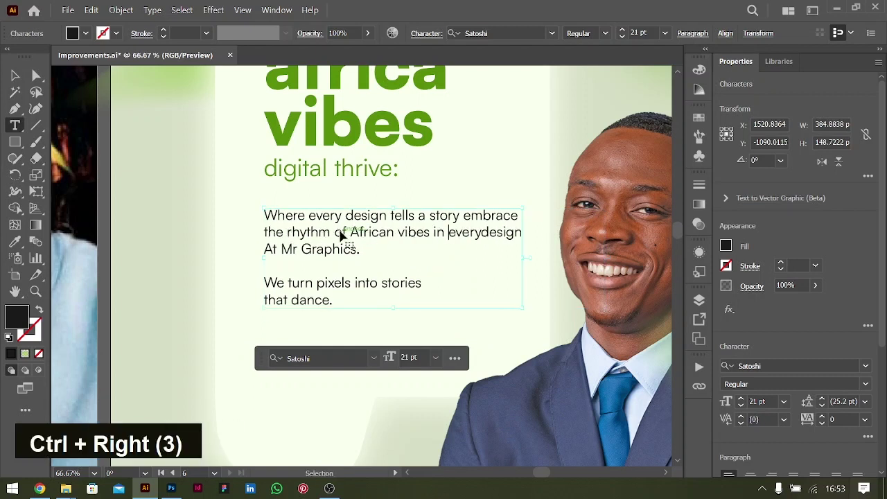
Split everydesign into the two words 'every design'.
{"action": "key", "text": "Right"}
{"action": "key", "text": "Right"}
{"action": "key", "text": "Right"}
{"action": "key", "text": "Return"}
{"action": "key", "text": "Down"}
{"action": "key", "text": "BackSpace"}
{"action": "key", "text": "space"}
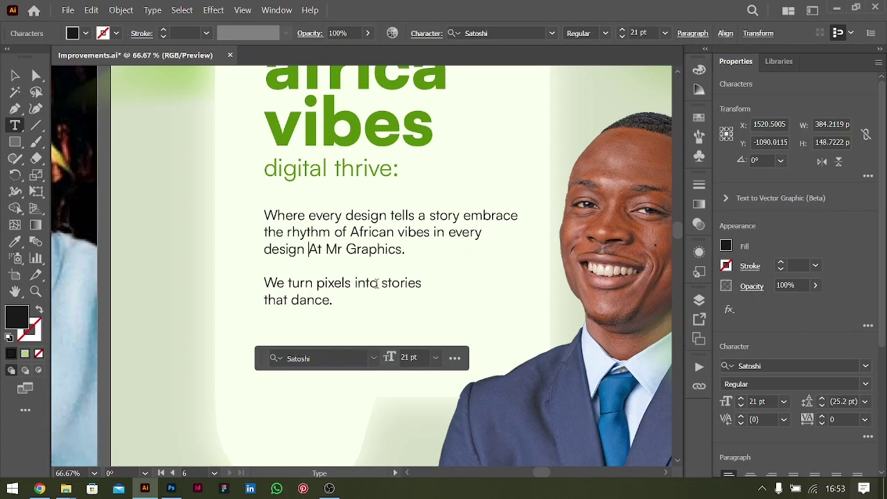
Join 'that dance.' onto the previous line and finish editing the paragraph.
{"action": "key", "text": "ctrl+-"}
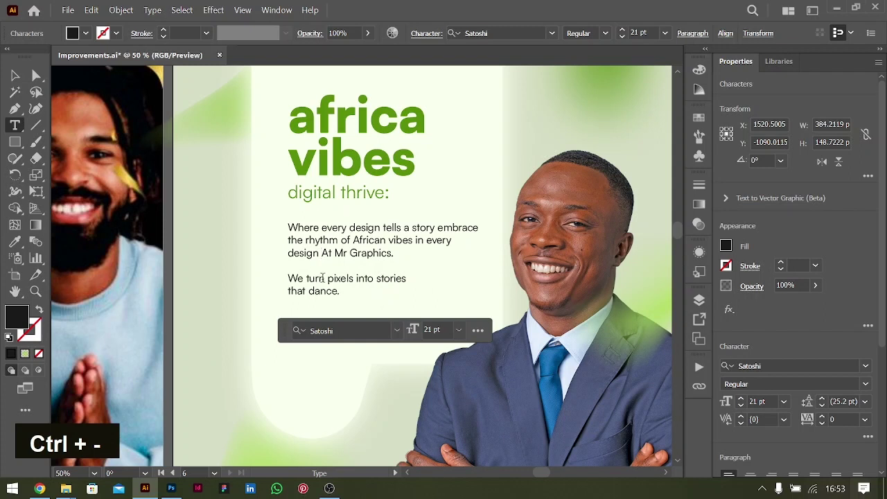
{"action": "key", "text": "BackSpace"}
{"action": "key", "text": "space"}
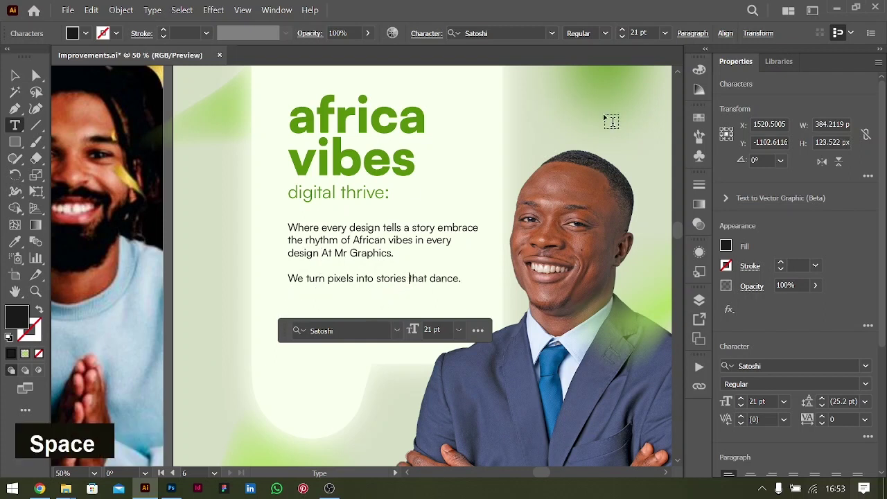
{"action": "key", "text": "shift+Up"}
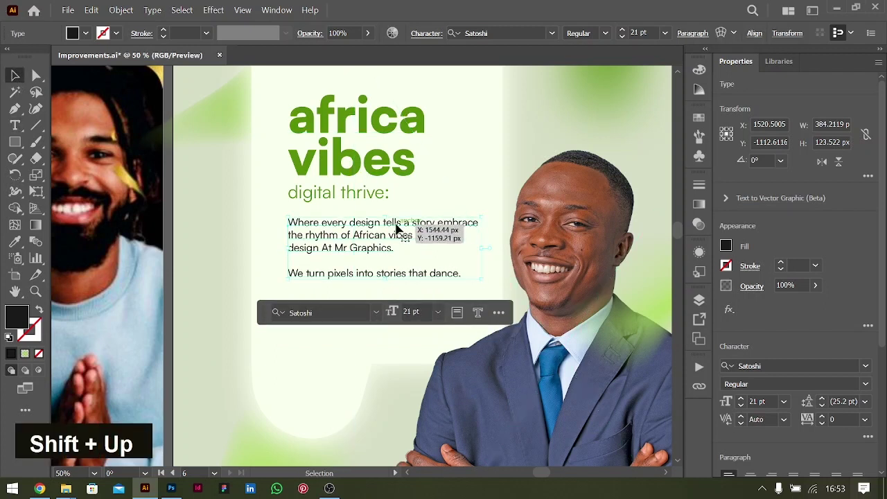
{"action": "key", "text": "ctrl+-"}
Pick the green circle's mesh edge points with the Direct Selection tool to fade them out.
{"action": "key", "text": "ctrl+-"}
{"action": "scroll", "scroll_direction": "down", "scroll_amount": 3}
{"action": "scroll", "scroll_direction": "up", "scroll_amount": 3}
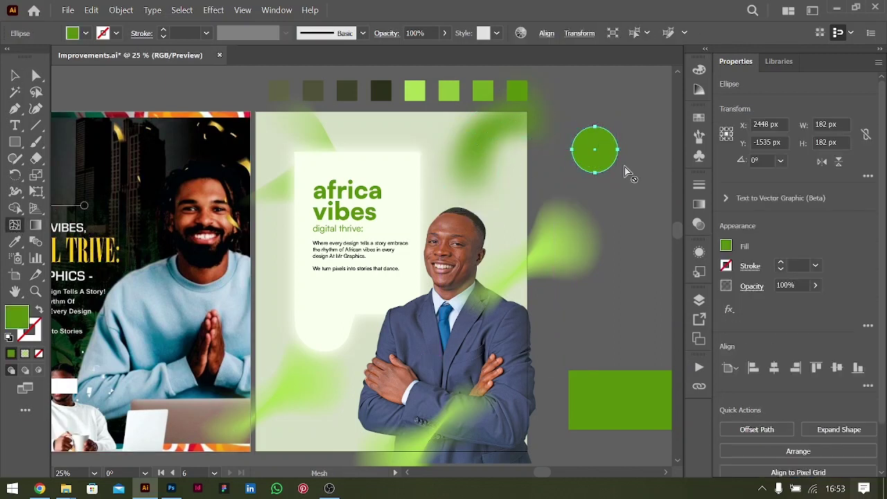
{"action": "key", "text": "ctrl+="}
{"action": "key", "text": "ctrl+="}
{"action": "key", "text": "ctrl+="}
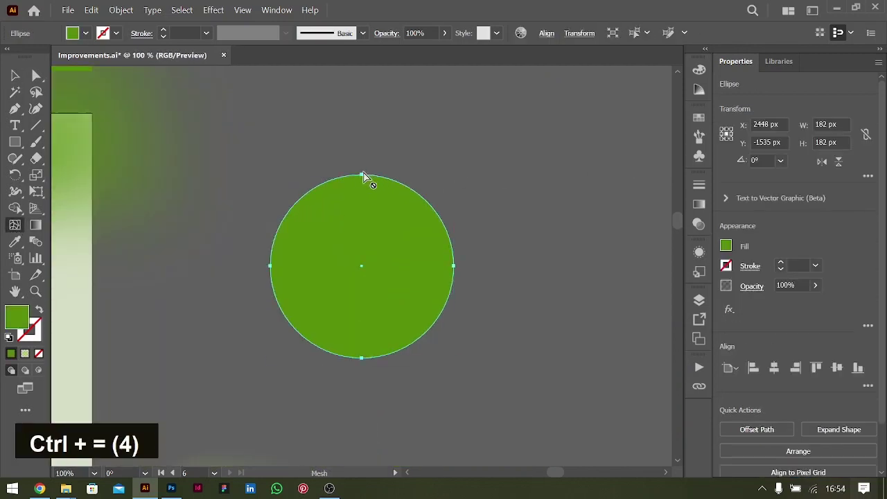
{"action": "key", "text": "ctrl+z"}
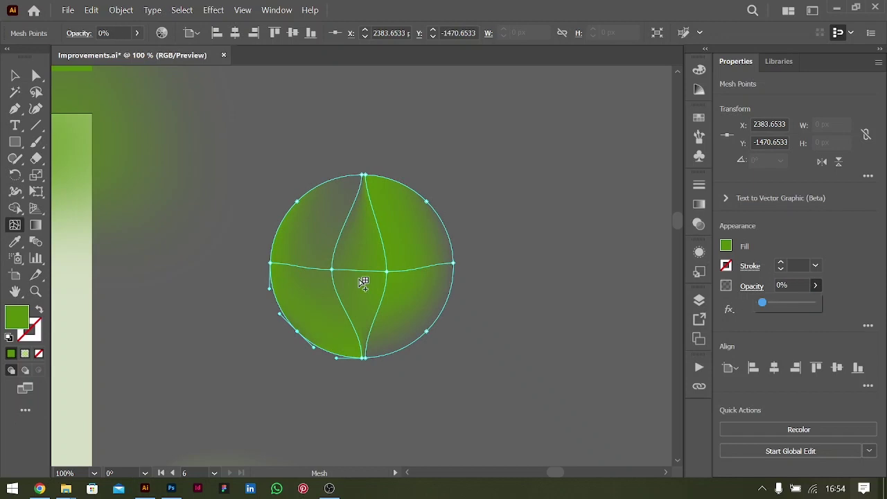
{"action": "key", "text": "ctrl+-"}
{"action": "type", "text": "a"}
{"action": "double_click", "coordinate": [787, 307]}
Bring the soft green blob to front and review the whole poster with the blobs placed around it.
{"action": "key", "text": "ctrl+-"}
{"action": "key", "text": "ctrl+-"}
{"action": "key", "text": "ctrl+-"}
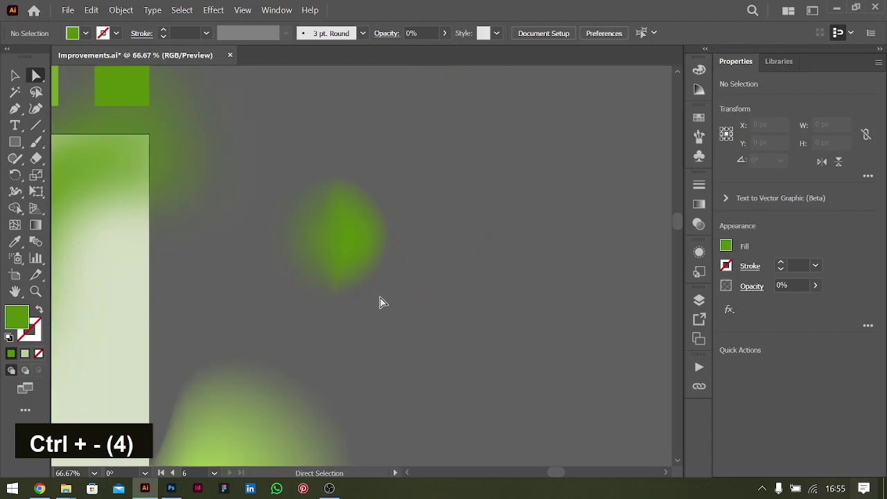
{"action": "scroll", "scroll_direction": "down", "scroll_amount": 3}
{"action": "scroll", "scroll_direction": "down", "scroll_amount": 3}
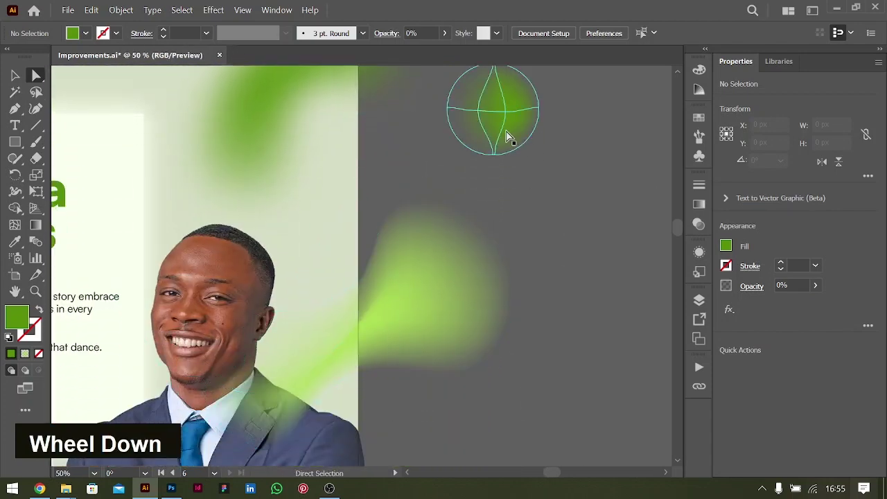
{"action": "key", "text": "v"}
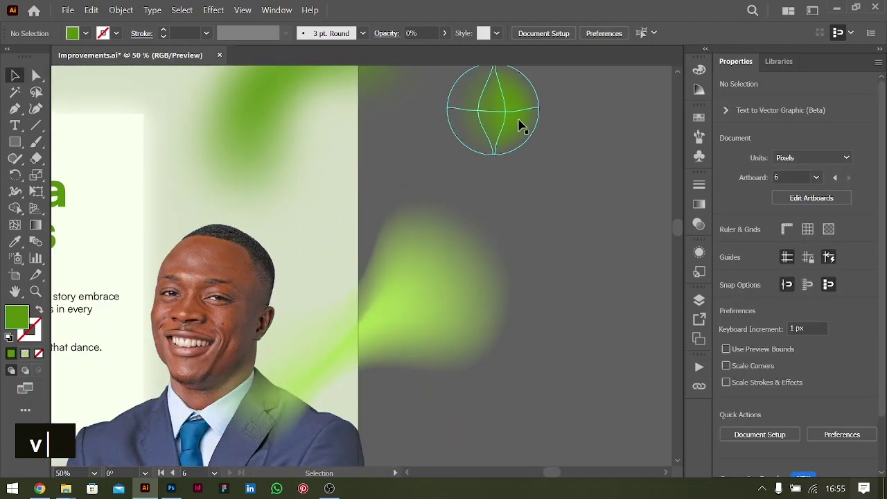
{"action": "key", "text": "ctrl+-"}
{"action": "scroll", "scroll_direction": "down", "scroll_amount": 3}
{"action": "key", "text": "ctrl+shift+]"}
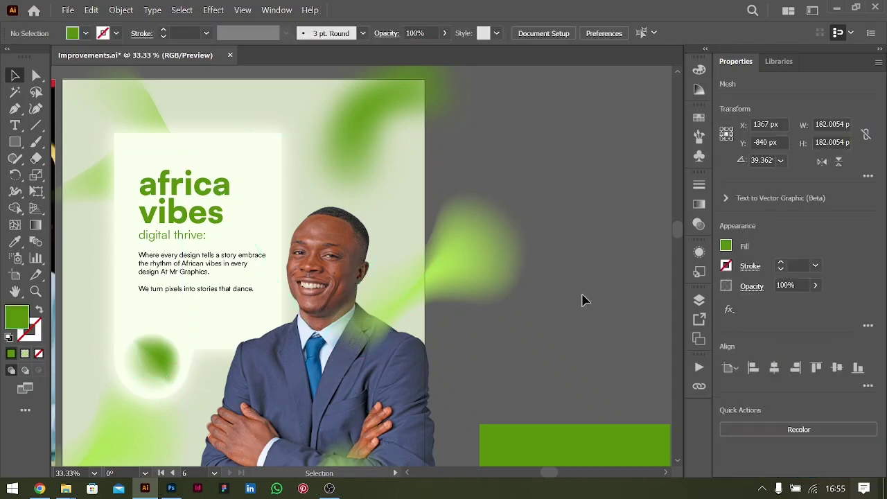
{"action": "scroll", "scroll_direction": "down", "scroll_amount": 3}
{"action": "key", "text": "ctrl+-"}
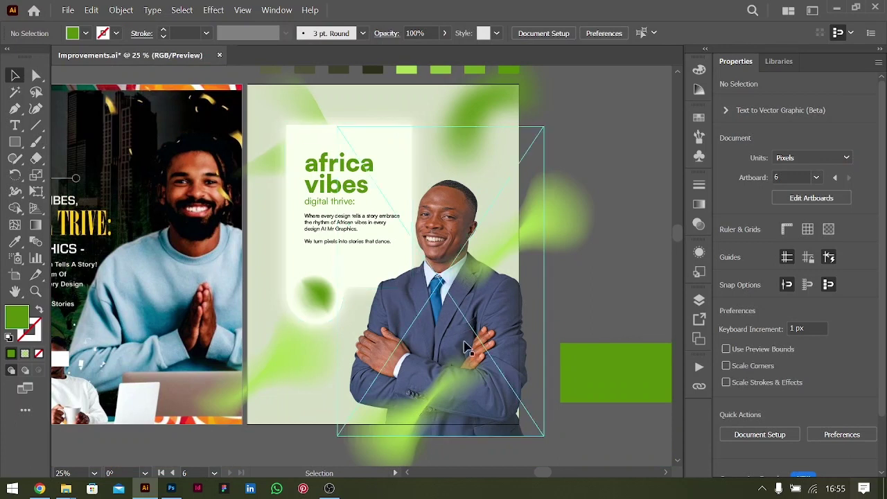
{"action": "scroll", "scroll_direction": "up", "scroll_amount": 3}
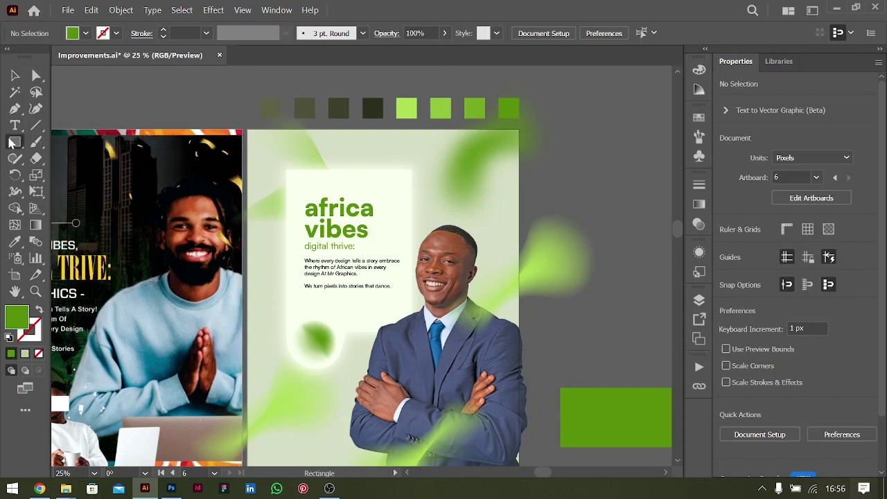
Draw a 376 by 90 px rounded bar with Outer Glow, expand the glow and group it.
{"action": "right_click", "coordinate": [12, 144]}
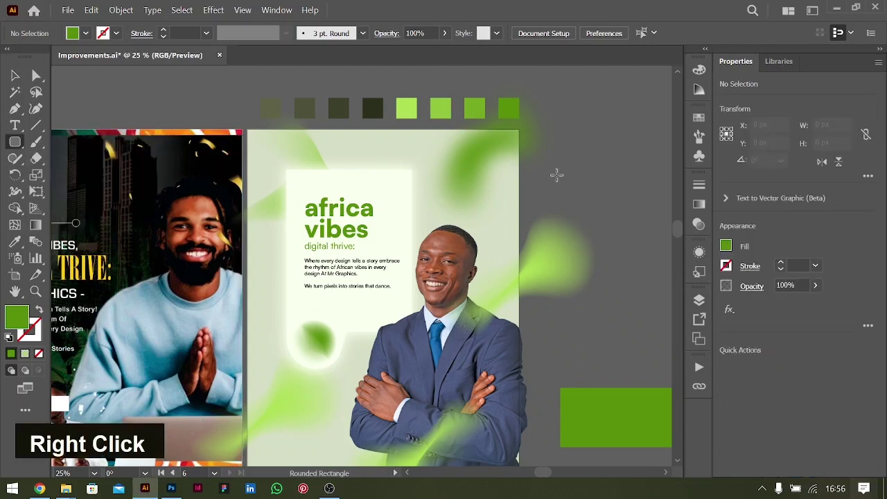
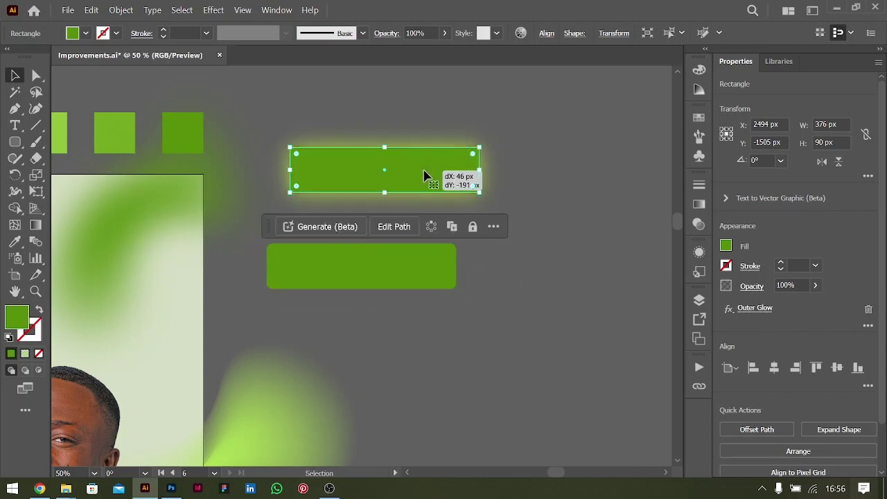
{"action": "key", "text": "ctrl+z"}
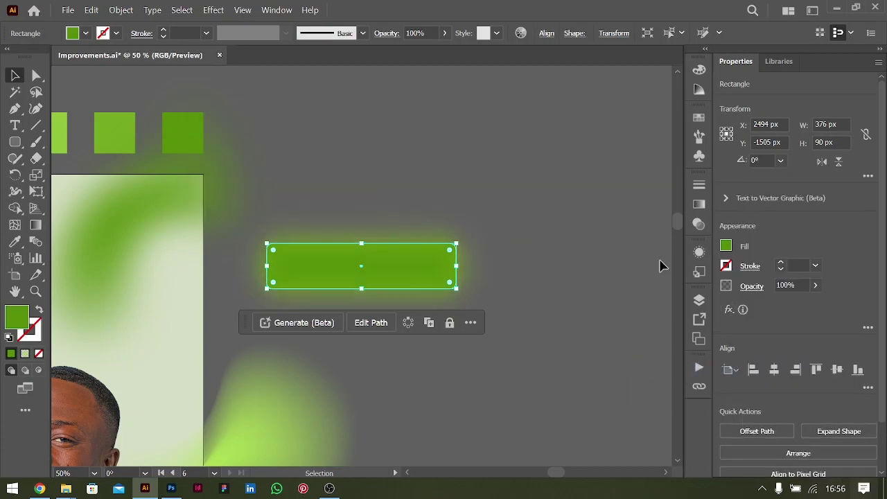
{"action": "key", "text": "ctrl+["}
{"action": "double_click", "coordinate": [368, 215]}
{"action": "key", "text": "ctrl+z"}
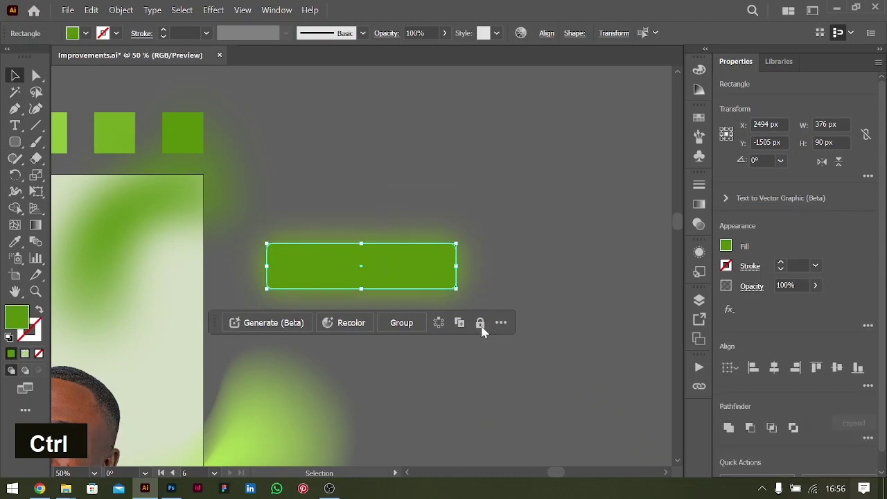
{"action": "key", "text": "ctrl+-"}
{"action": "key", "text": "ctrl+-"}
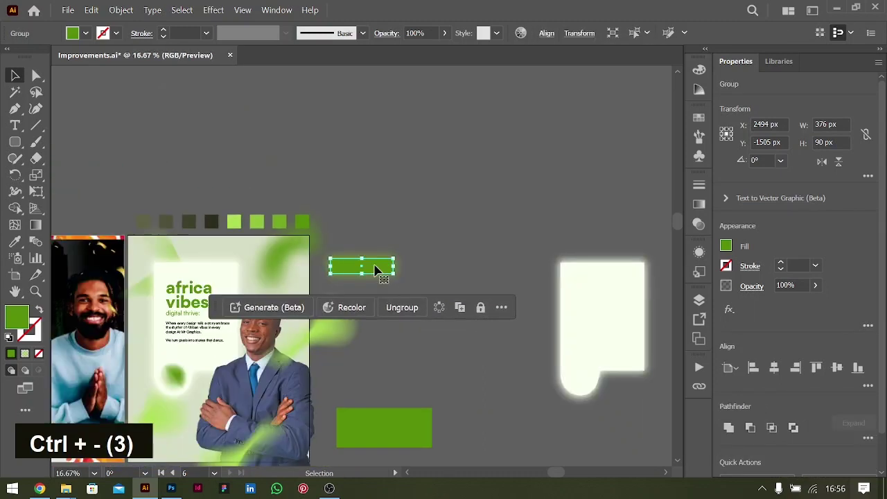
Move the bar over the businessman's crossed arms and recolour its fill light green inside the group.
{"action": "key", "text": "ctrl+="}
{"action": "key", "text": "ctrl+="}
{"action": "key", "text": "ctrl+="}
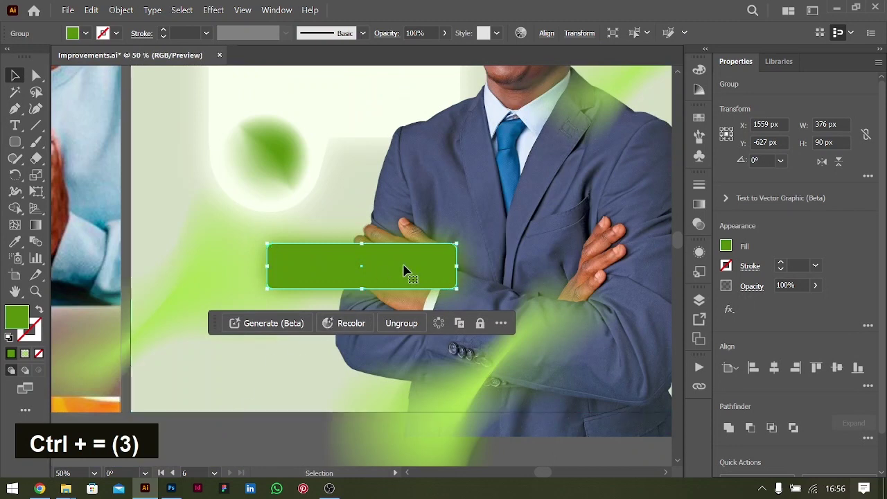
{"action": "double_click", "coordinate": [409, 267]}
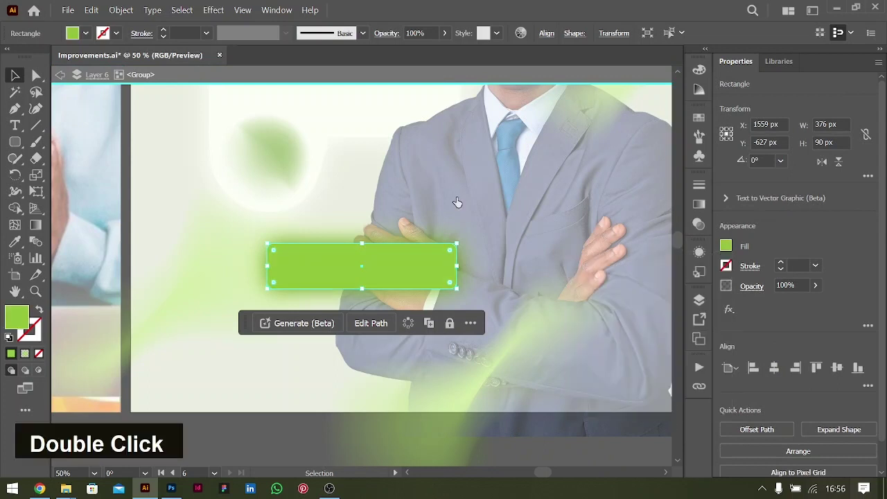
{"action": "key", "text": "ctrl+["}
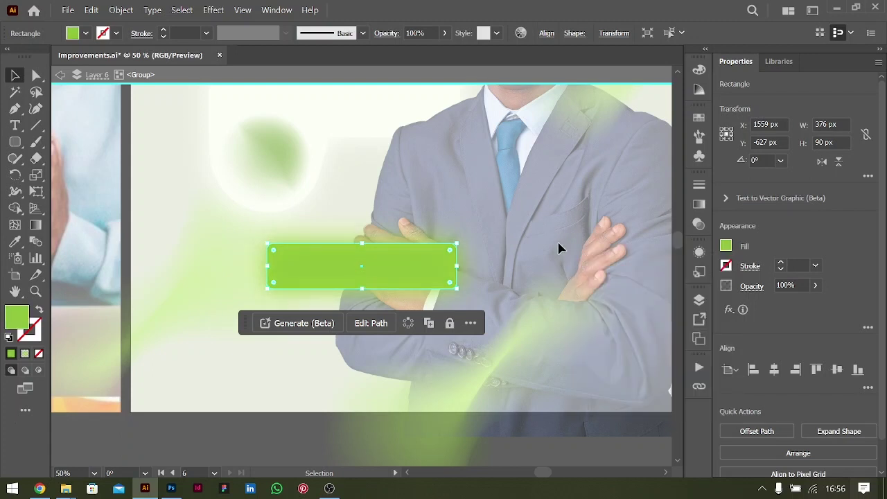
{"action": "key", "text": "ctrl+["}
{"action": "double_click", "coordinate": [547, 216]}
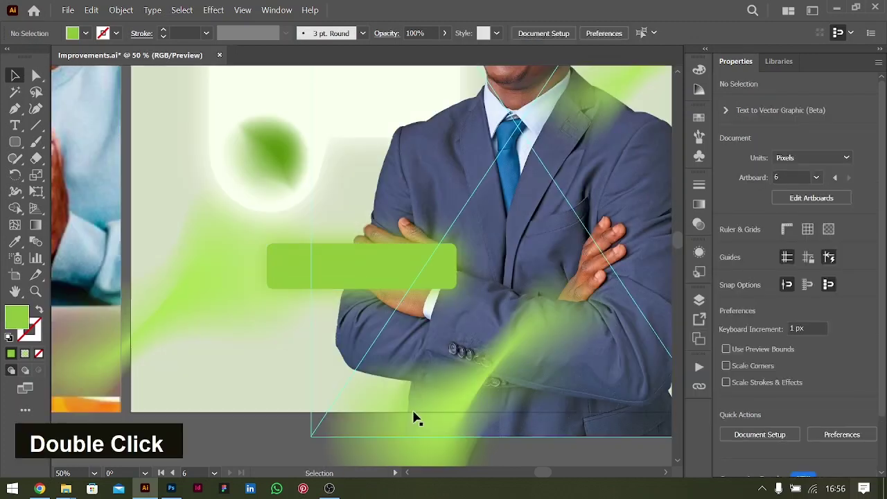
Add the name 'mr redexigns' on the badge in Satoshi Bold 36pt white.
{"action": "key", "text": "ctrl+-"}
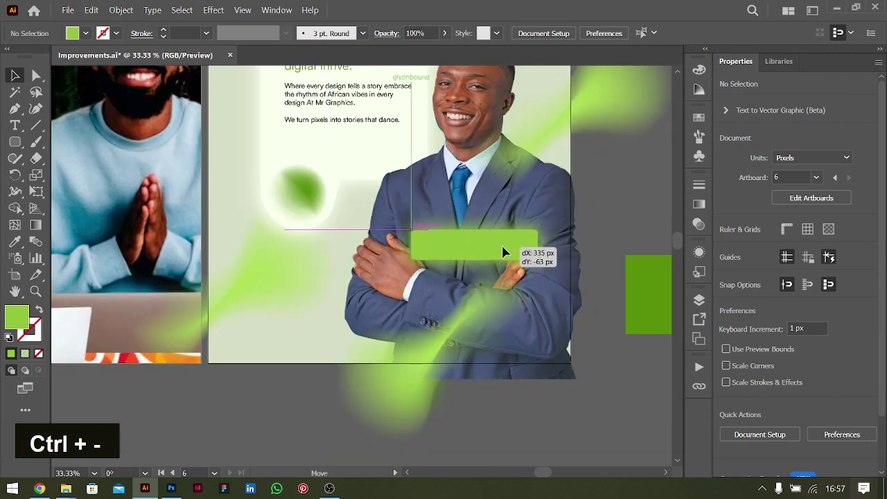
{"action": "key", "text": "ctrl+="}
{"action": "key", "text": "ctrl+="}
{"action": "type", "text": "t"}
{"action": "type", "text": "mr redexigns"}
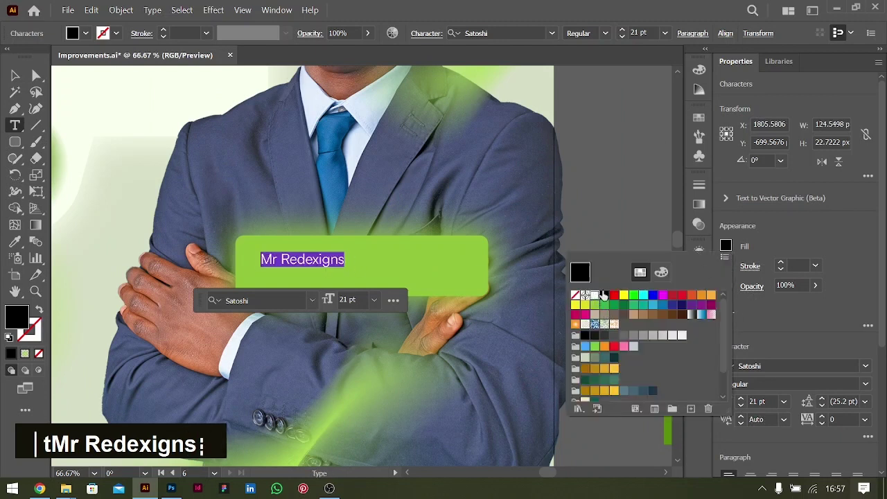
{"action": "double_click", "coordinate": [820, 318]}
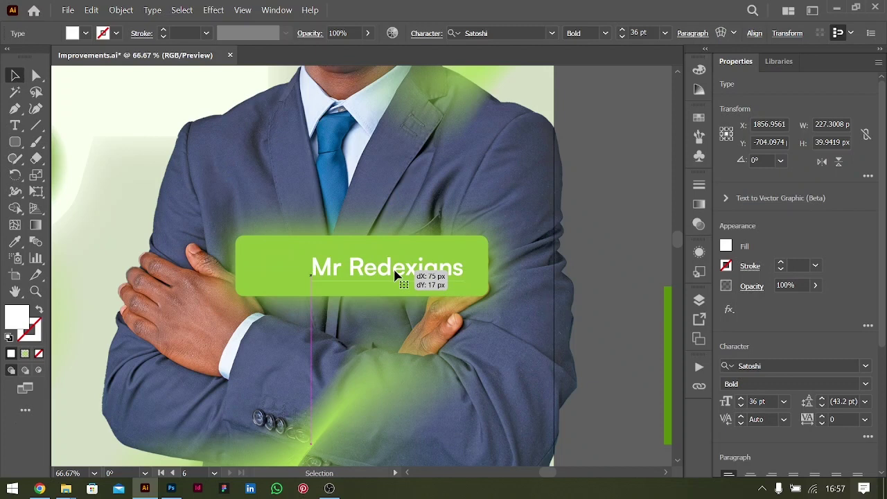
{"action": "key", "text": "ctrl+="}
{"action": "key", "text": "ctrl+="}
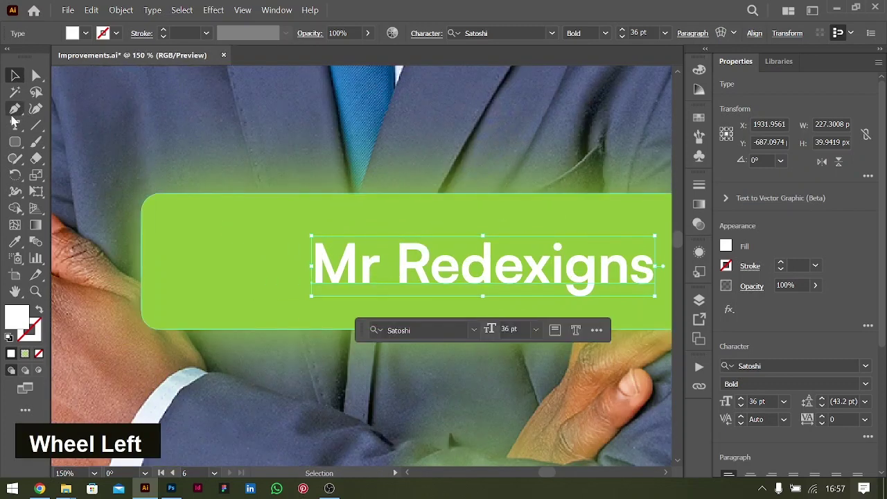
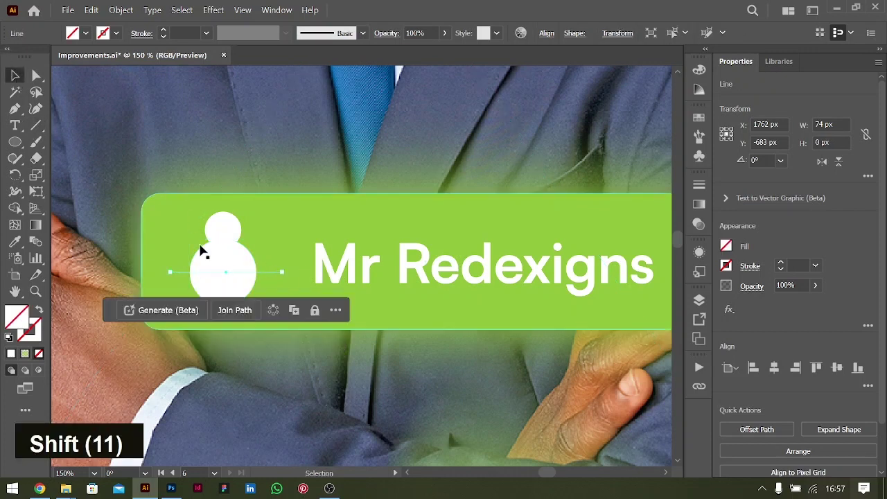
Cut two circles and a line into a white person icon with Shape Builder and nudge it down.
{"action": "left_click", "coordinate": [227, 256]}
{"action": "key", "text": "m"}
{"action": "left_click", "coordinate": [234, 287]}
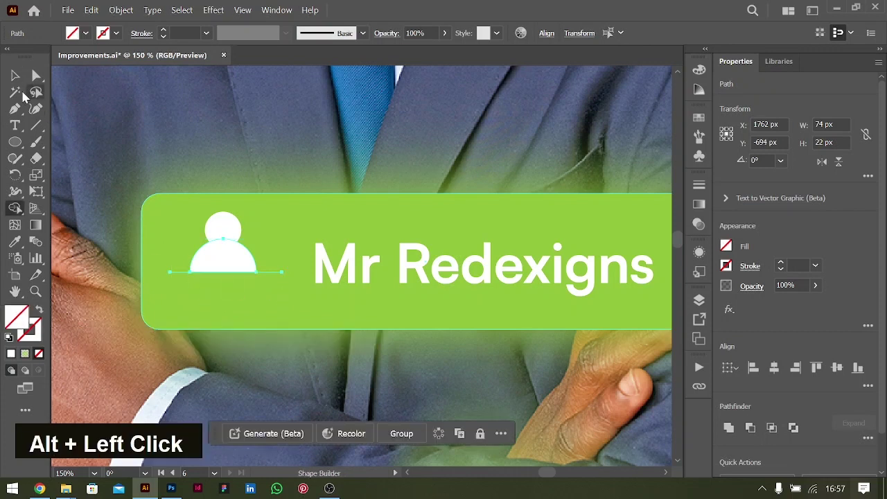
{"action": "key", "text": "Down"}
{"action": "key", "text": "Down"}
{"action": "key", "text": "Down"}
{"action": "key", "text": "Down"}
{"action": "key", "text": "Down"}
Group the icon's head and body and reduce the name text size.
{"action": "key", "text": "Up"}
{"action": "key", "text": "Down"}
{"action": "key", "text": "Down"}
{"action": "left_click", "coordinate": [231, 236]}
{"action": "key", "text": "ctrl+g"}
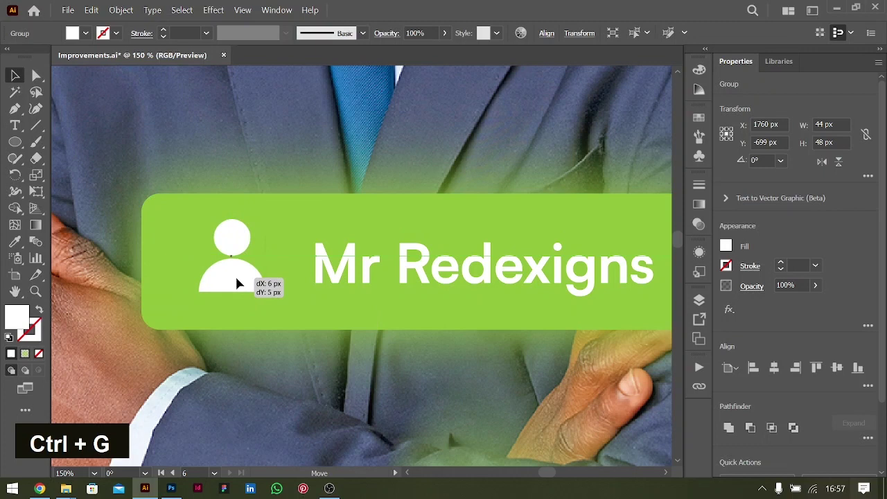
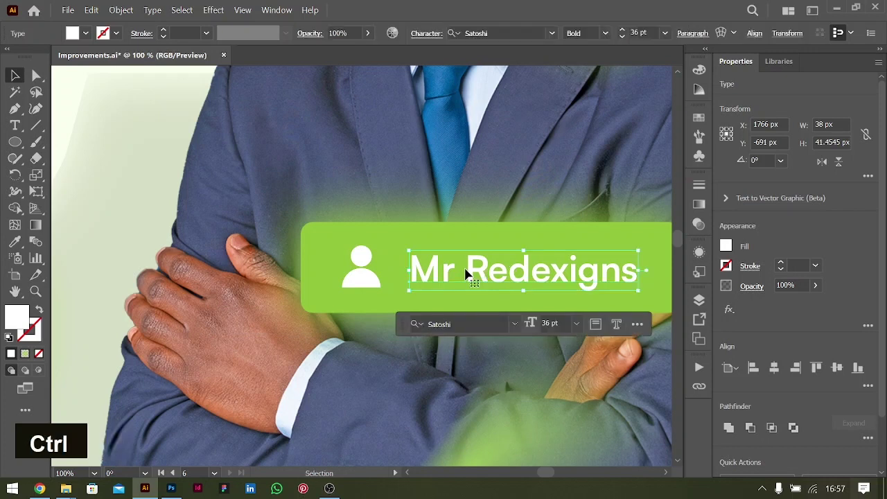
{"action": "key", "text": "ctrl+0"}
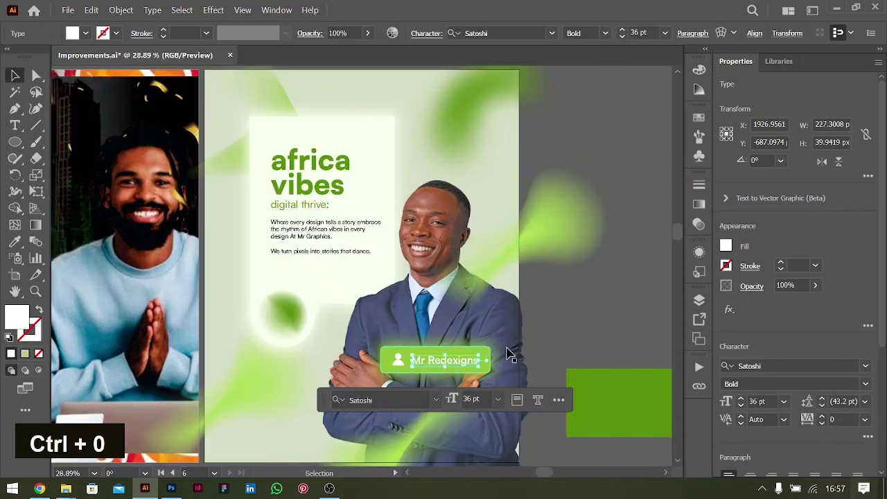
{"action": "key", "text": "ctrl+="}
{"action": "key", "text": "ctrl+="}
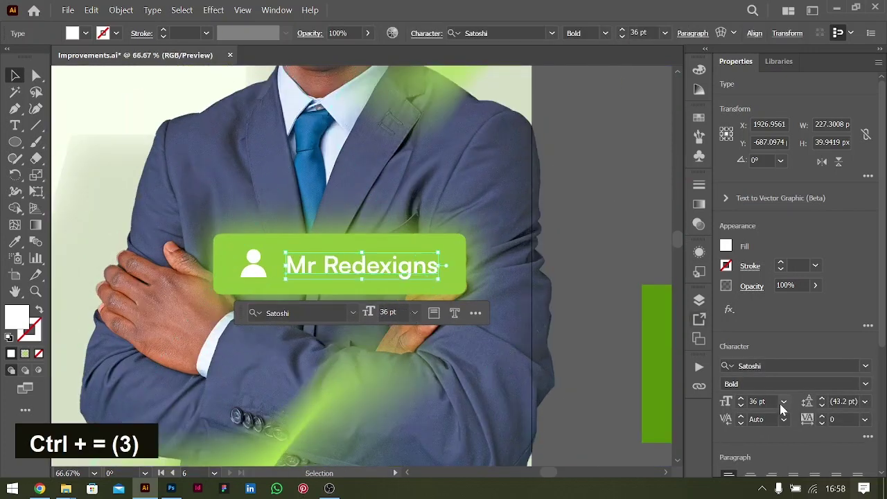
{"action": "key", "text": "shift+Down"}
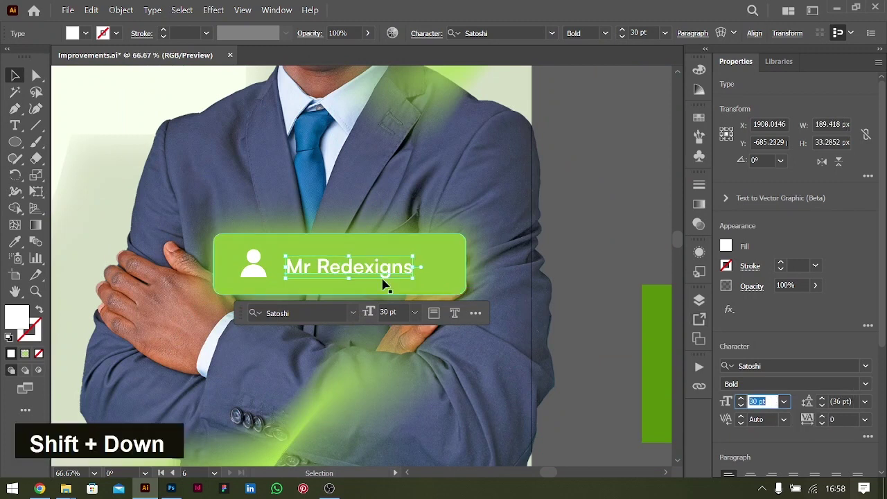
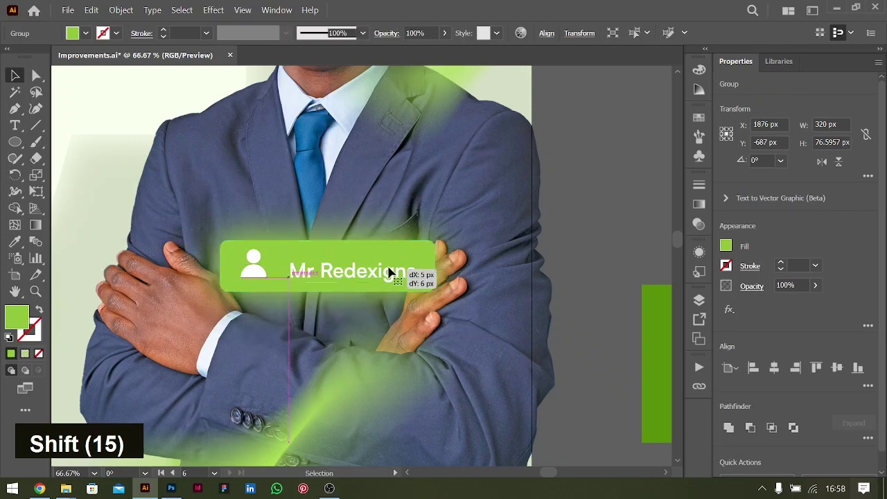
Nudge the name and person icon into place on the green badge bar.
{"action": "key", "text": "shift+Up"}
{"action": "key", "text": "Down"}
{"action": "key", "text": "Down"}
{"action": "key", "text": "Down"}
{"action": "key", "text": "shift+Down"}
{"action": "key", "text": "Up"}
{"action": "key", "text": "Up"}
{"action": "key", "text": "Up"}
{"action": "key", "text": "Right"}
{"action": "key", "text": "Right"}
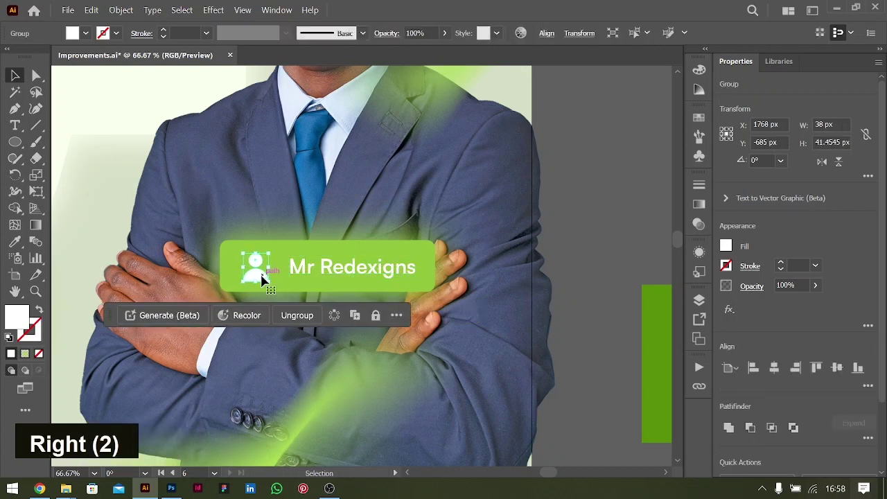
{"action": "key", "text": "Left"}
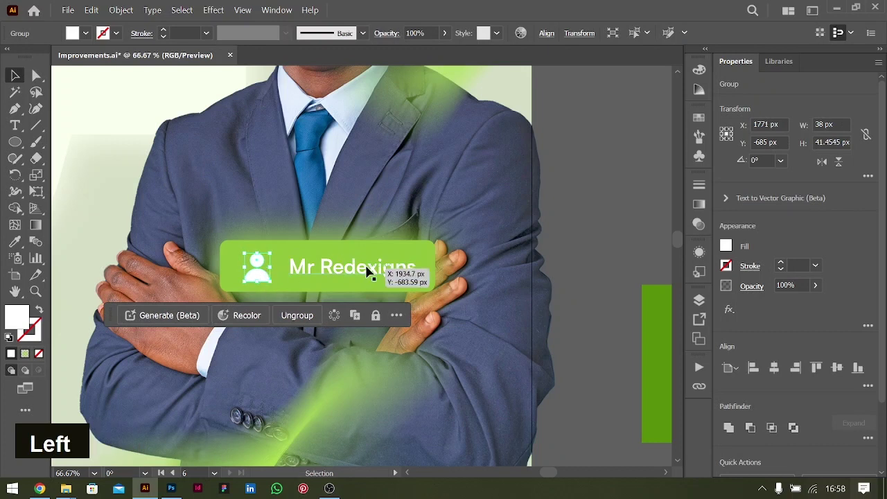
{"action": "key", "text": "Left"}
{"action": "key", "text": "Left"}
{"action": "key", "text": "Left"}
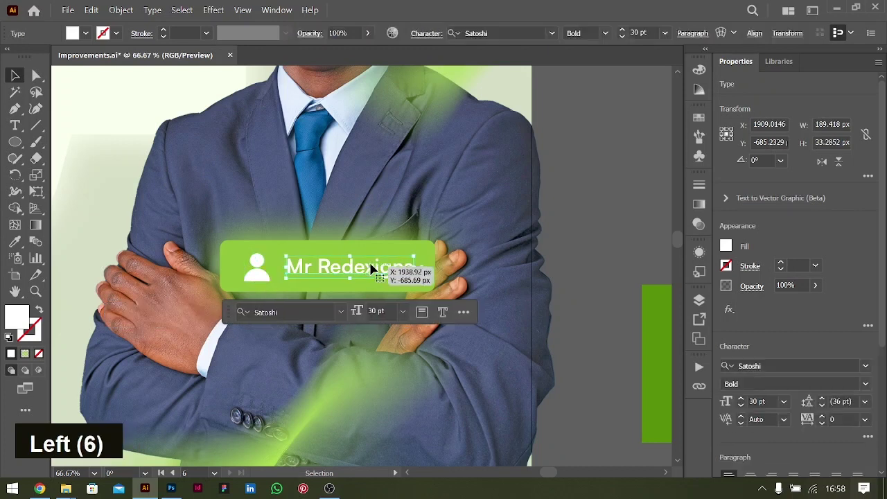
Group the icon, name and bar into one badge and place it over the businessman's arms.
{"action": "left_click", "coordinate": [359, 272]}
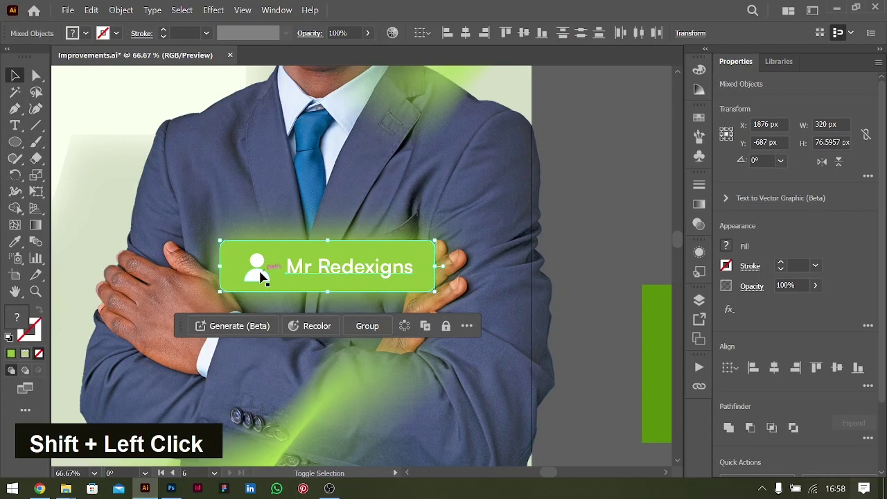
{"action": "left_click", "coordinate": [261, 277]}
{"action": "key", "text": "ctrl+-"}
{"action": "key", "text": "ctrl+-"}
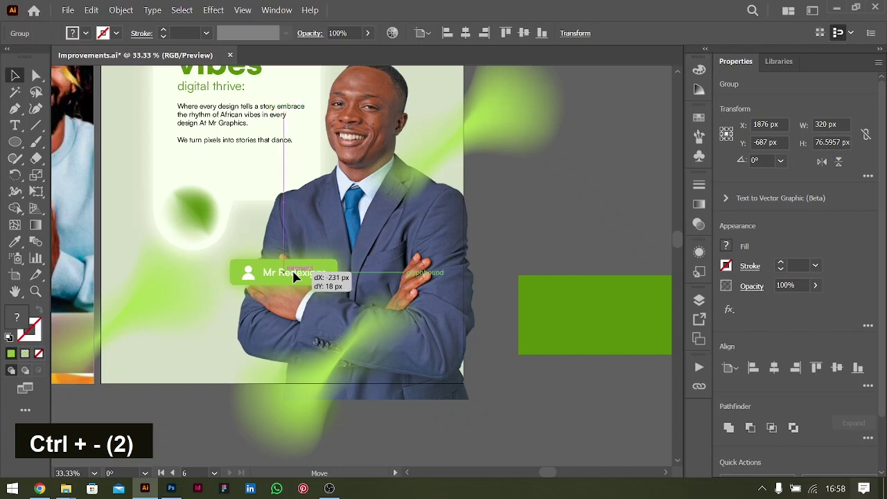
{"action": "scroll", "scroll_direction": "up", "scroll_amount": 3}
Give a new circle a radial gradient with a yellow centre, Alt-drag a copy and start Distort & Transform.
{"action": "key", "text": "ctrl+-"}
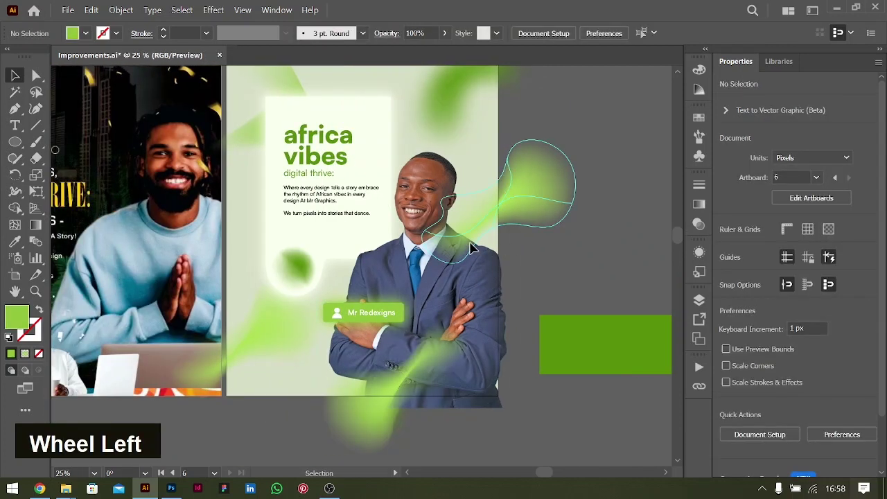
{"action": "scroll", "scroll_direction": "up", "scroll_amount": 3}
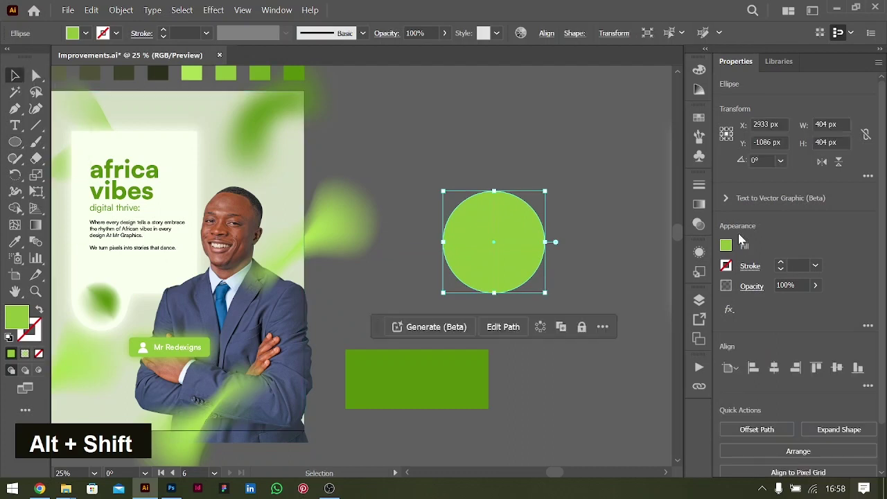
{"action": "scroll", "scroll_direction": "up", "scroll_amount": 3}
{"action": "double_click", "coordinate": [551, 149]}
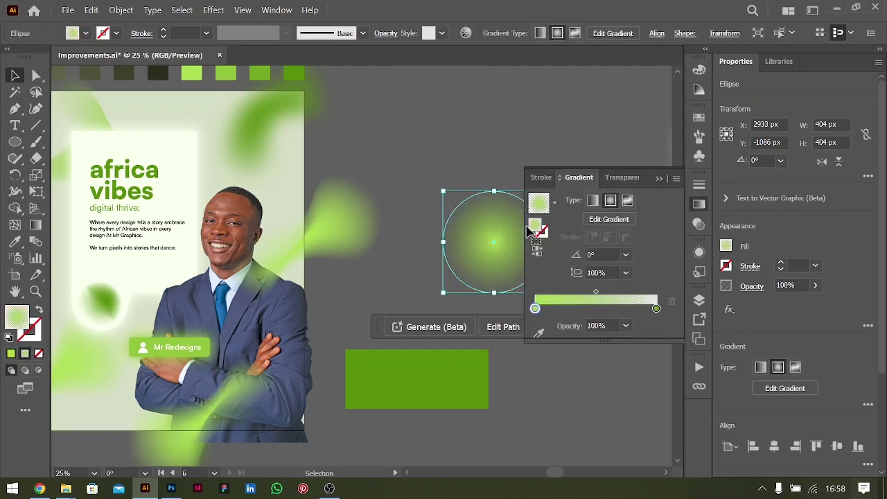
{"action": "double_click", "coordinate": [539, 313]}
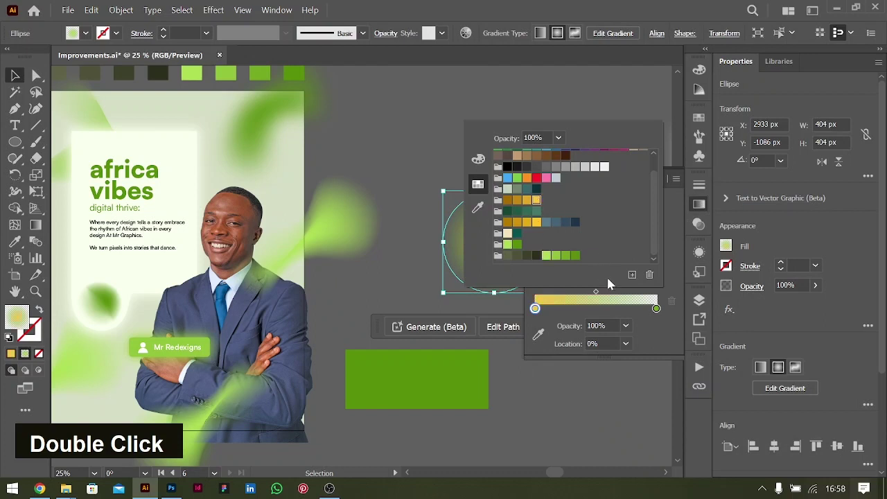
{"action": "double_click", "coordinate": [661, 314]}
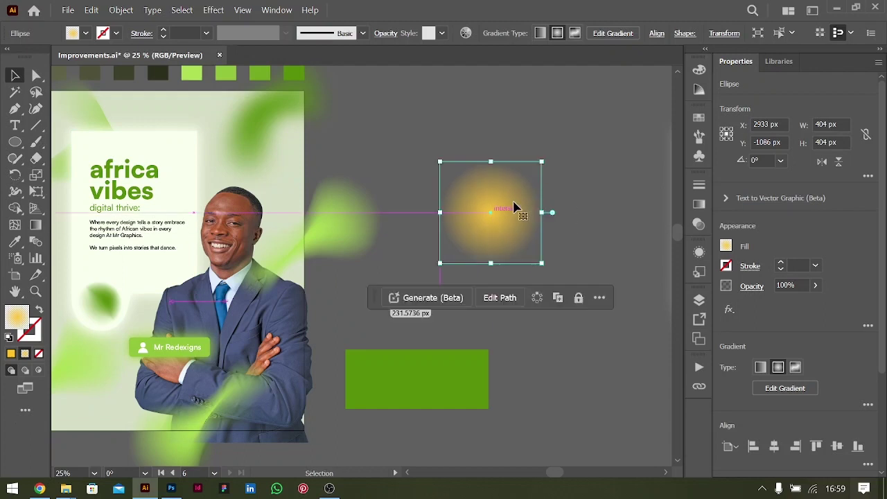
{"action": "type", "text": "g"}
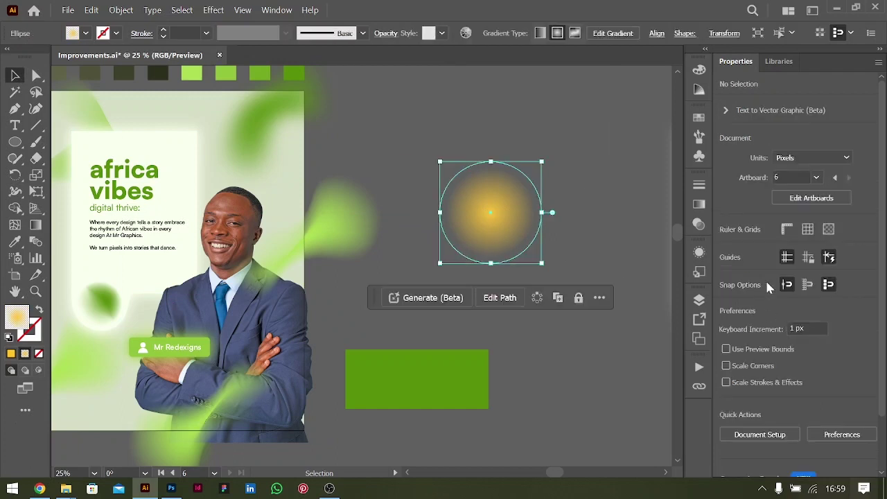
{"action": "left_click", "coordinate": [526, 228]}
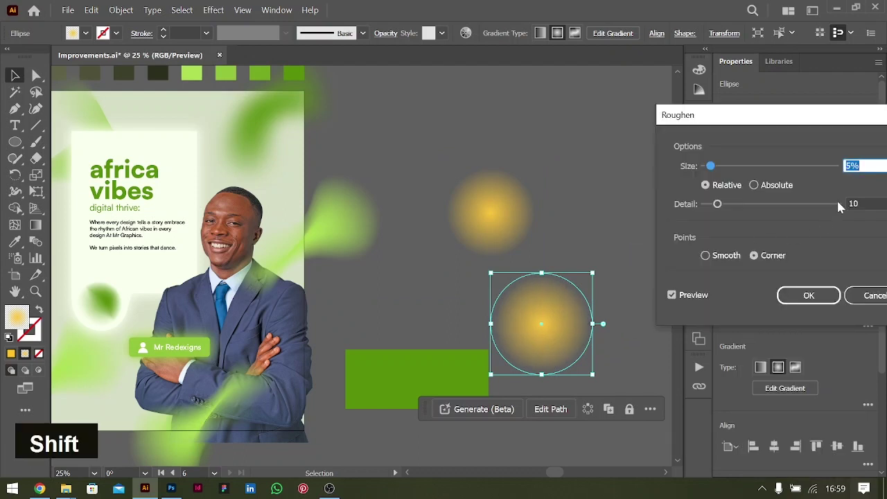
Roughen the copy at Size 30%, Detail 40 with Smooth points, then group the resulting sunburst.
{"action": "key", "text": "shift+Up"}
{"action": "key", "text": "shift+Up"}
{"action": "key", "text": "shift+Down"}
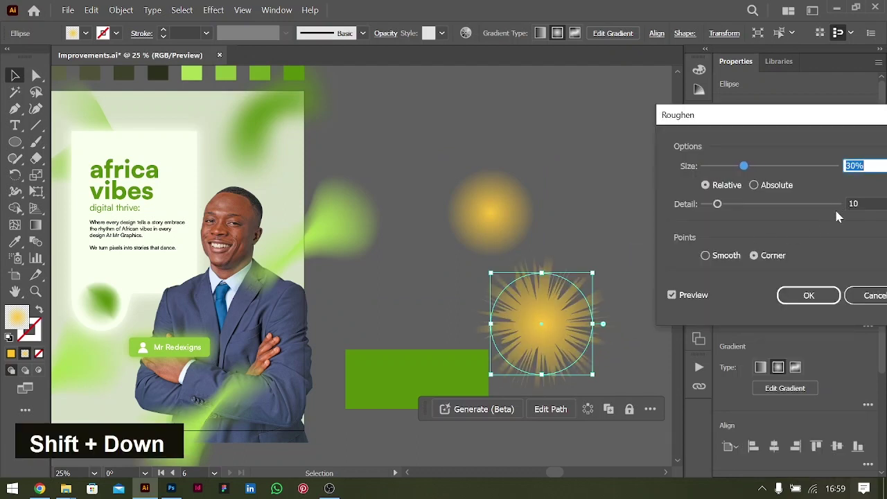
{"action": "key", "text": "shift+Up"}
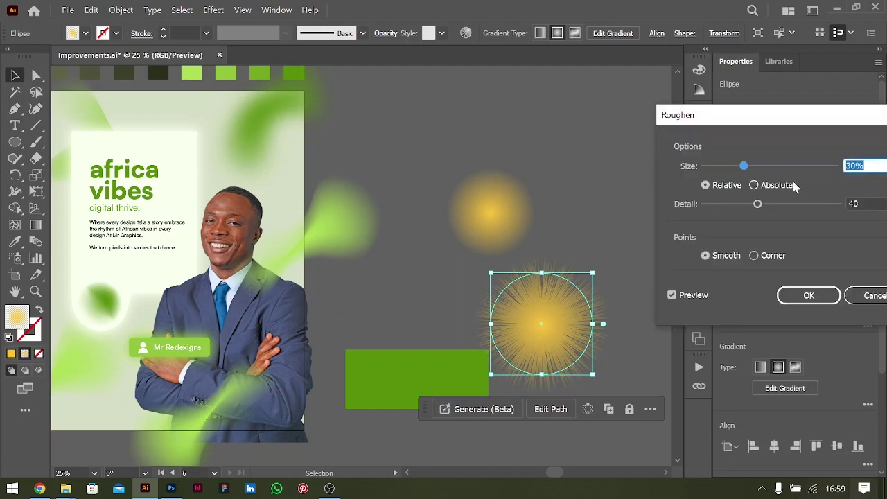
{"action": "key", "text": "shift+Down"}
{"action": "key", "text": "shift+Up"}
{"action": "key", "text": "shift+Up"}
{"action": "key", "text": "shift+Down"}
{"action": "key", "text": "shift+Down"}
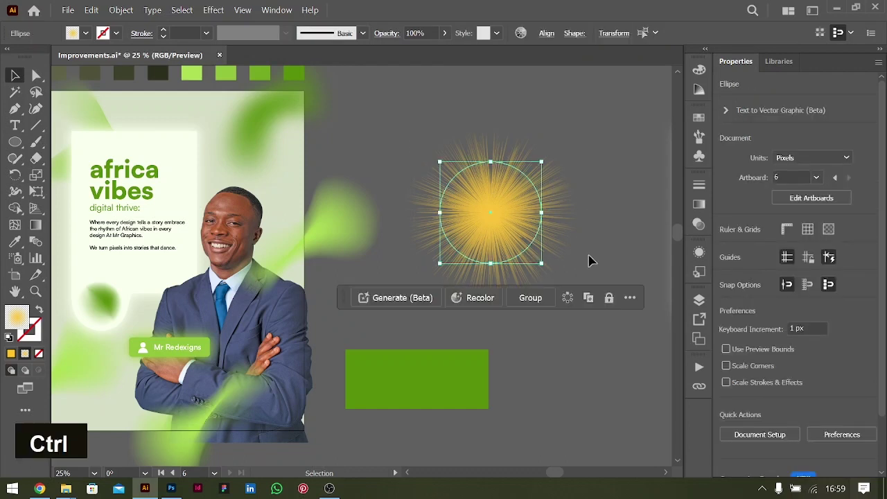
{"action": "key", "text": "ctrl+g"}
Undo the move onto the poster and recolour both gradient stops of the sunburst and glow circle pale yellow.
{"action": "left_click", "coordinate": [502, 223]}
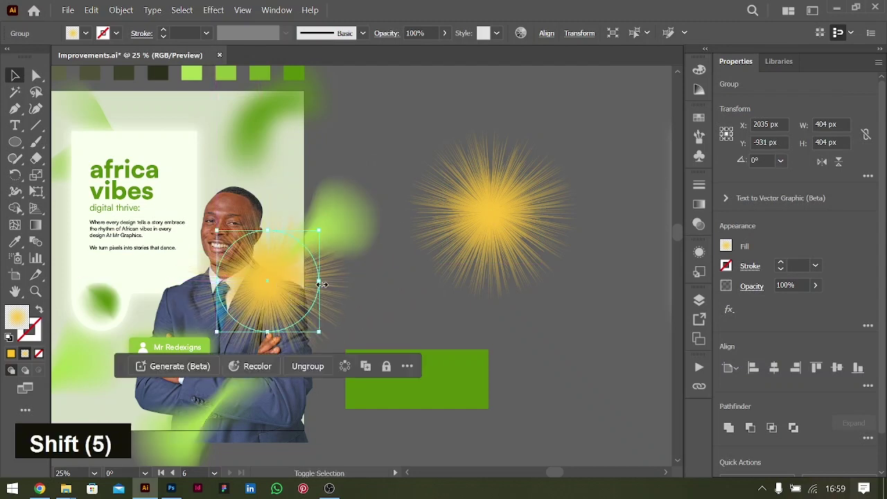
{"action": "key", "text": "ctrl+z"}
{"action": "key", "text": "ctrl+z"}
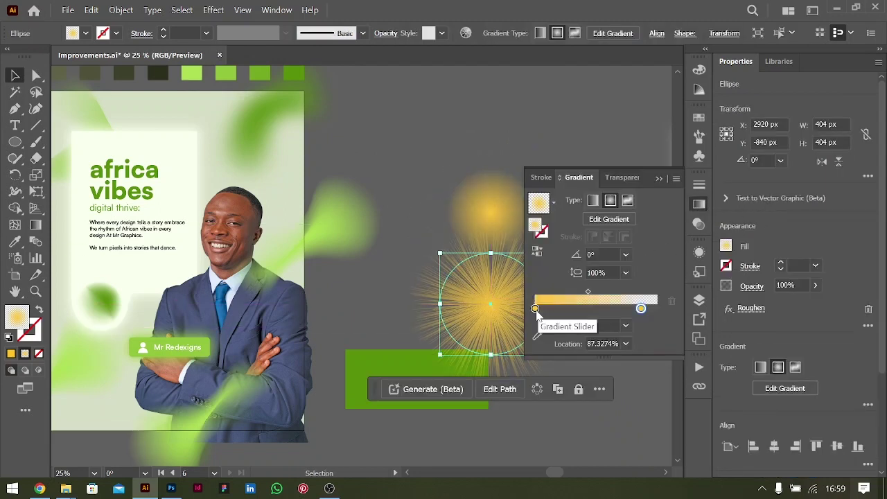
{"action": "double_click", "coordinate": [540, 314]}
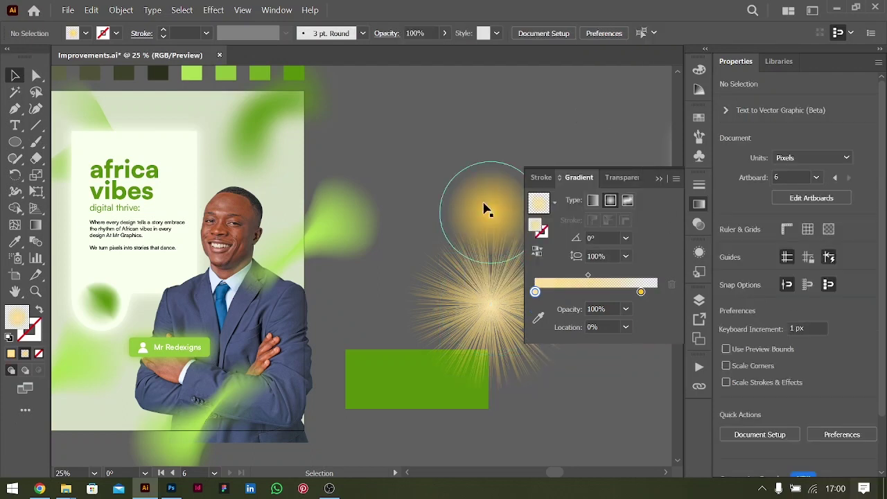
{"action": "double_click", "coordinate": [539, 314]}
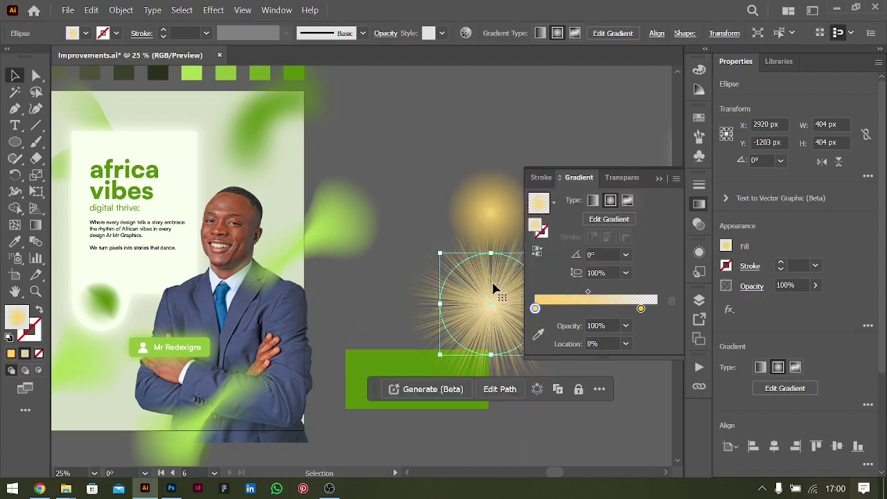
{"action": "left_click", "coordinate": [501, 201]}
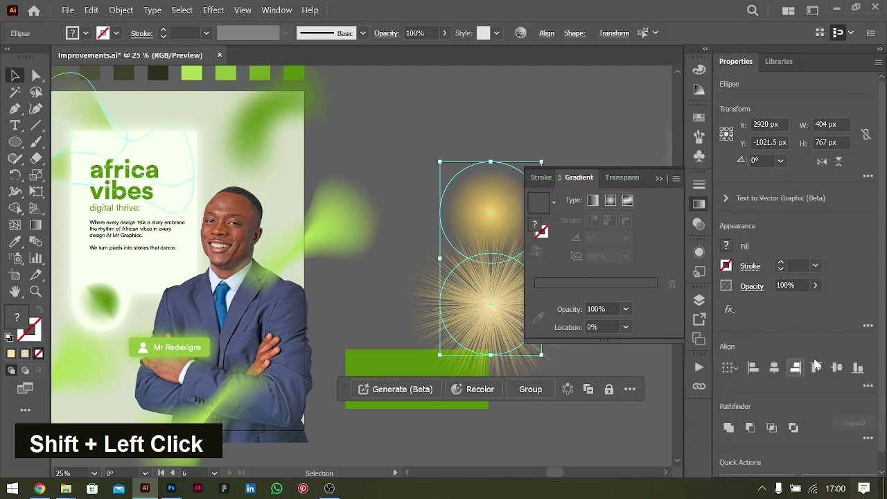
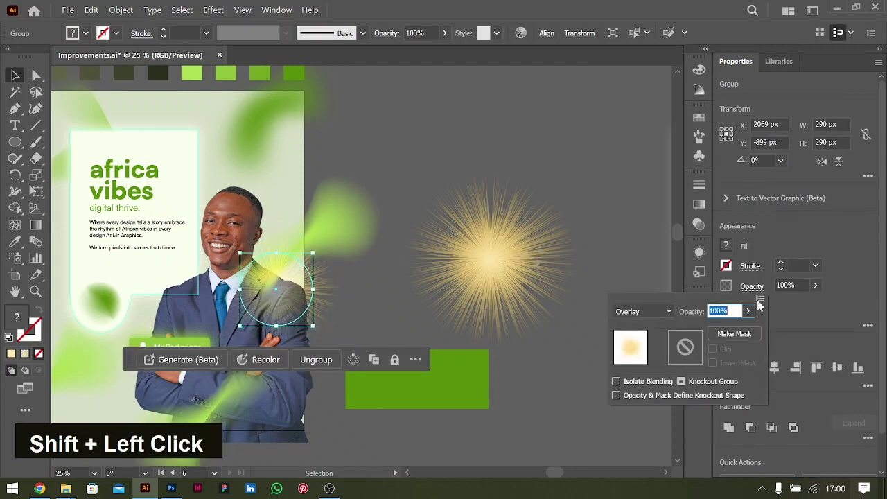
Adjust the Overlay sunburst copy's opacity and scale it to 348 px at the poster's lower edge.
{"action": "double_click", "coordinate": [820, 291]}
{"action": "double_click", "coordinate": [793, 307]}
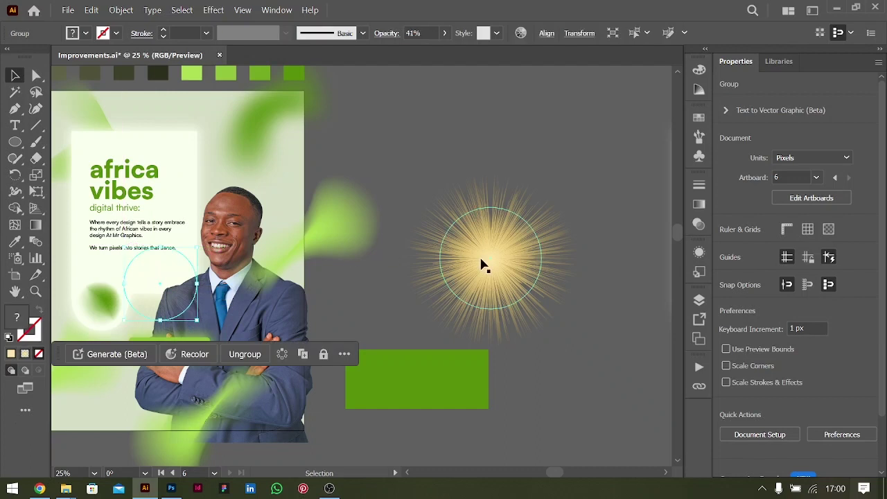
{"action": "left_click", "coordinate": [516, 255]}
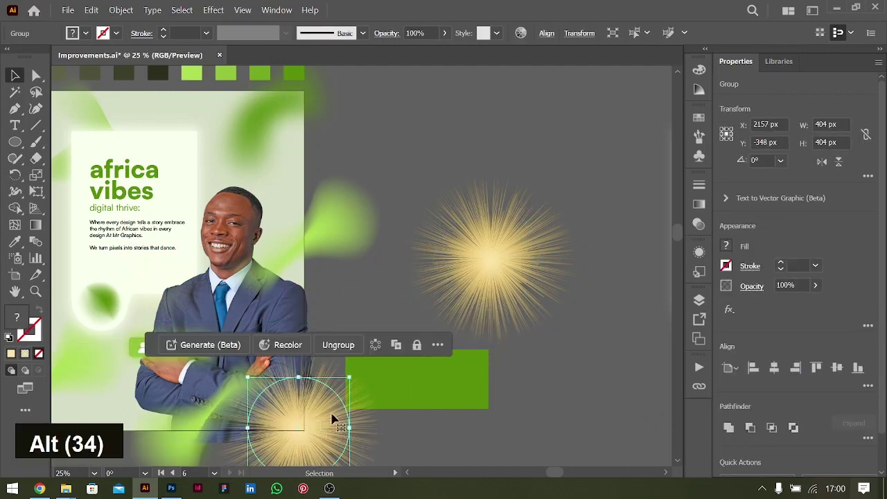
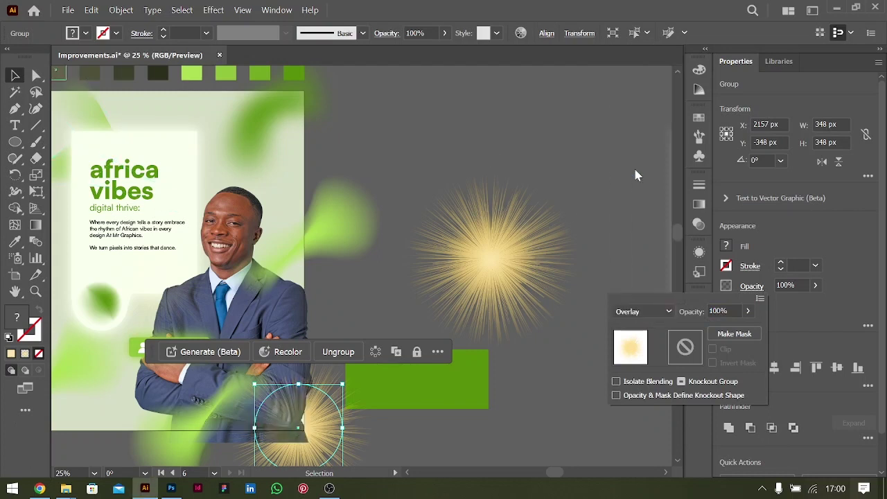
{"action": "double_click", "coordinate": [417, 116]}
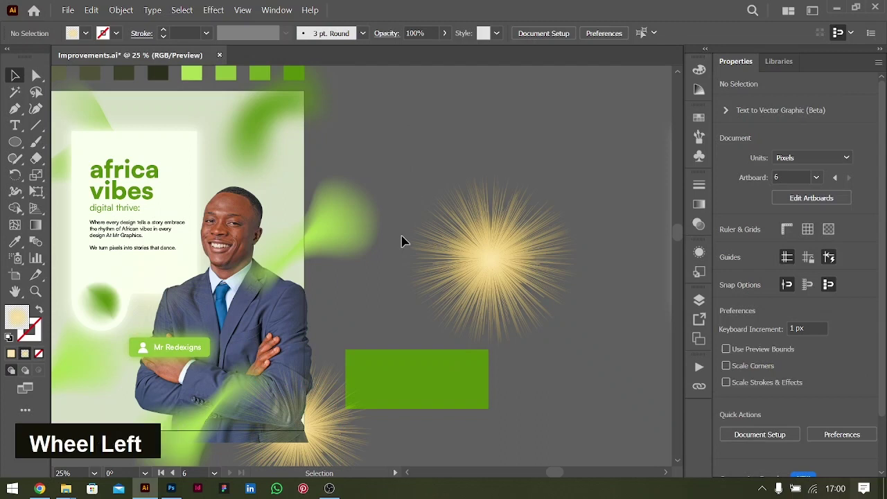
{"action": "scroll", "scroll_direction": "up", "scroll_amount": 3}
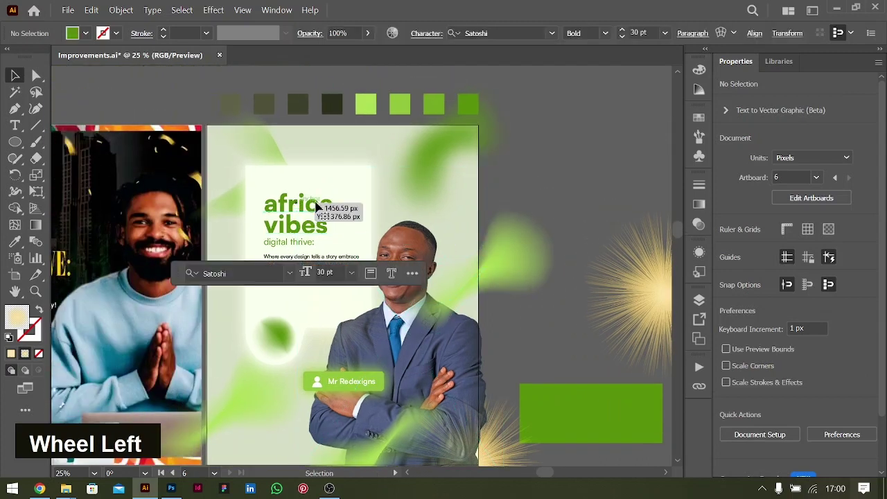